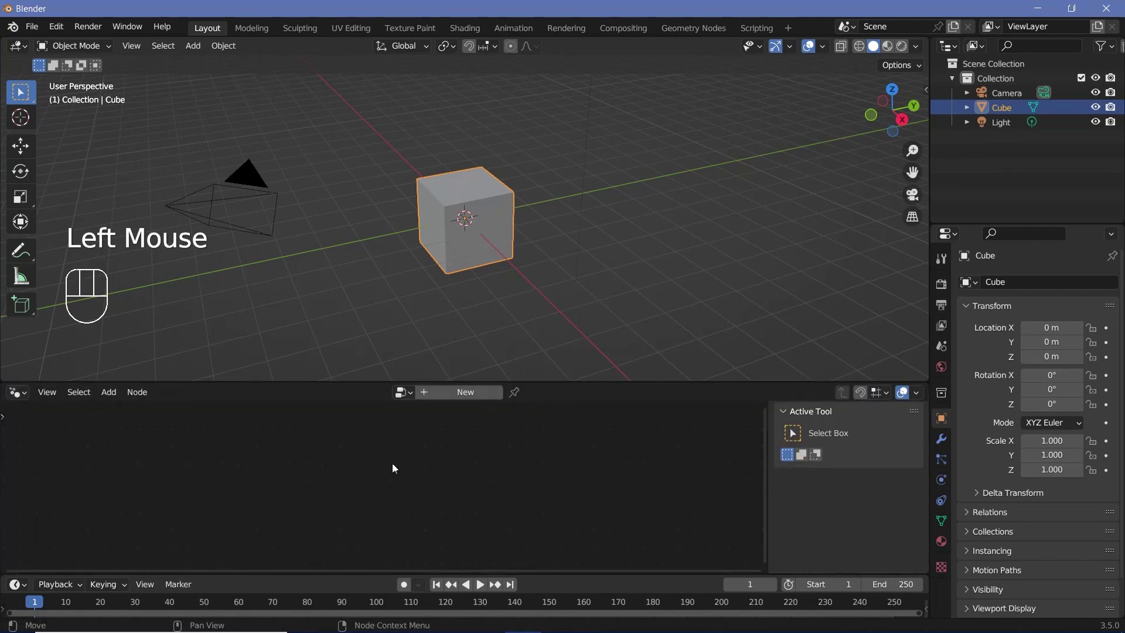
- Create a geometry node tree on the cube, delete Group Input and add a Mesh Line node
left_click(458, 396)
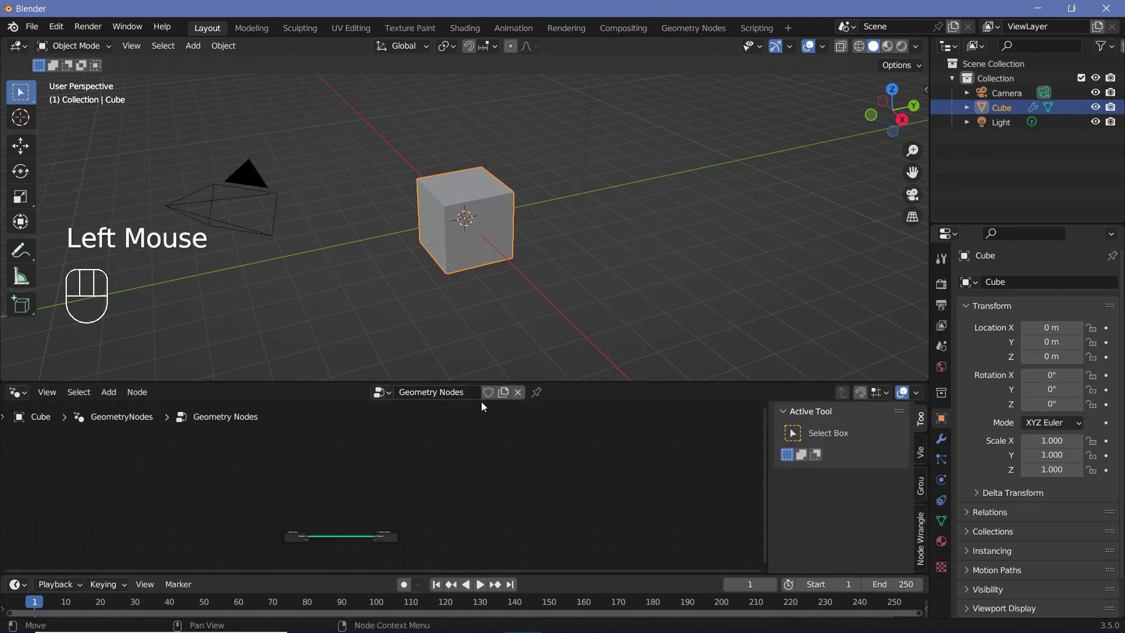
middle_click(432, 475)
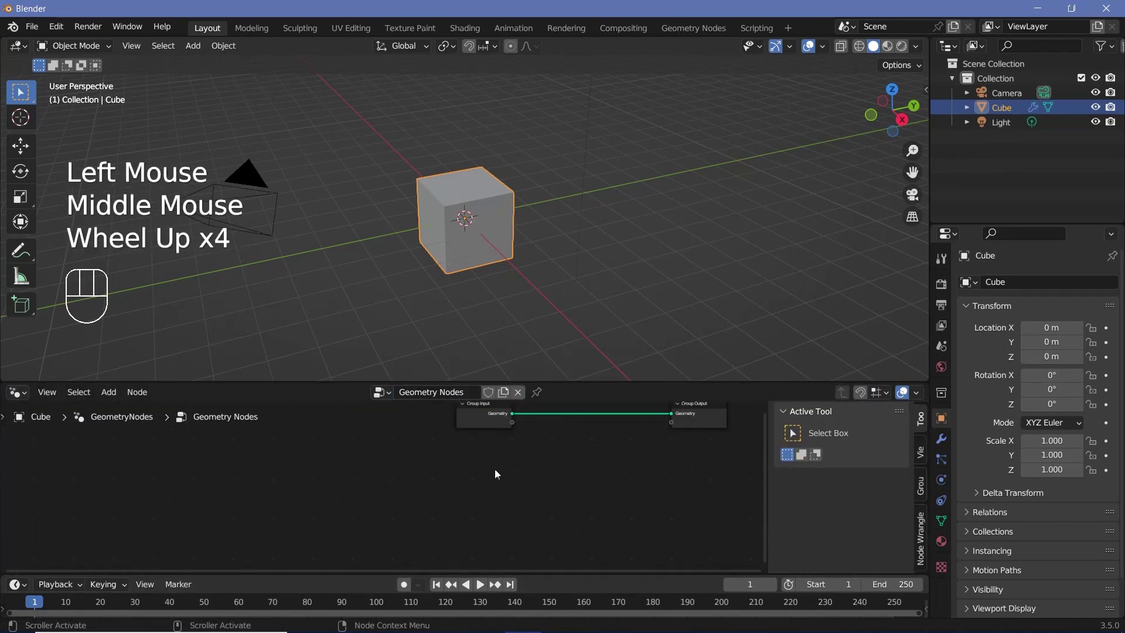
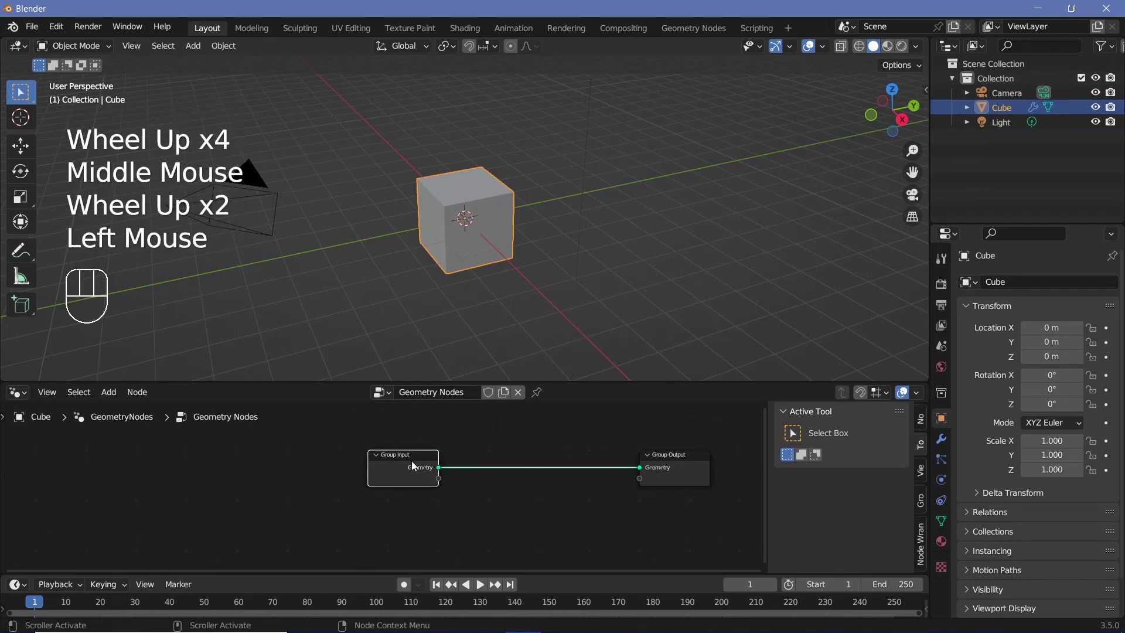
key("x")
key("shift+a")
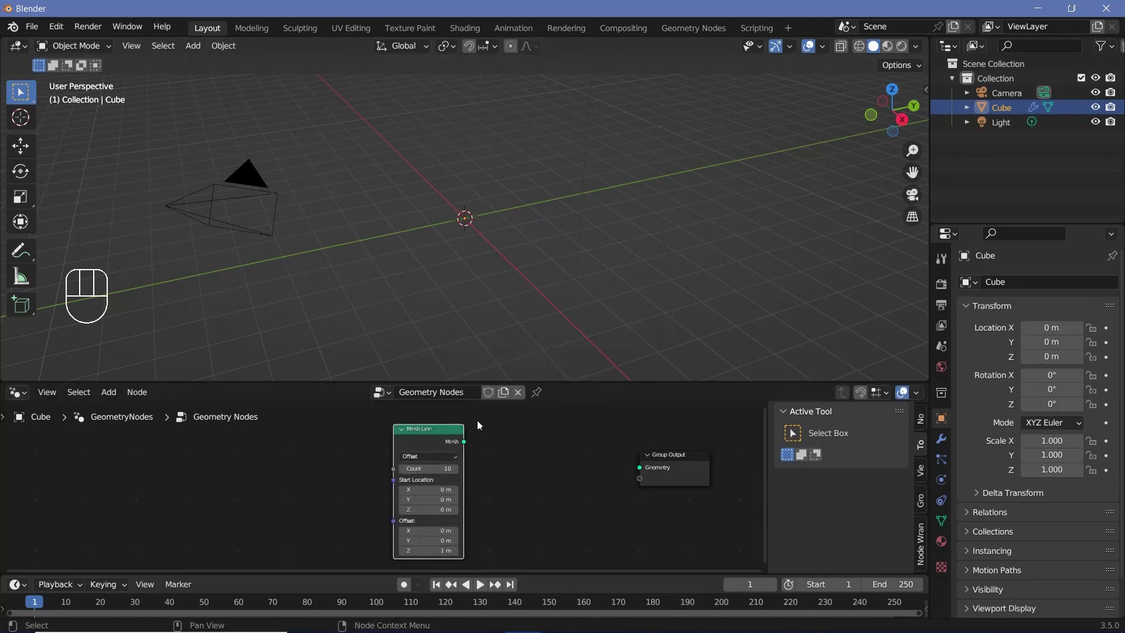
- Wire the Mesh Line output into the Group Output so a line replaces the cube
left_click(467, 450)
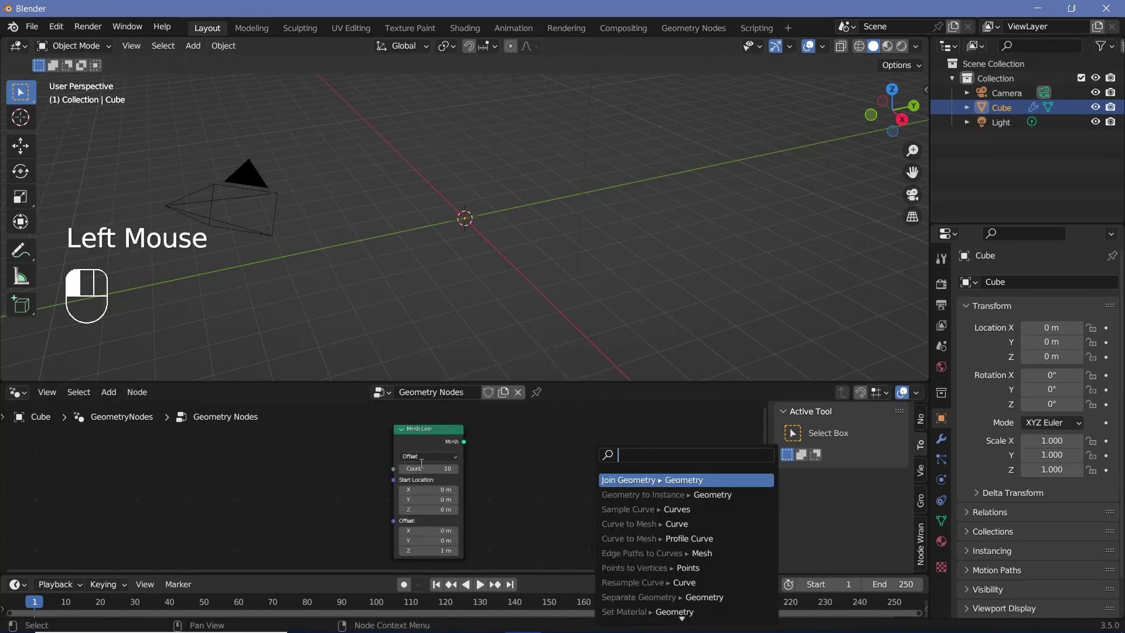
left_click(454, 529)
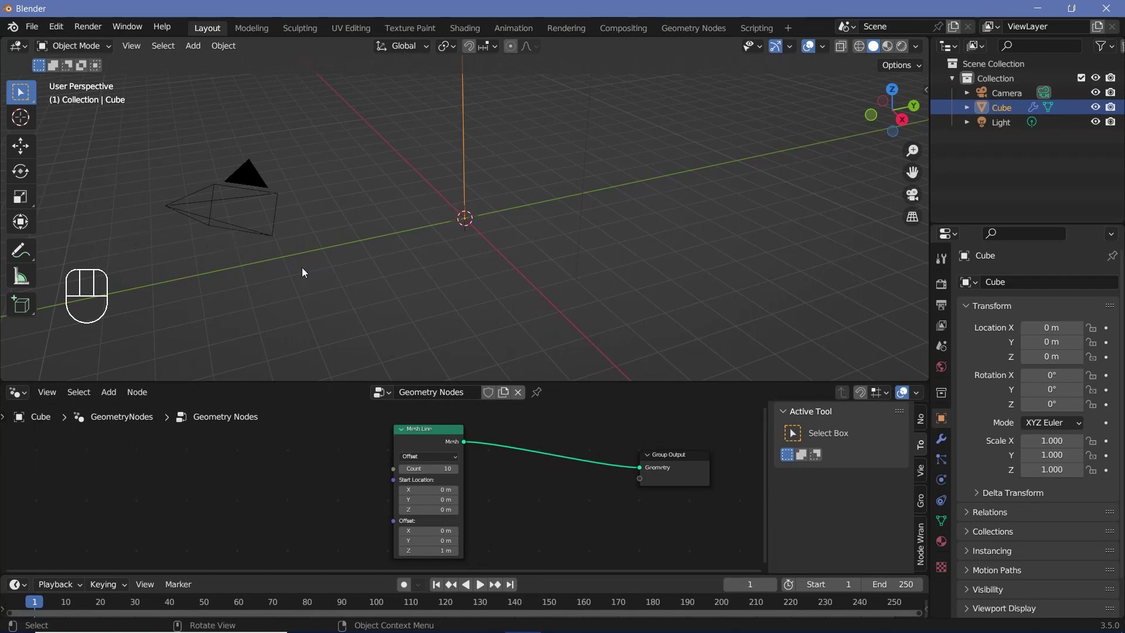
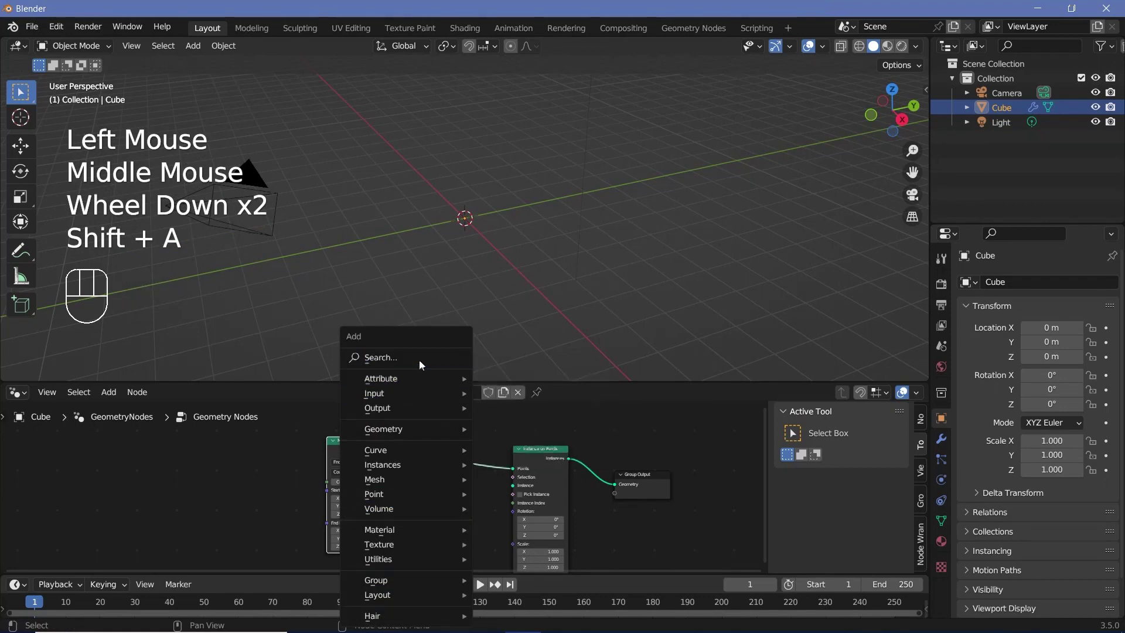
- Rotate instances 90° on Y, span the line from Y -5 m to 5 m, counts 30 and 500
left_click(525, 489)
scroll("down", 3)
left_click_drag(458, 256, 511, 247)
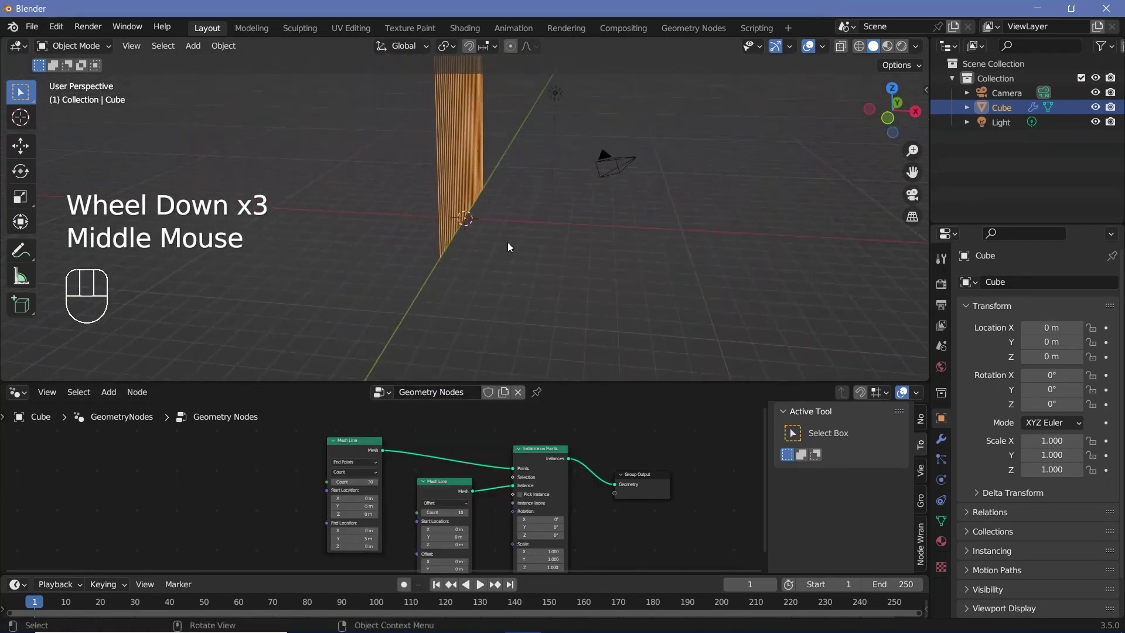
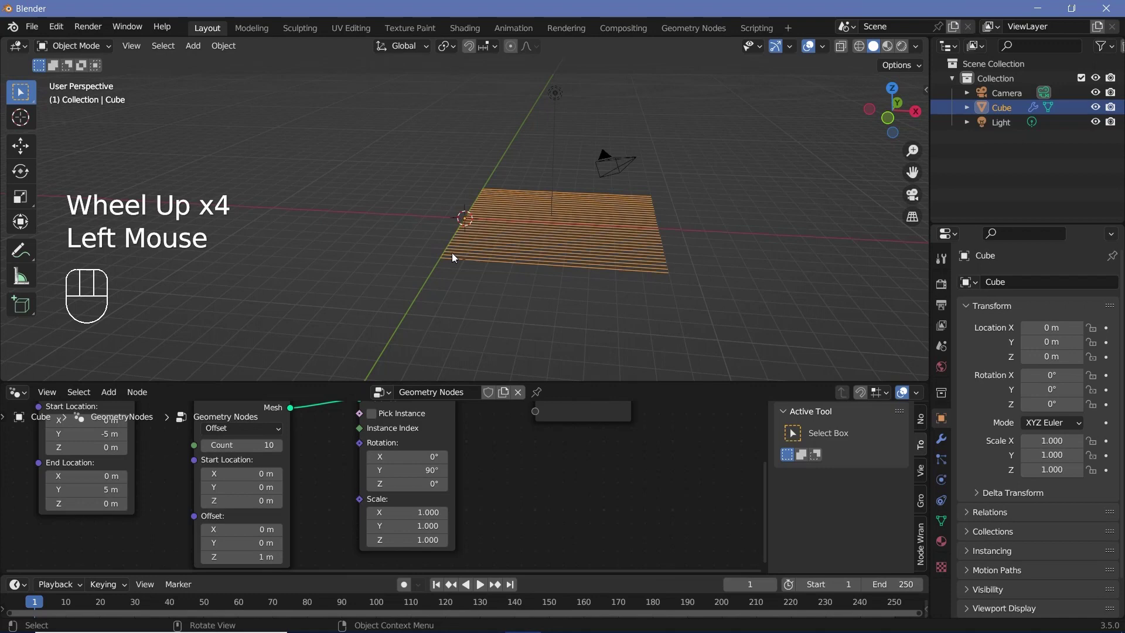
middle_click(330, 523)
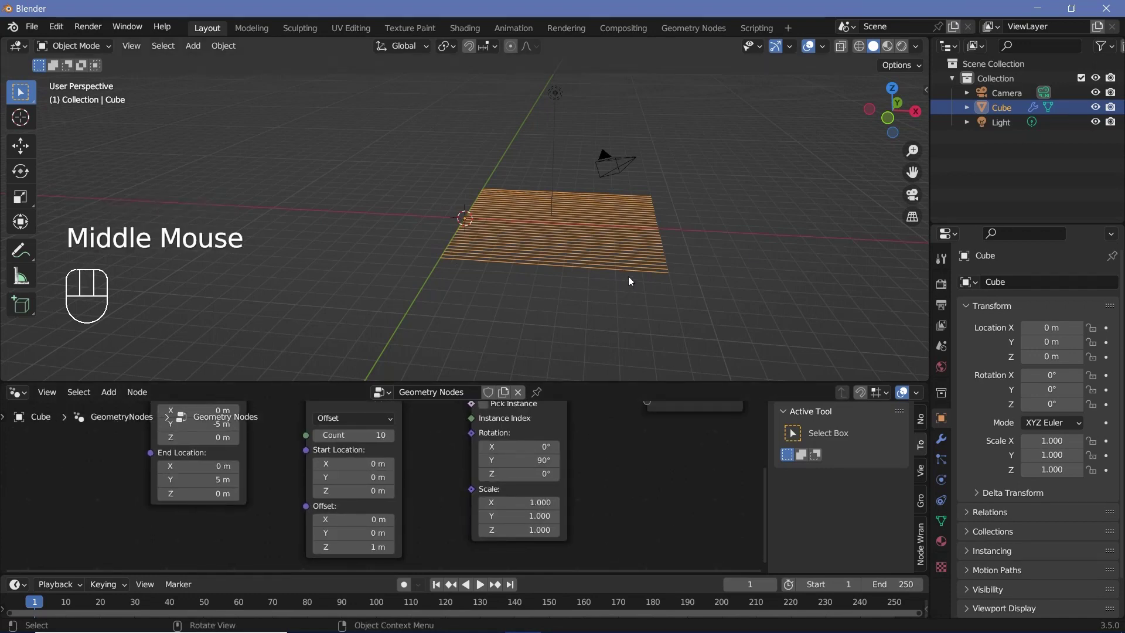
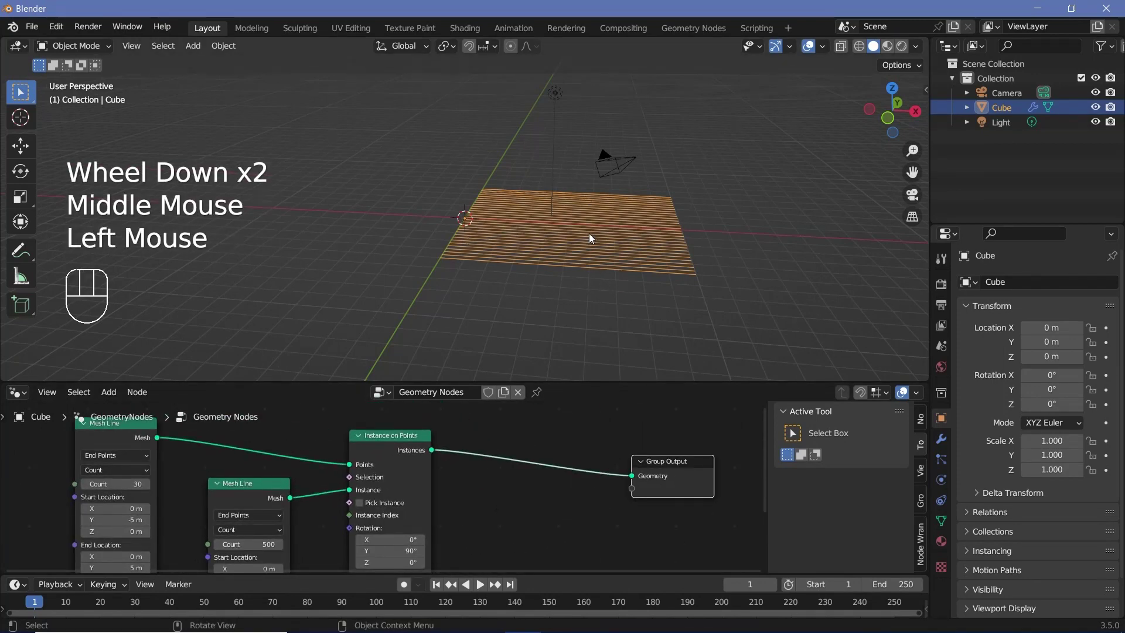
left_click(416, 456)
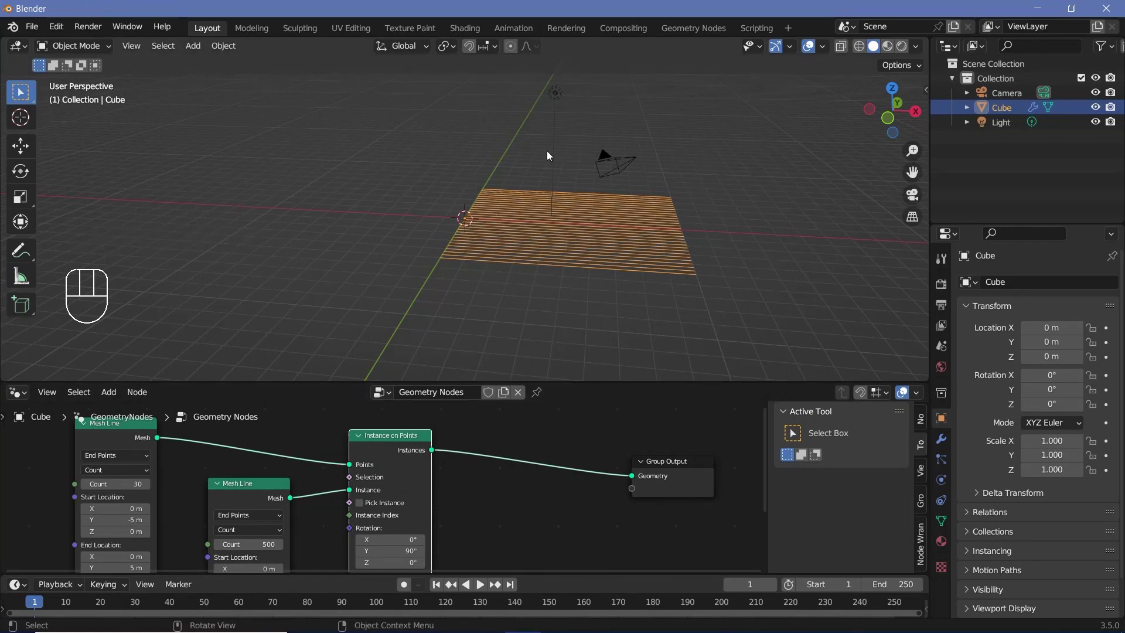
- Insert Realize Instances and a Set Position node before the Group Output
key("shift+a")
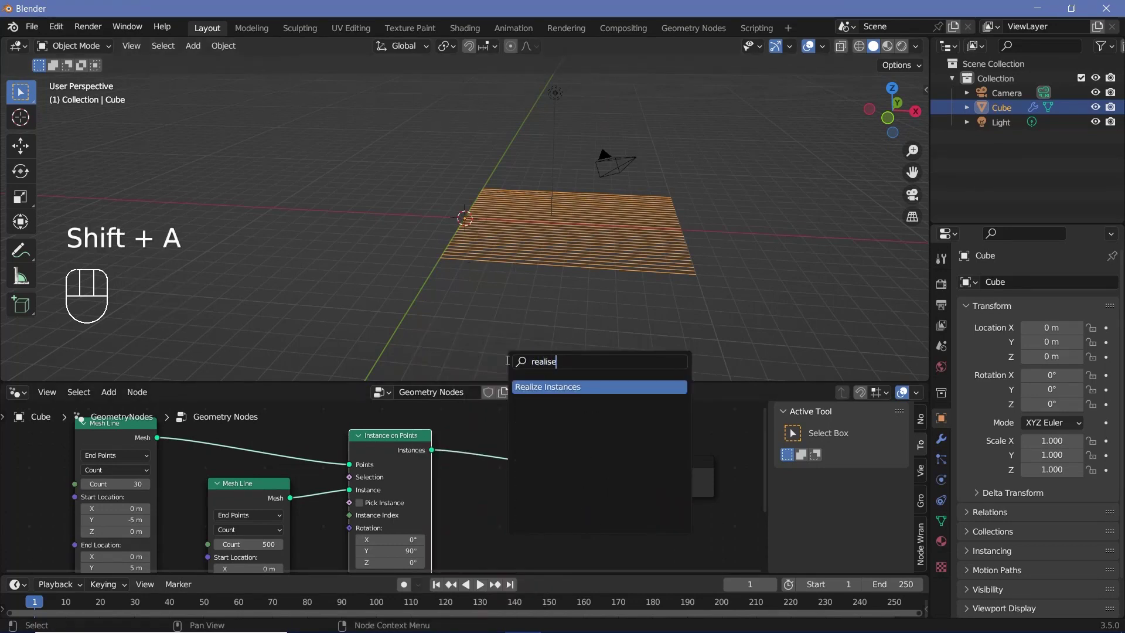
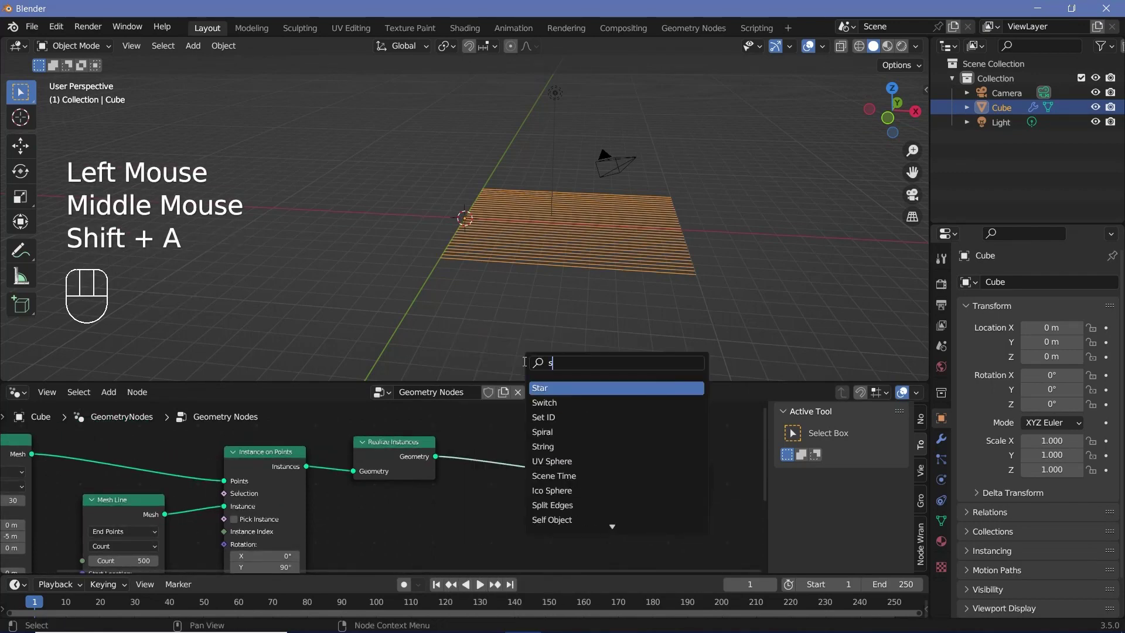
left_click(552, 479)
middle_click(509, 553)
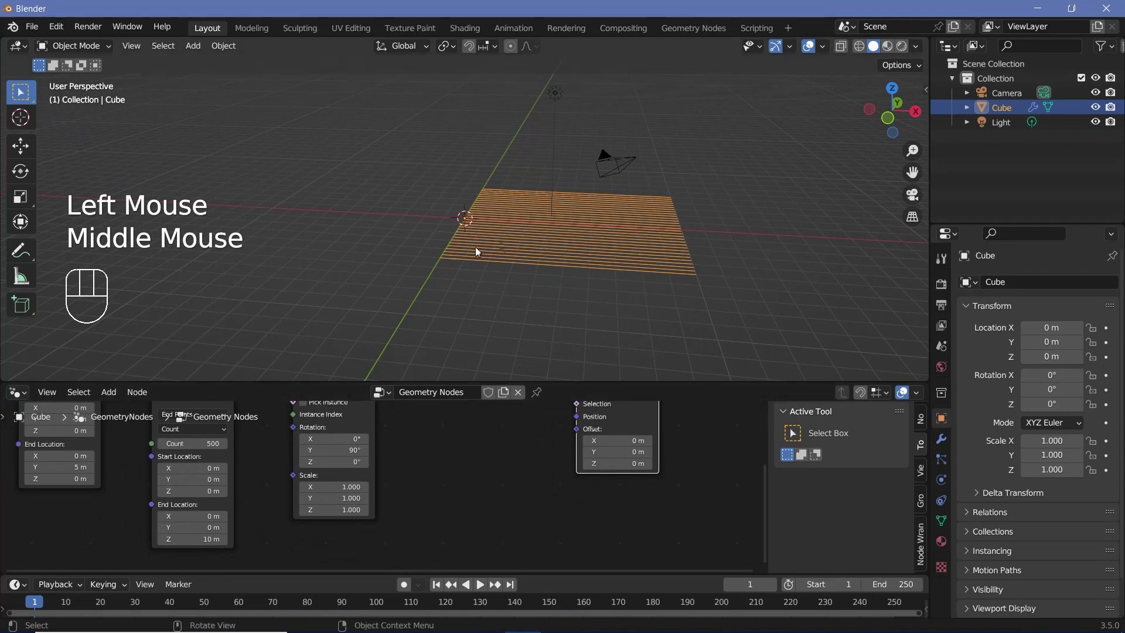
- Feed a 4D Noise Texture's colour, scale 0.3, into the Set Position offset
key("shift+a")
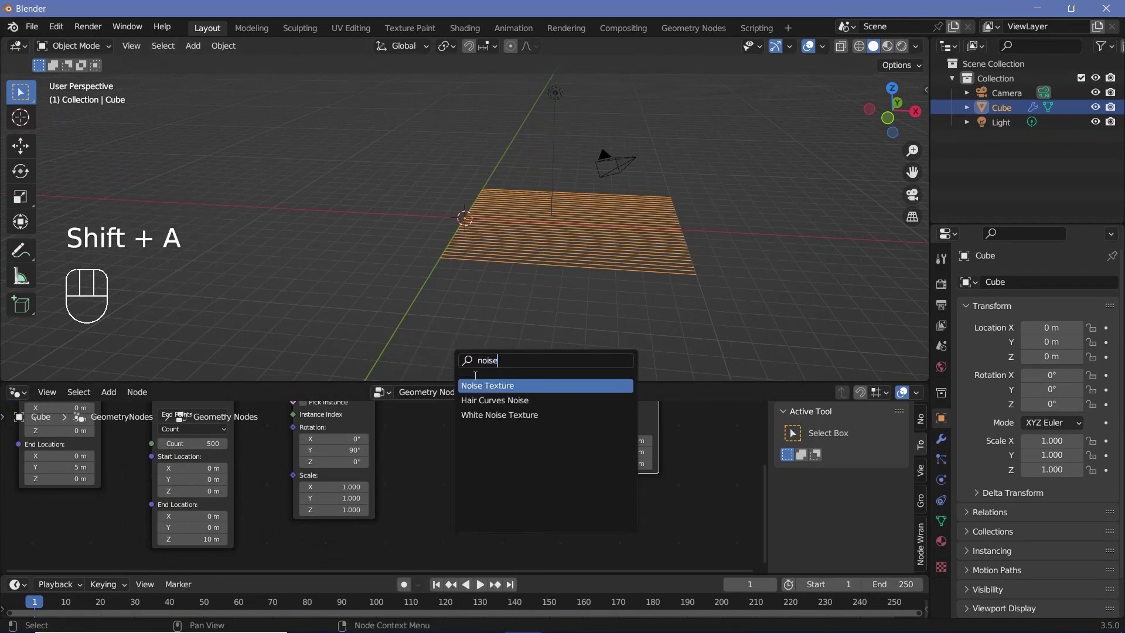
left_click_drag(518, 466, 582, 437)
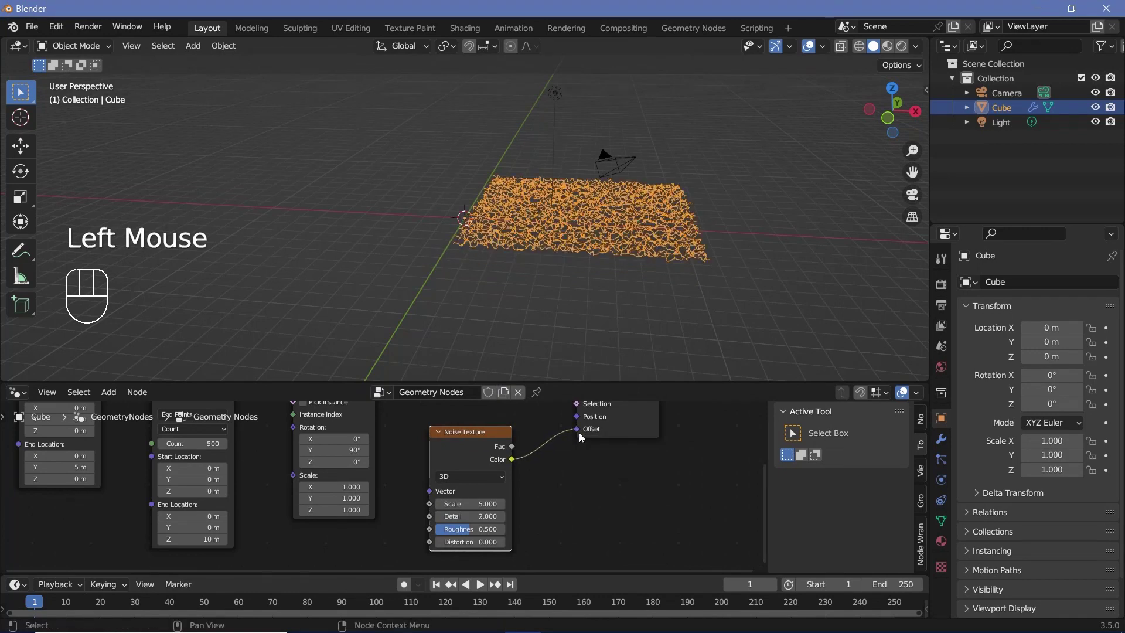
left_click_drag(536, 283, 546, 253)
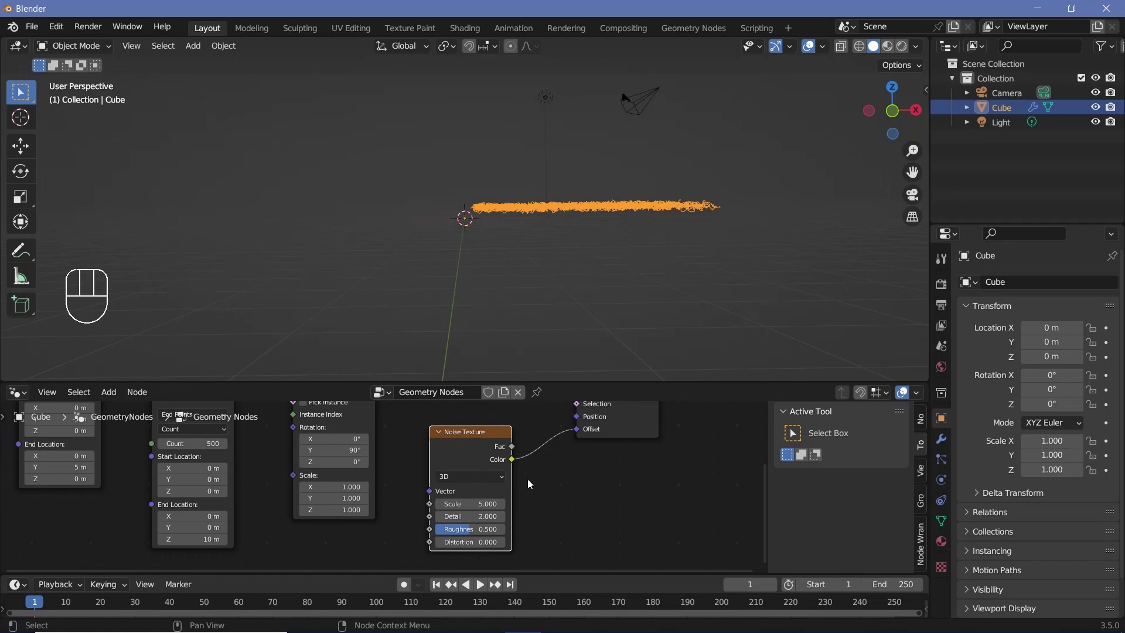
left_click(465, 449)
left_click_drag(469, 455, 477, 440)
scroll("down", 3)
scroll("down", 3)
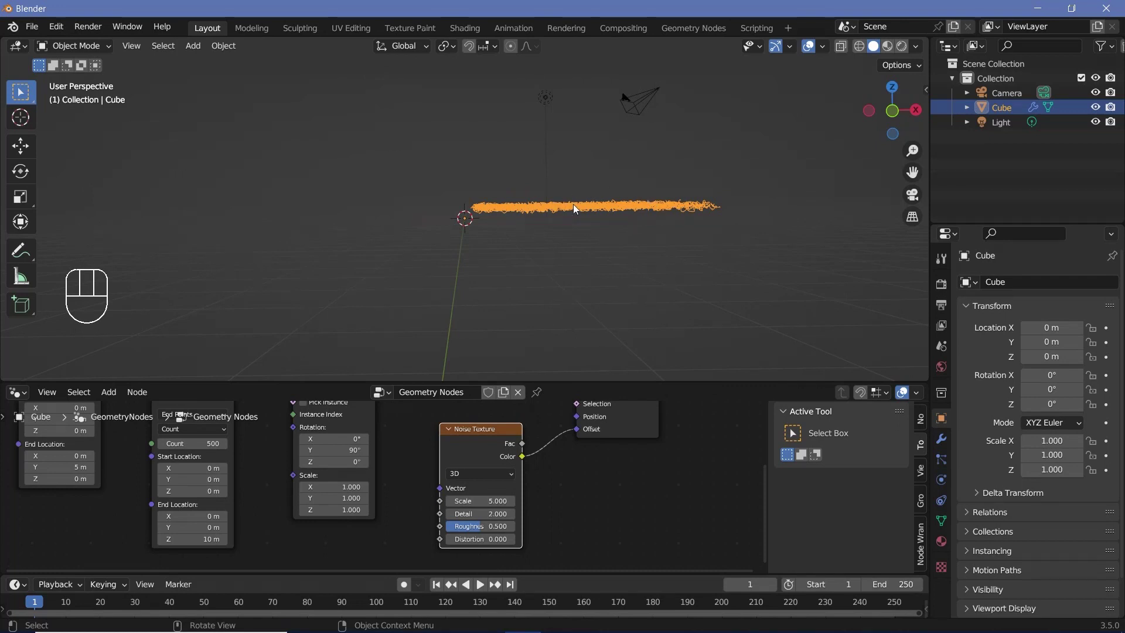
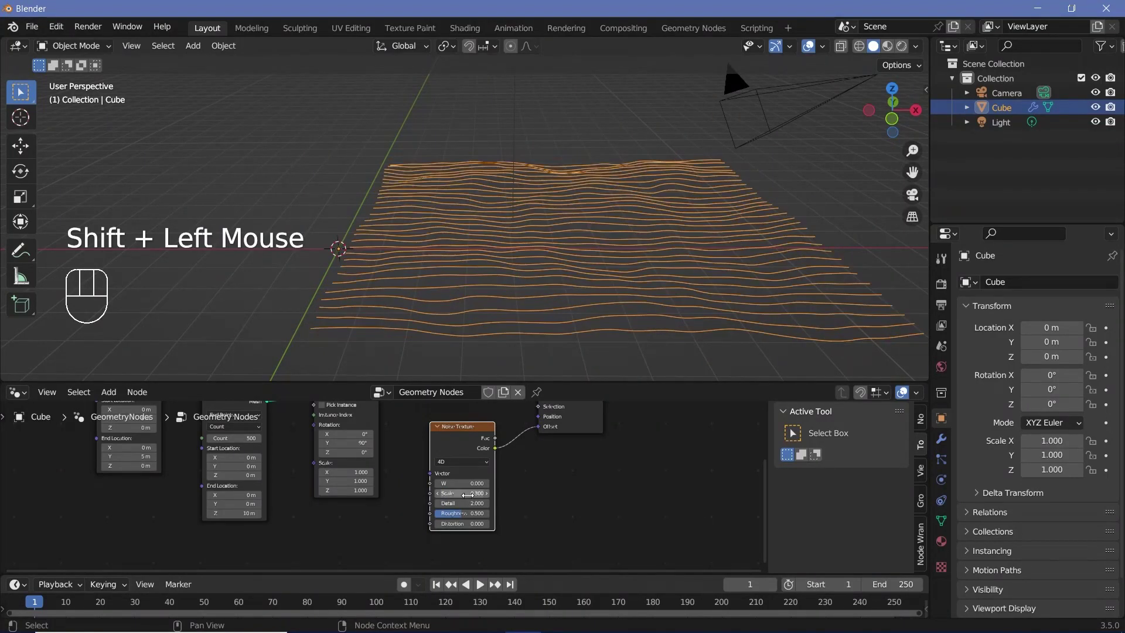
- Orbit the view to inspect the wavy strands from a low angle
left_click_drag(637, 277, 645, 265)
scroll("up", 3)
scroll("down", 3)
left_click_drag(678, 299, 585, 348)
scroll("down", 3)
left_click_drag(582, 338, 557, 293)
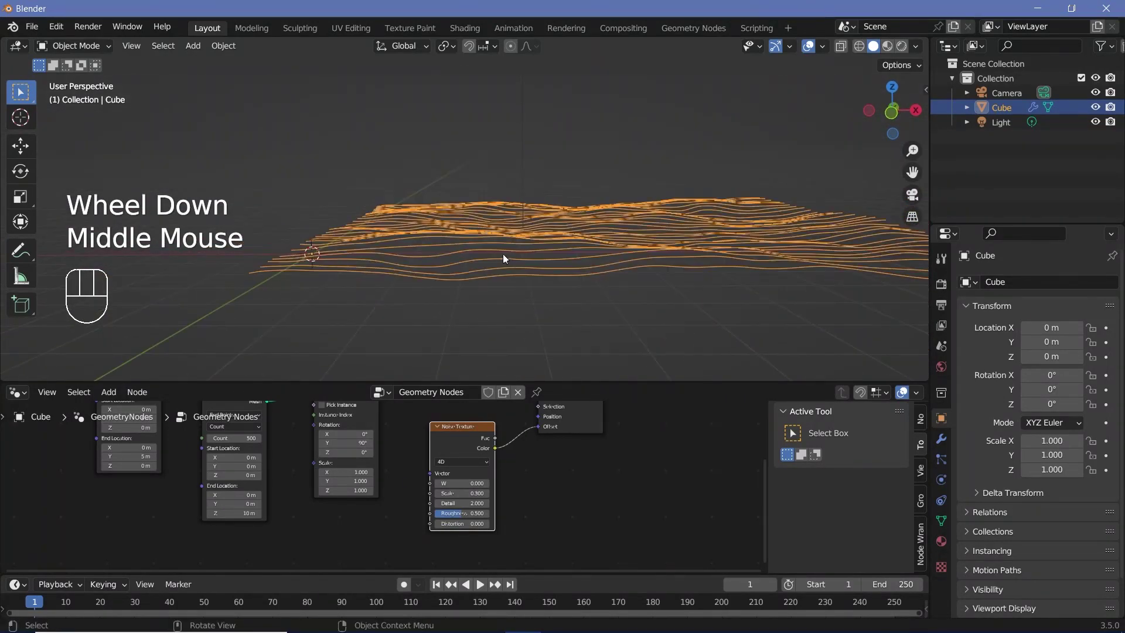
- Scale the noise colour by a Vector Multiply of 2,2,2 before the offset, giving taller waves
left_click(462, 450)
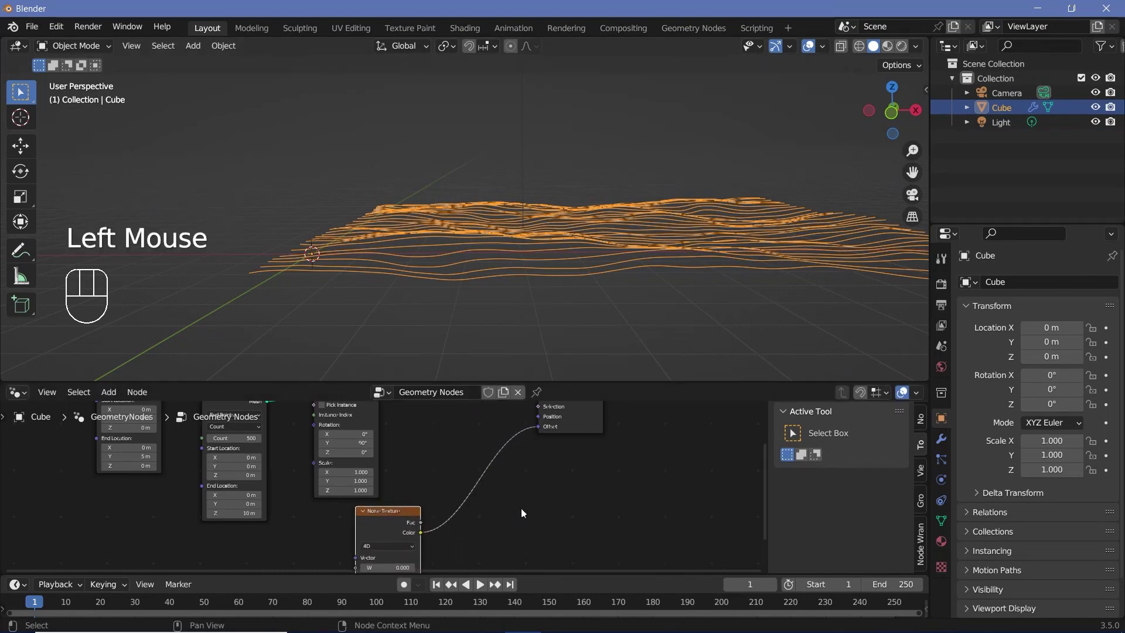
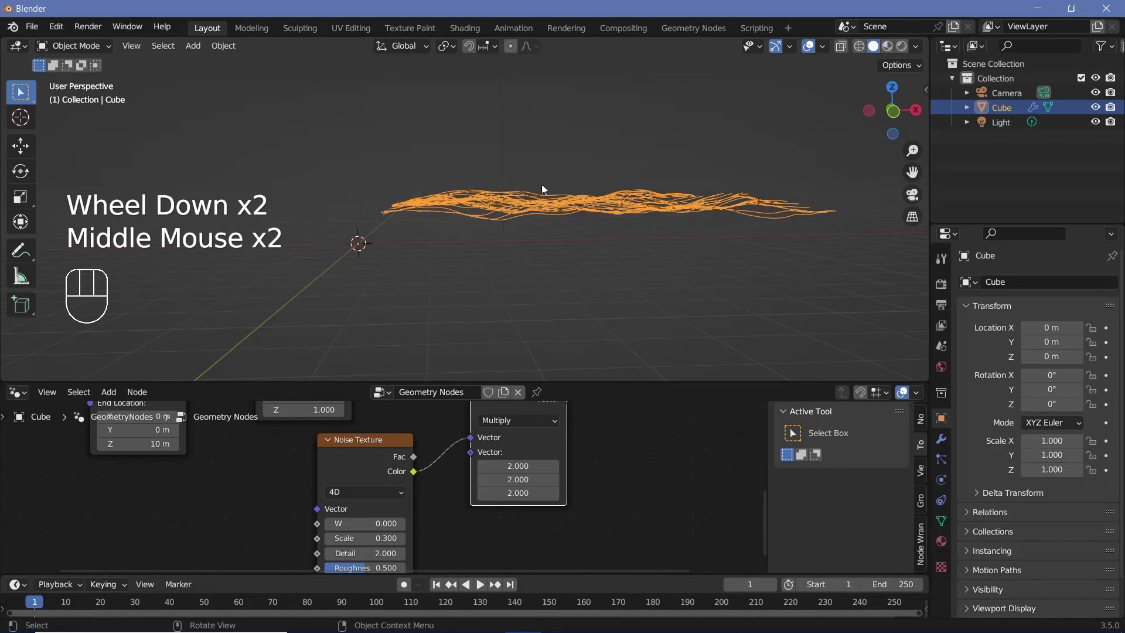
left_click_drag(556, 198, 550, 229)
scroll("up", 3)
left_click_drag(576, 217, 505, 241)
left_click_drag(508, 231, 527, 222)
left_click_drag(503, 229, 470, 236)
left_click_drag(466, 236, 493, 319)
scroll("down", 3)
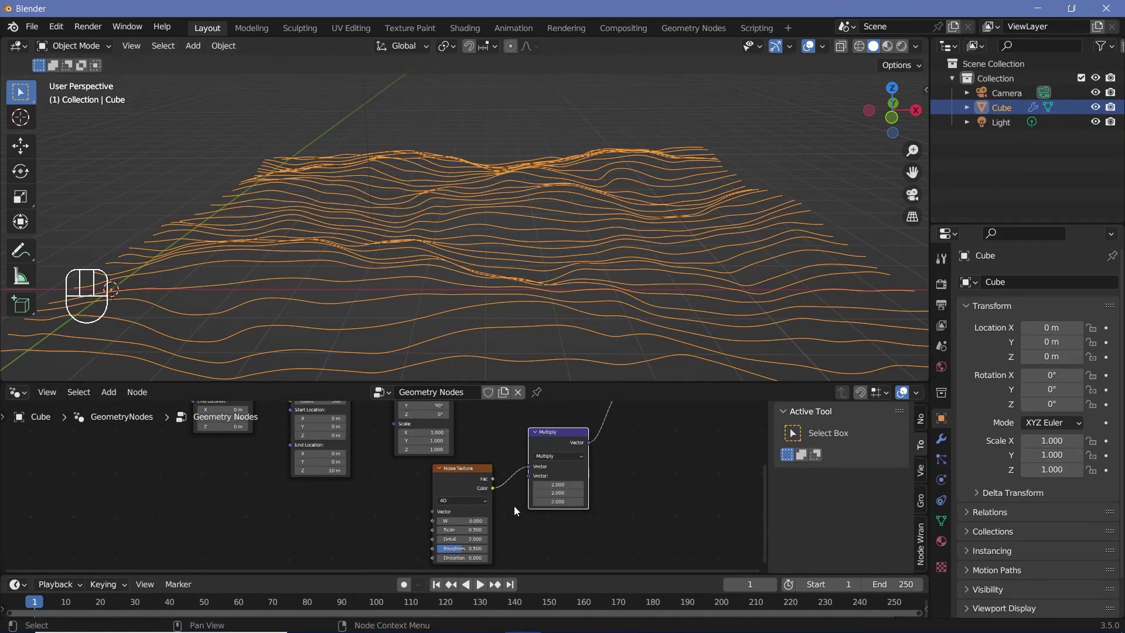
- Enable Bloom and Screen Space Reflections in the Eevee render settings
left_click(944, 290)
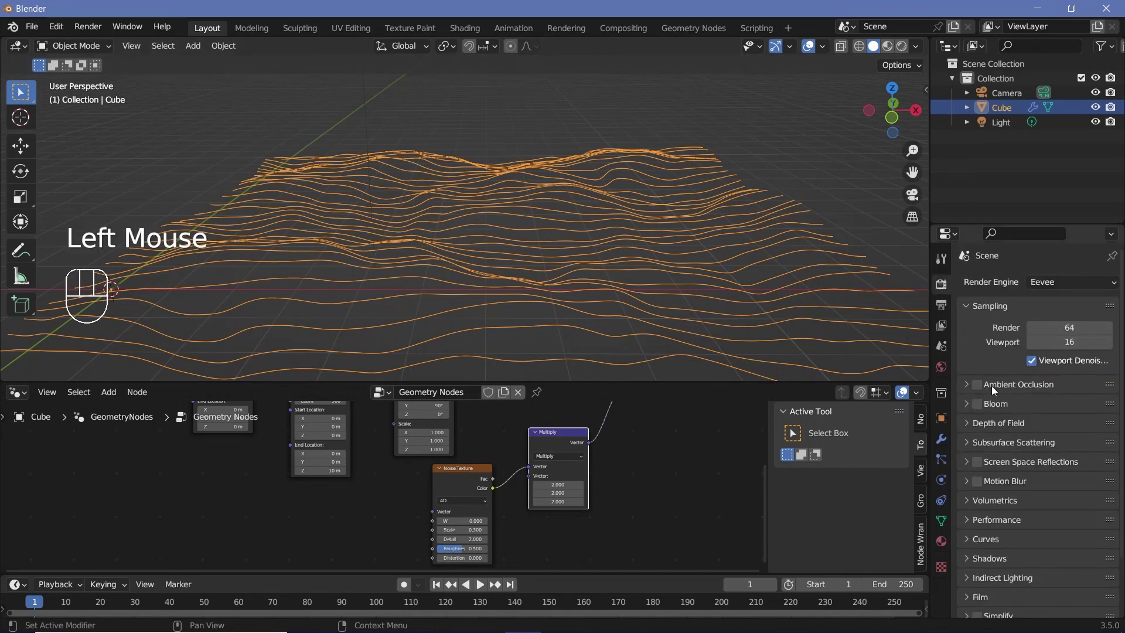
left_click(980, 408)
left_click(979, 470)
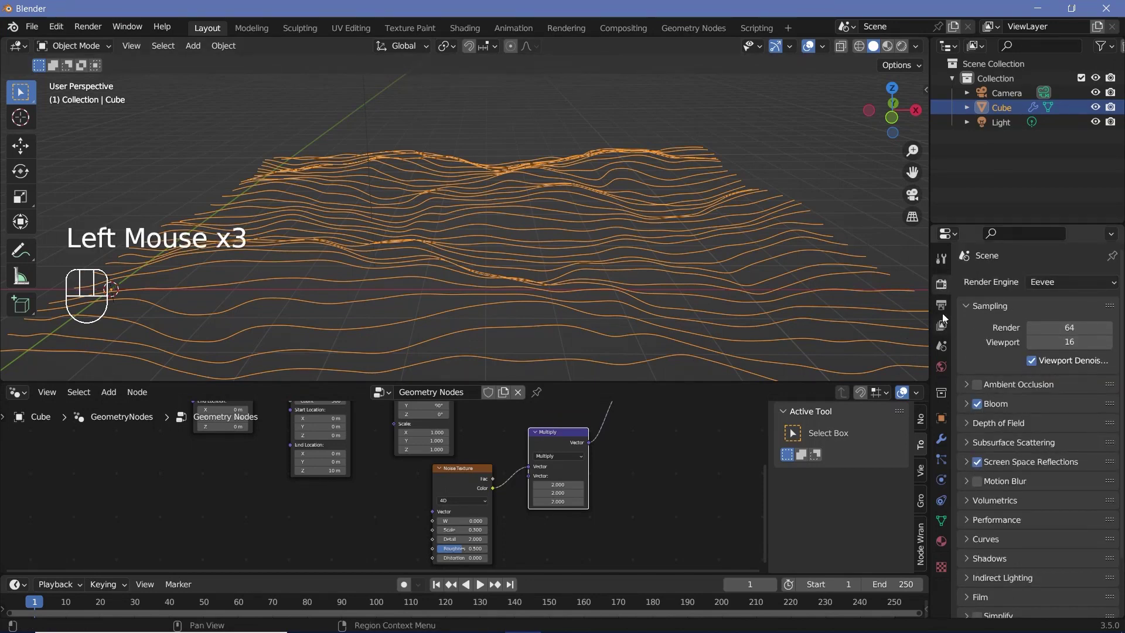
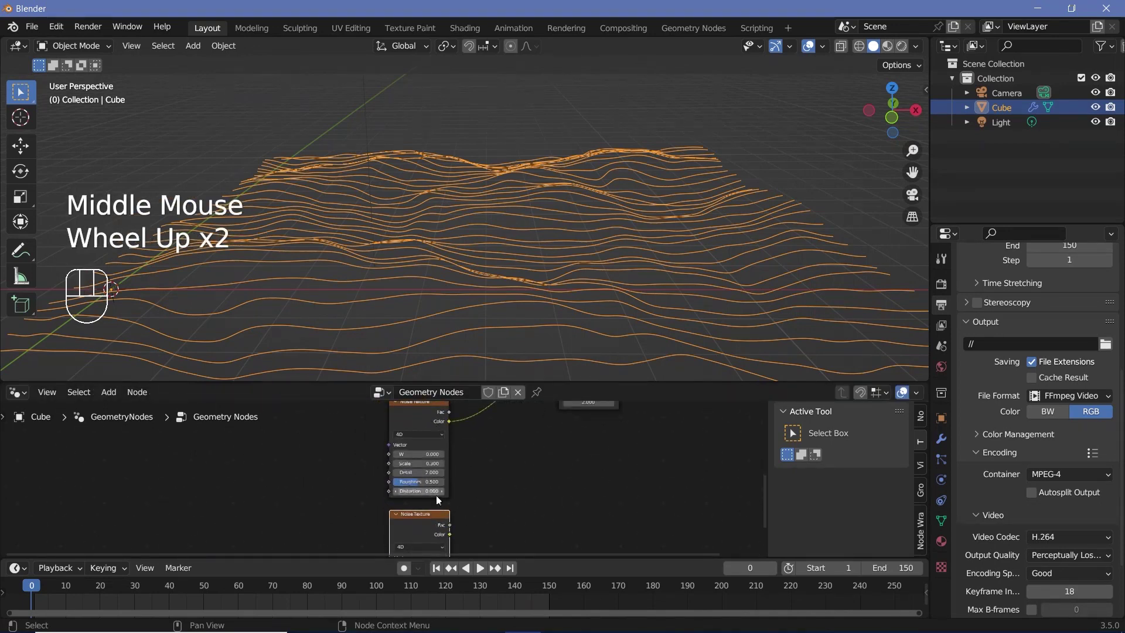
- Add a Mix colour node beside the noise textures and feed the second noise colour into it
scroll("down", 3)
middle_click(496, 494)
key("shift+a")
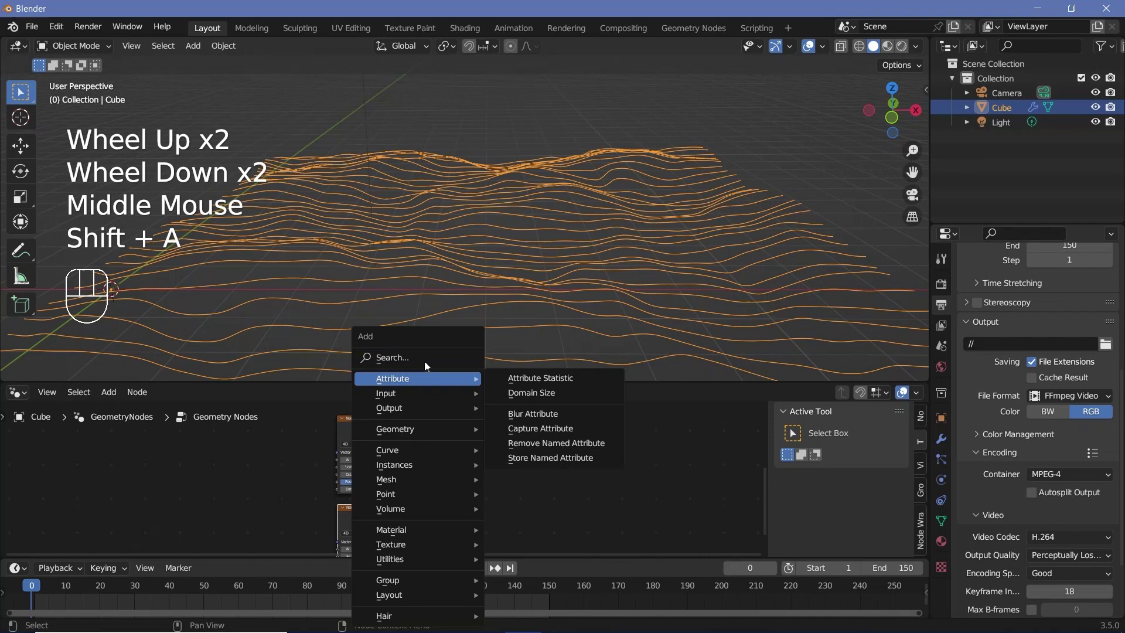
scroll("up", 3)
left_click_drag(464, 458, 440, 451)
left_click_drag(389, 426, 431, 520)
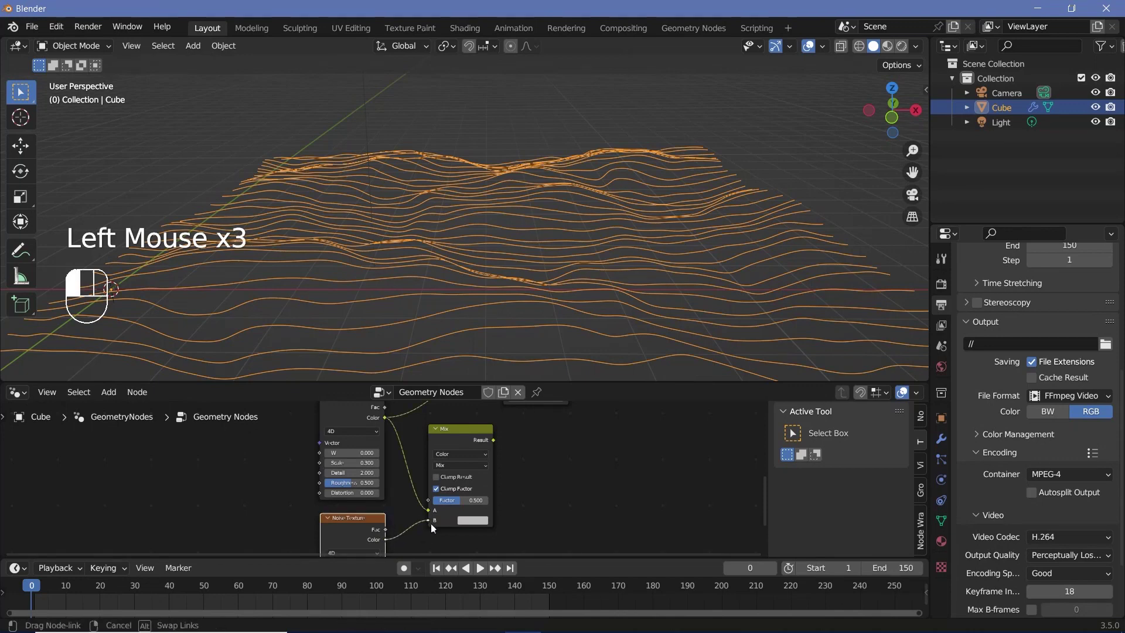
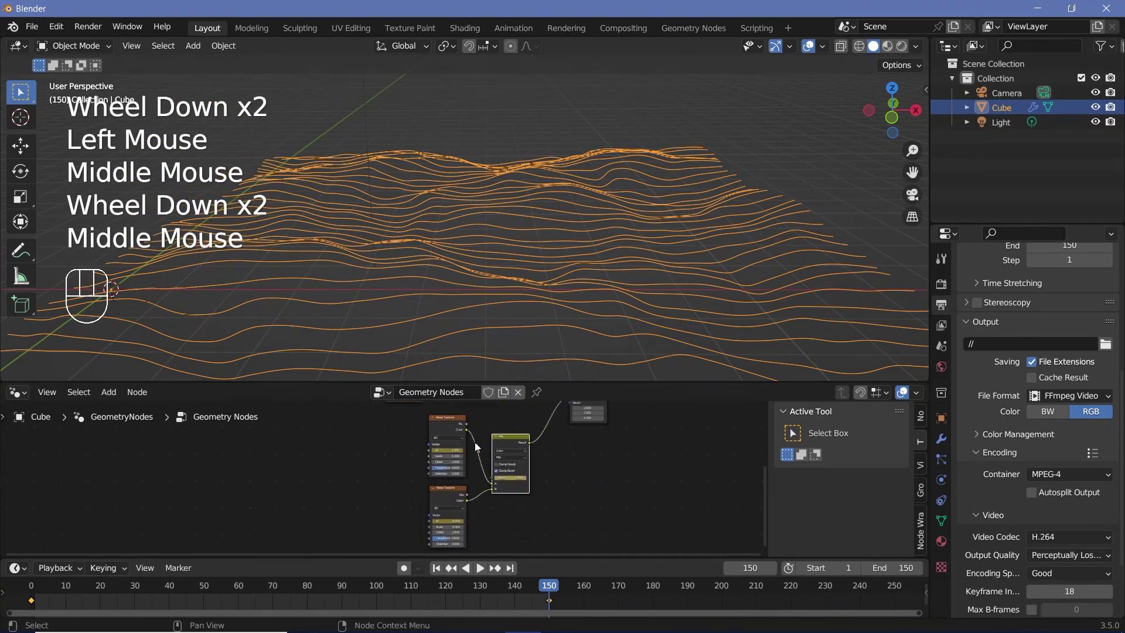
- Select both noise textures and change their keyframe interpolation with T
left_click(446, 421)
left_click(442, 426)
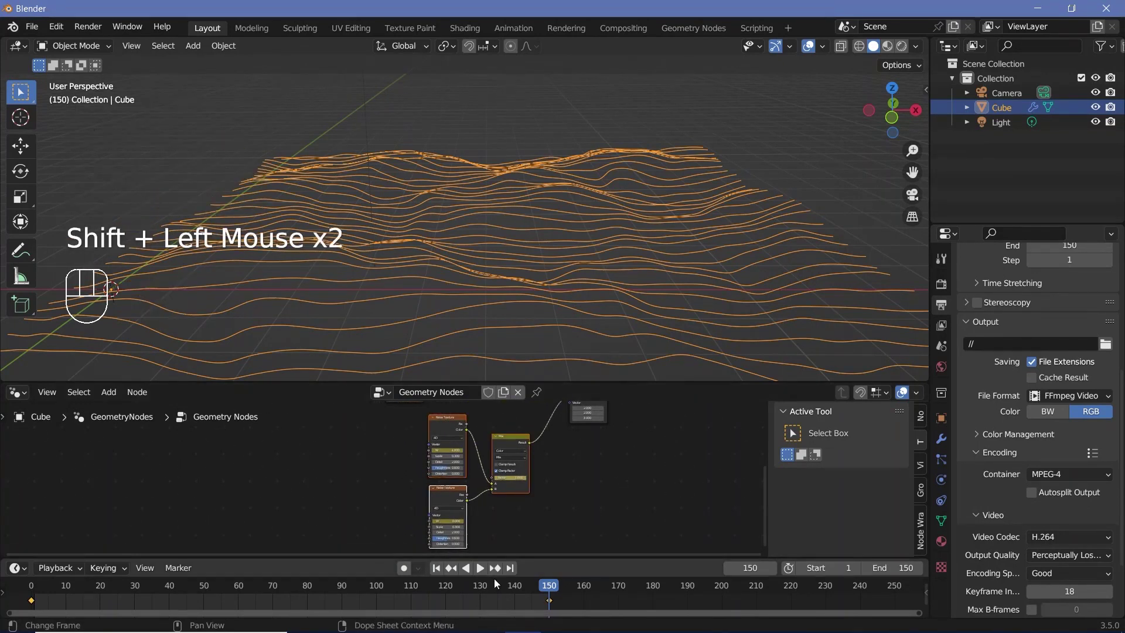
key("t")
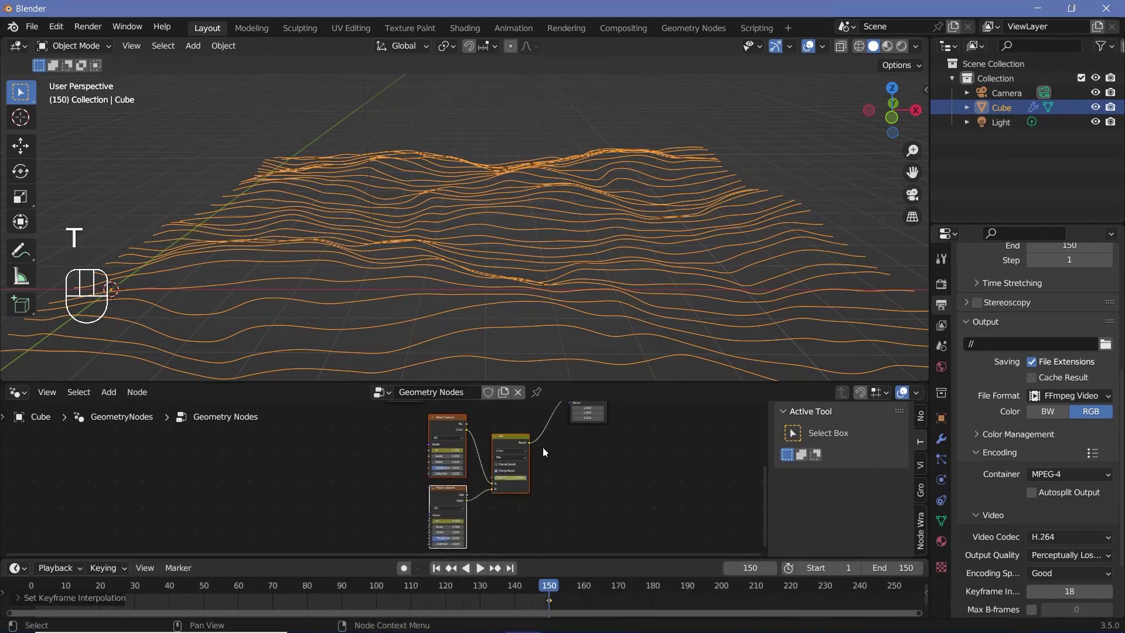
- Play back the animation to check the strand waves shifting over time
key("space")
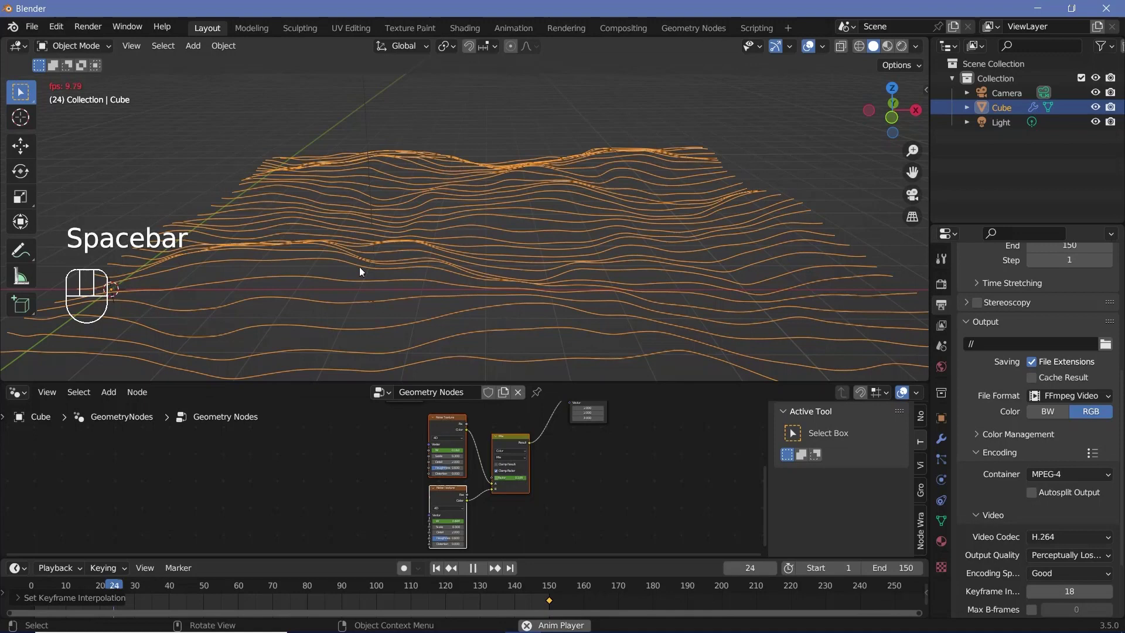
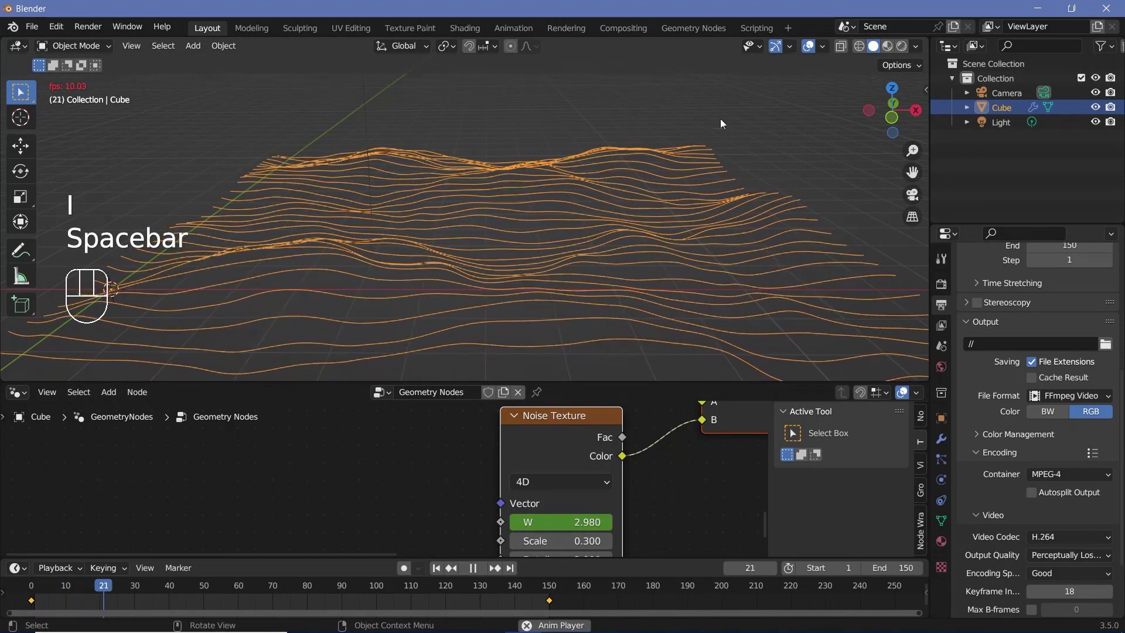
key("space")
key("space")
key("space")
left_click_drag(58, 570, 553, 311)
key("space")
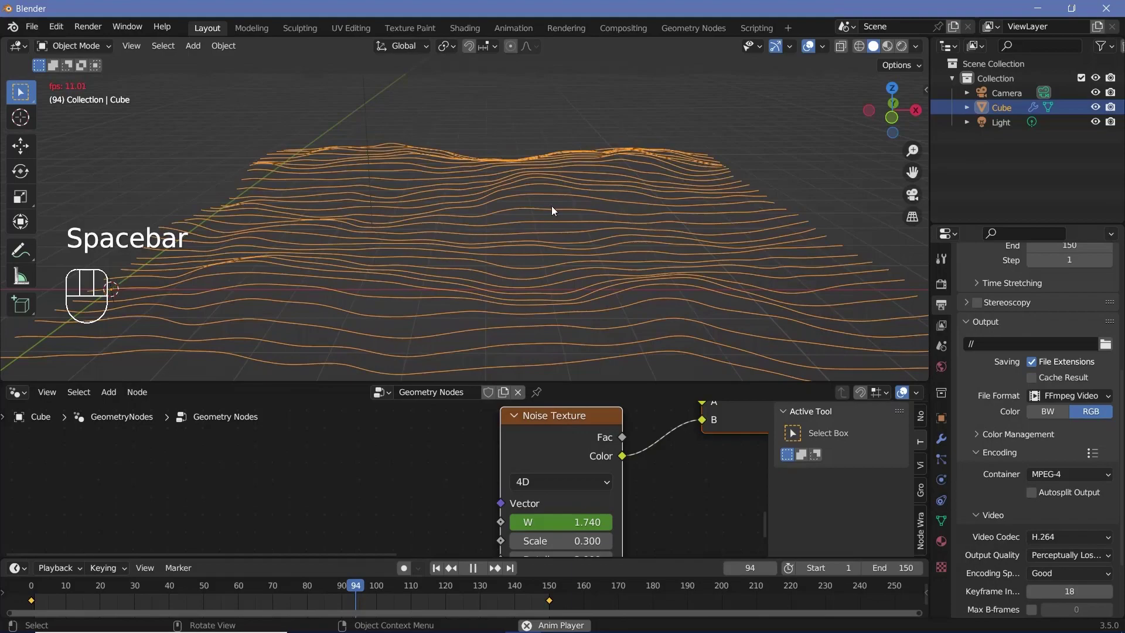
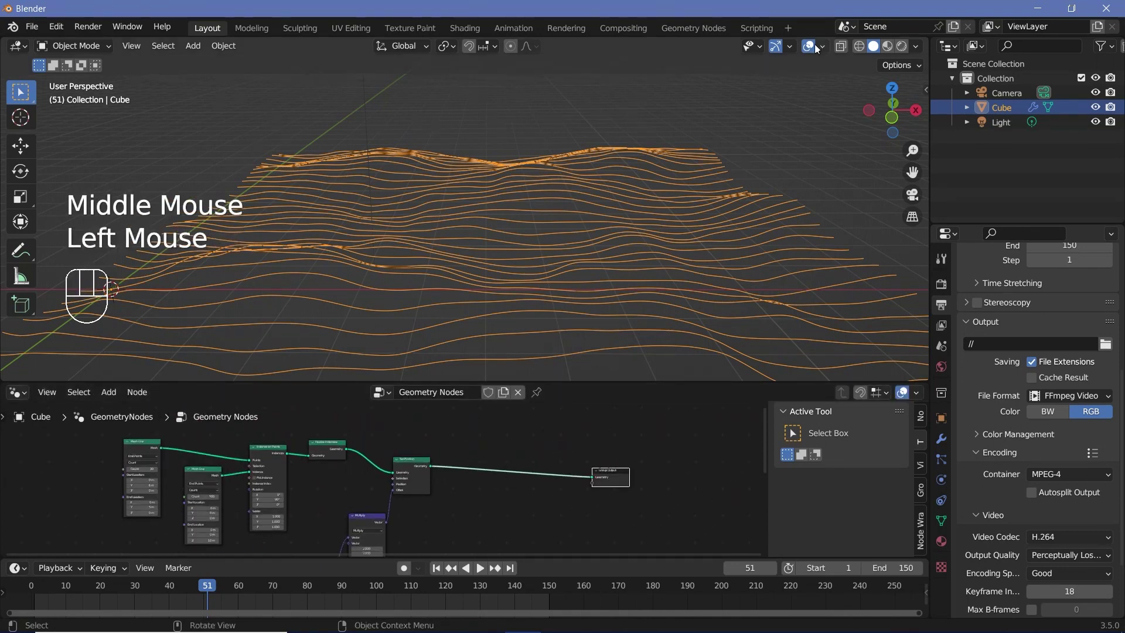
- Hide viewport overlays, add Mesh to Curve and Curve to Mesh before output, plus a Curve Circle
left_click(810, 53)
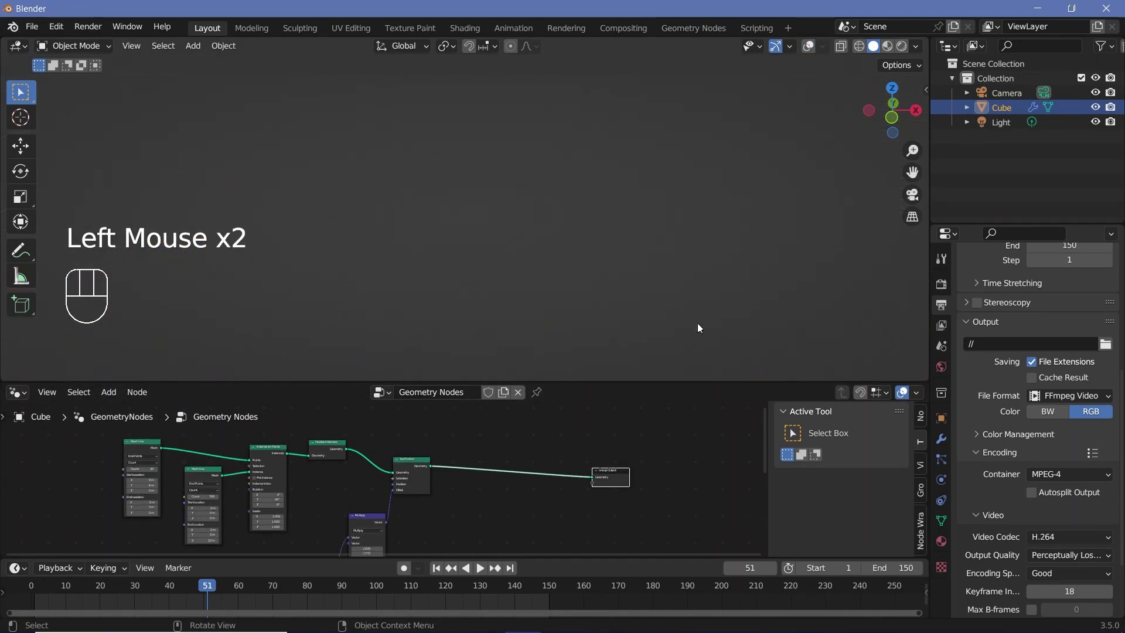
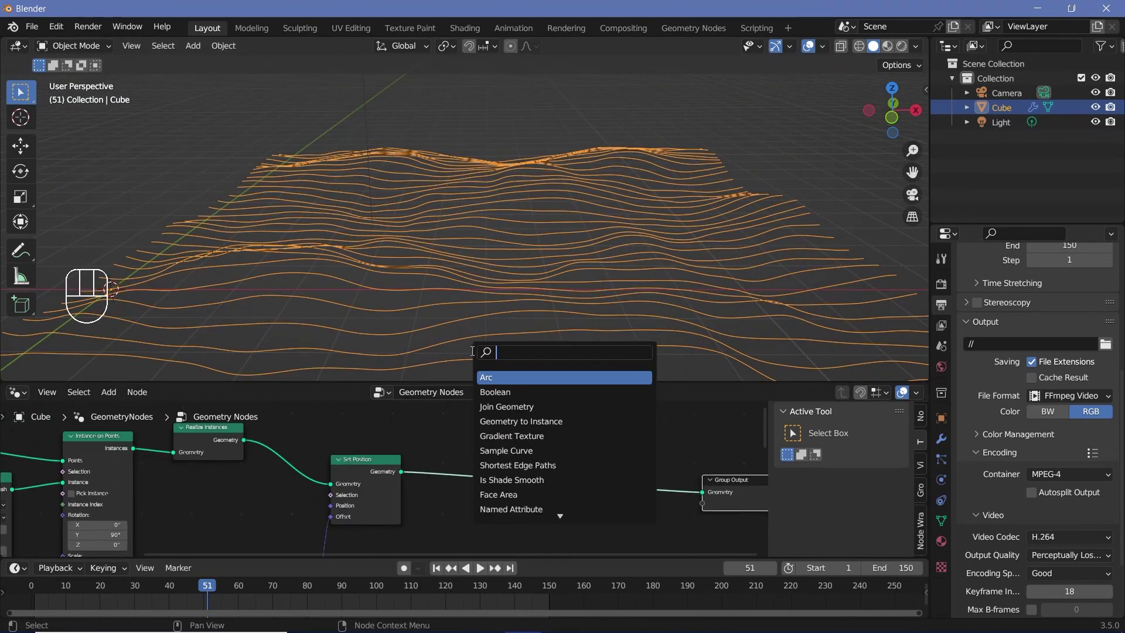
key("shift+a")
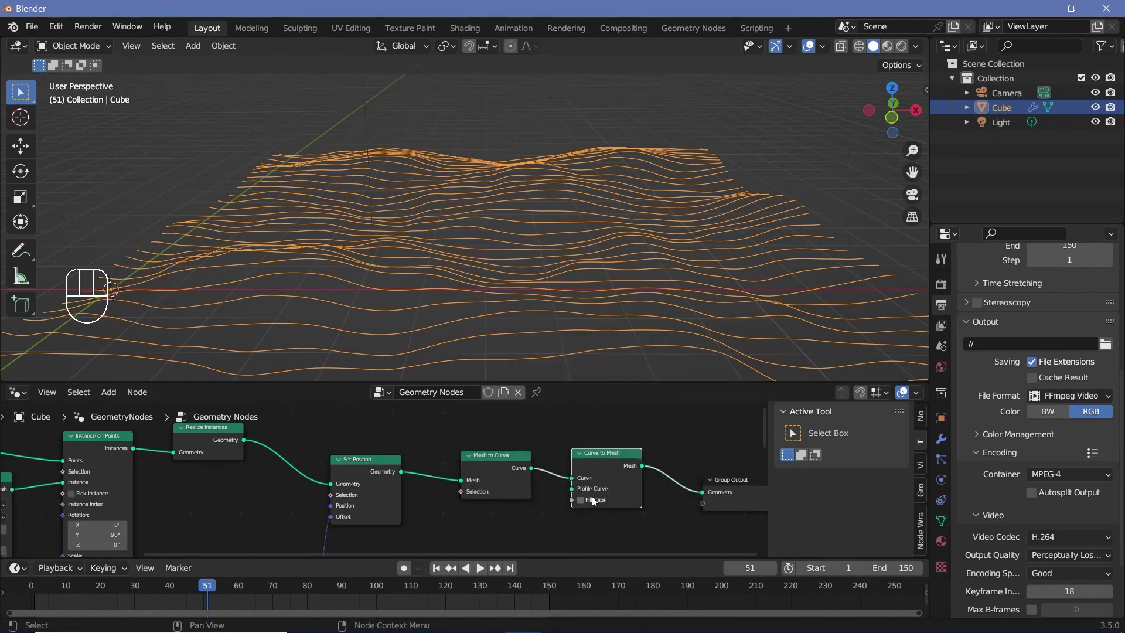
middle_click(543, 517)
key("shift+a")
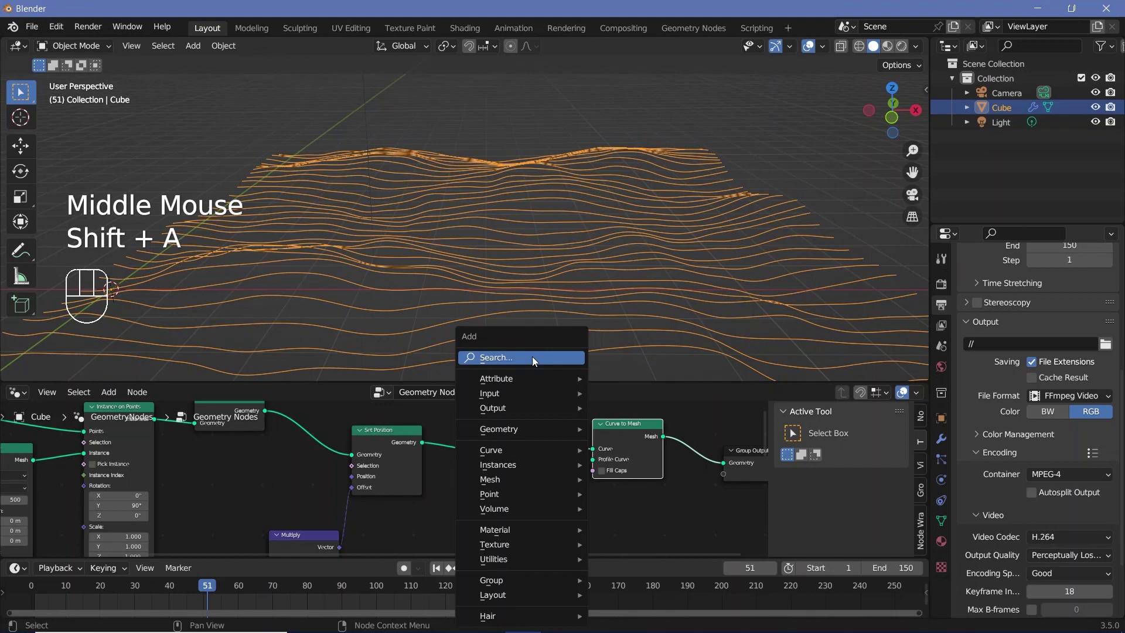
scroll("up", 3)
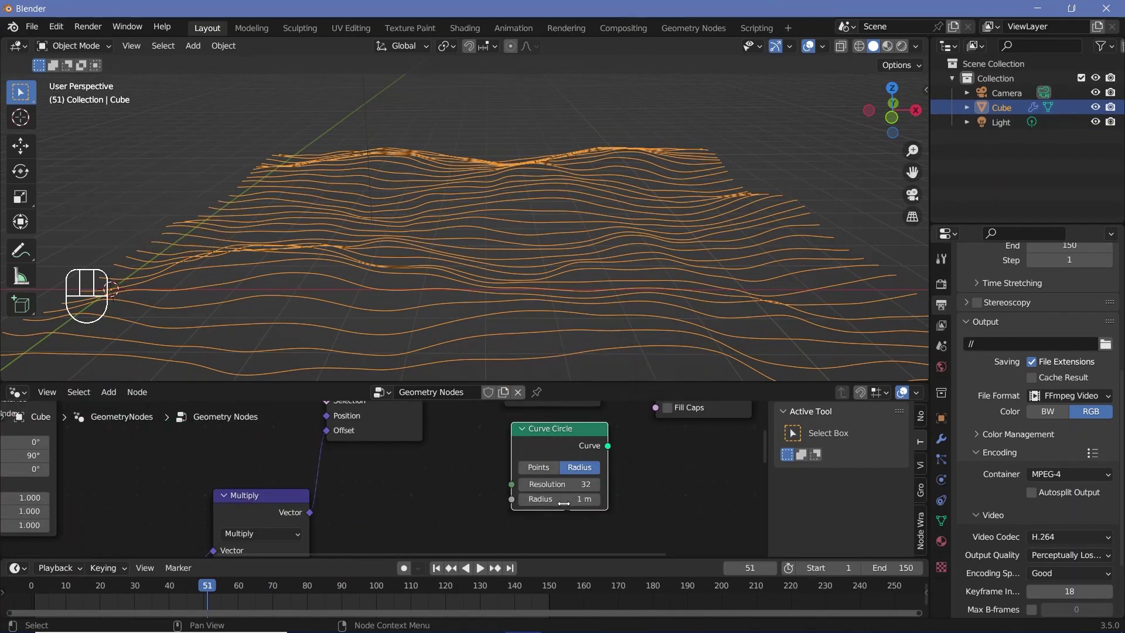
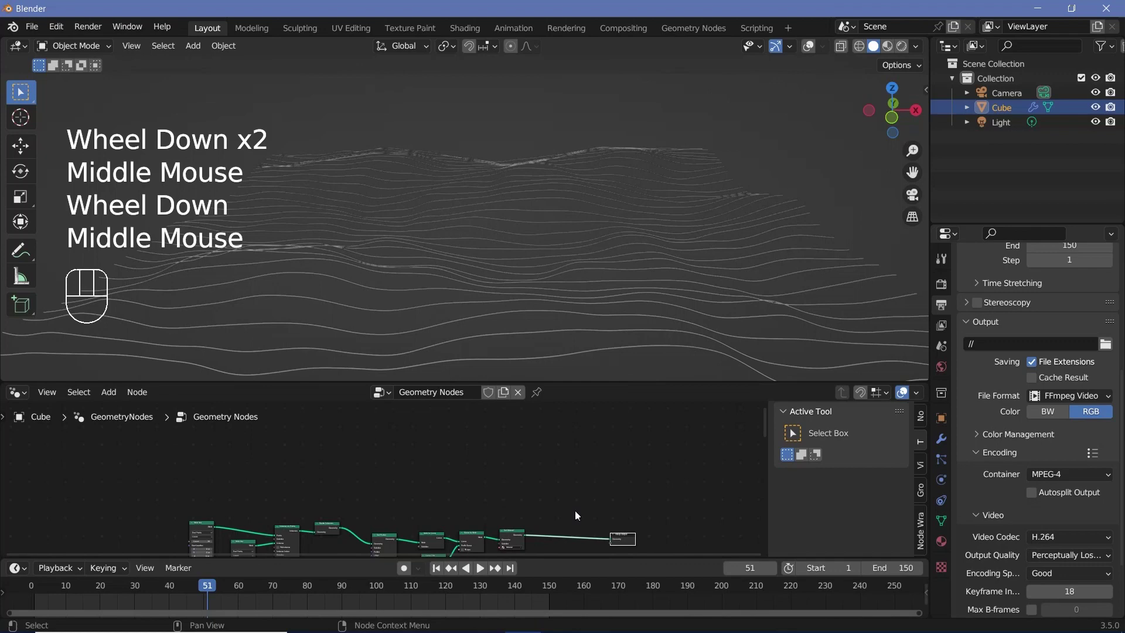
- Add a Cube mesh node above the tree and link its Mesh into the join before Group Output
key("shift+a")
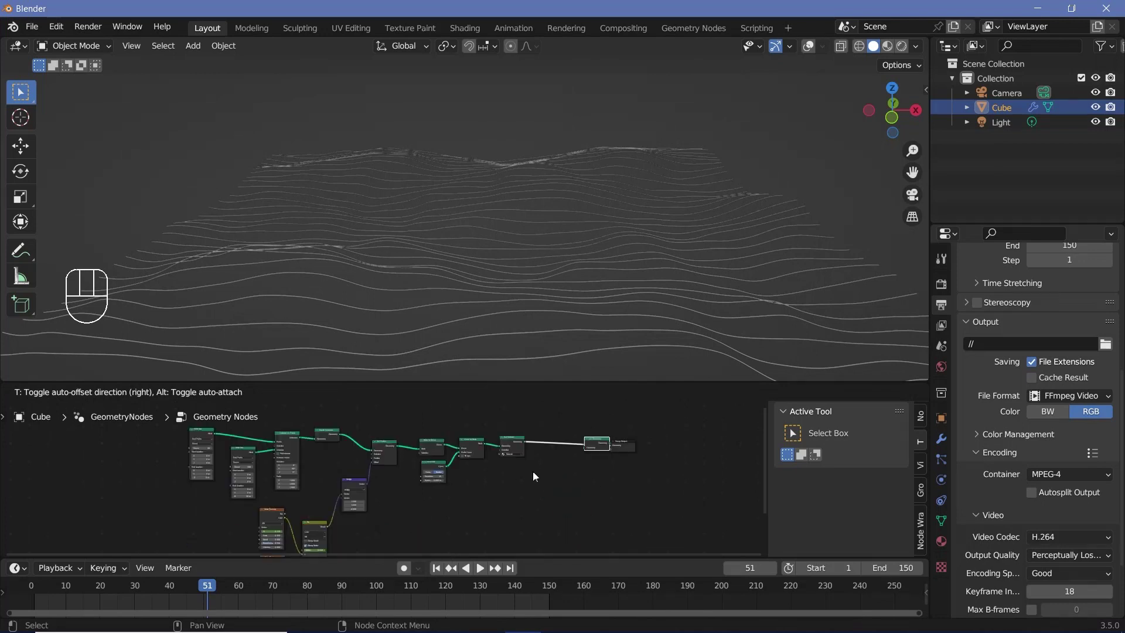
middle_click(534, 421)
key("shift+a")
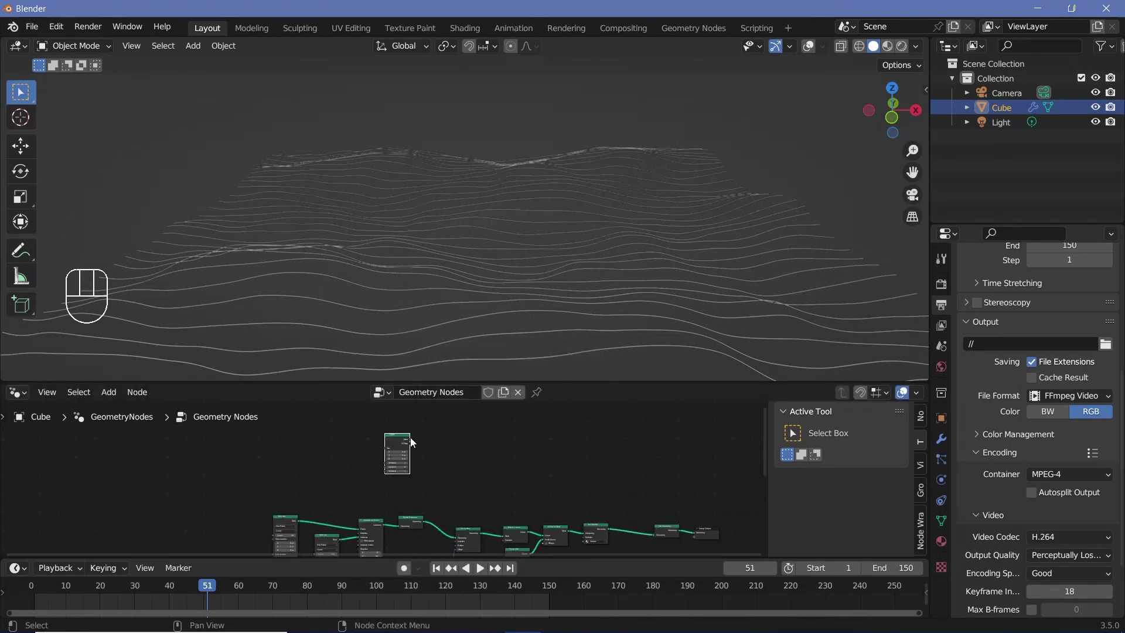
left_click(414, 442)
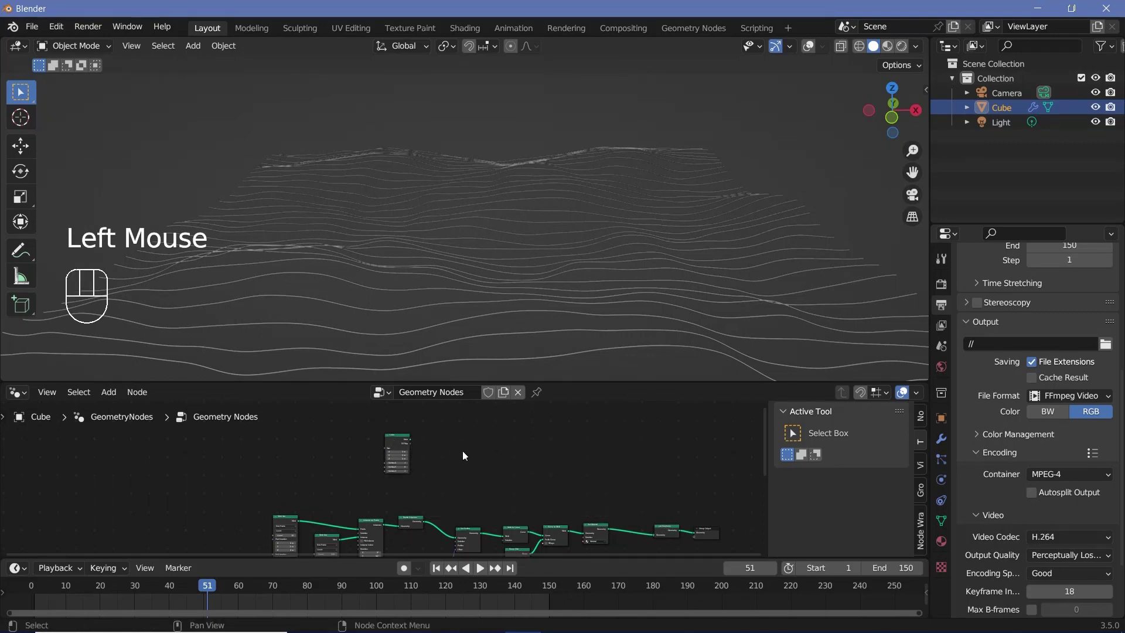
left_click_drag(398, 445, 632, 516)
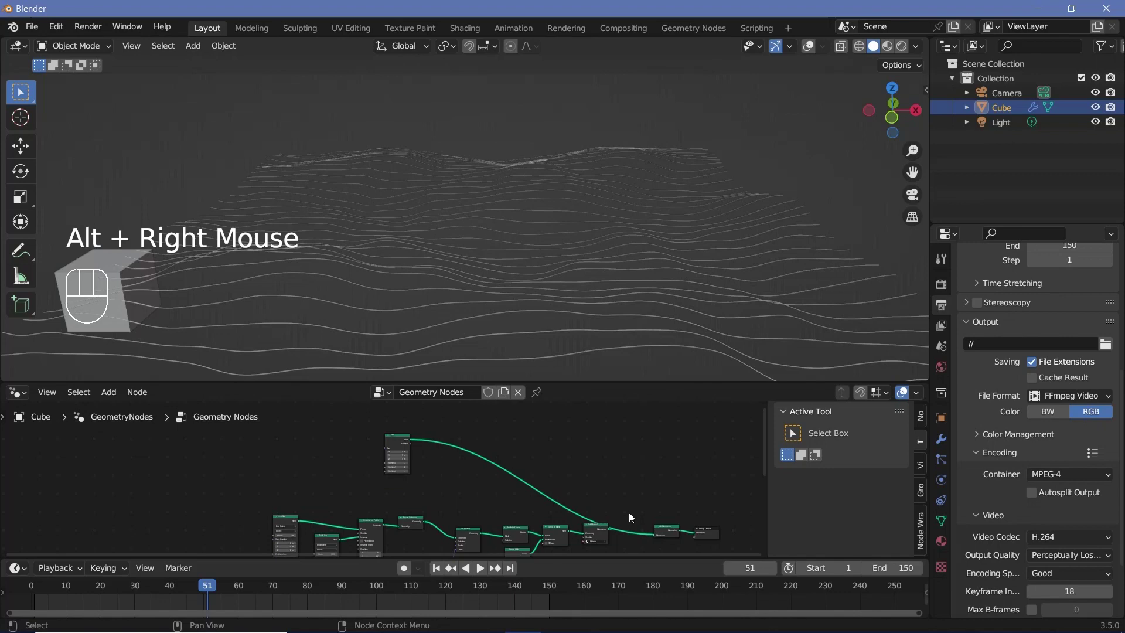
- Enlarge the Cube node's Size to 10 by 10 by 1 m
scroll("up", 3)
scroll("up", 3)
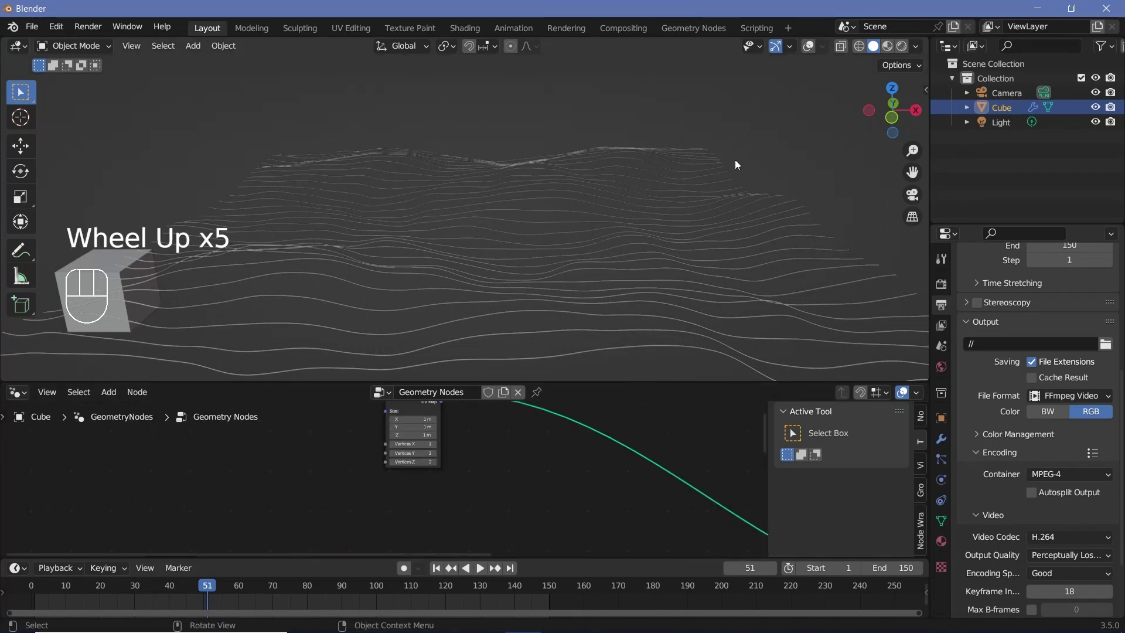
scroll("down", 3)
scroll("up", 3)
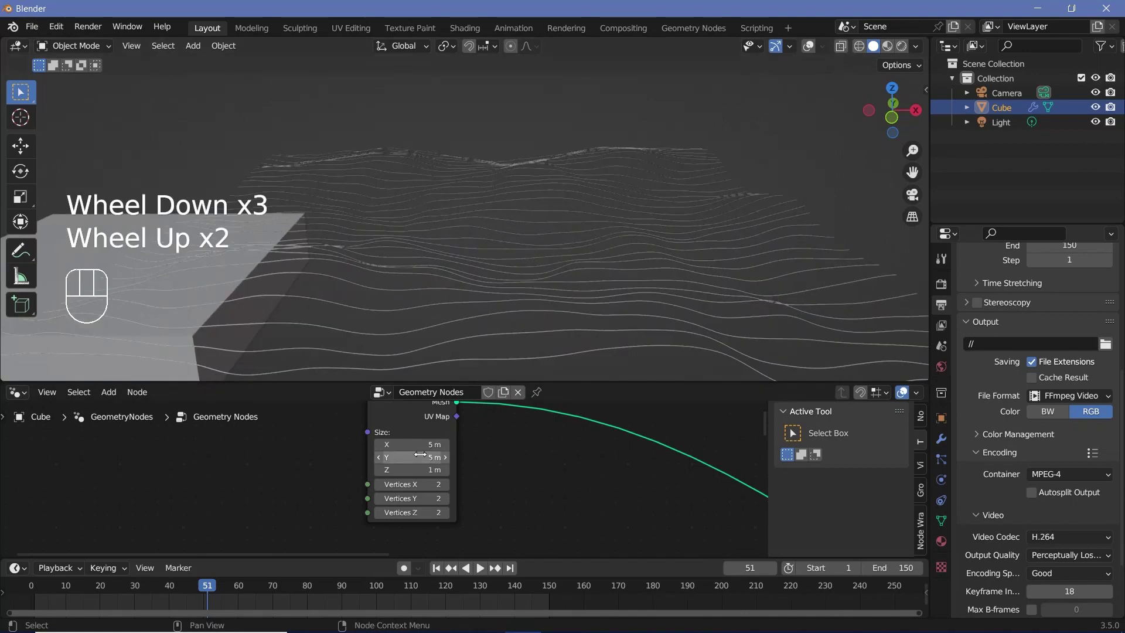
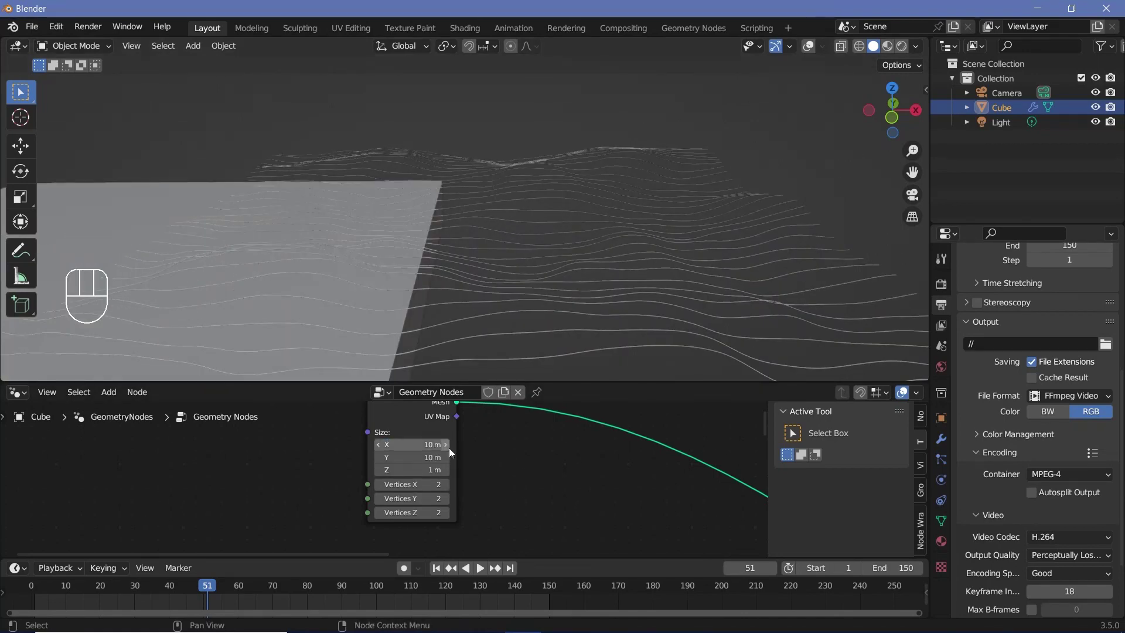
scroll("down", 3)
middle_click(361, 304)
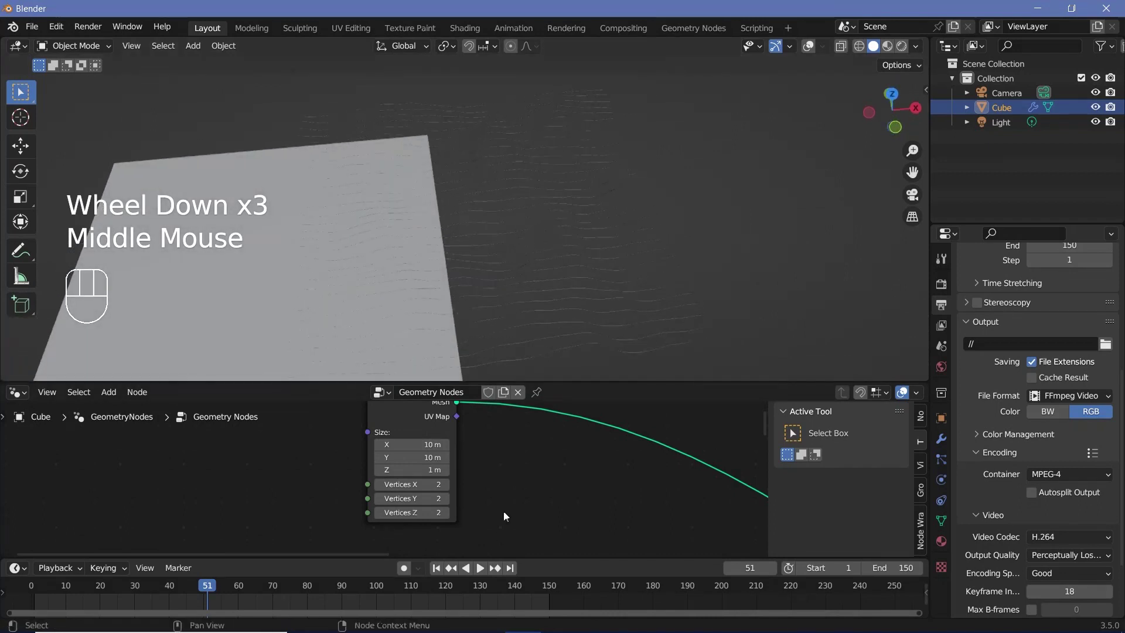
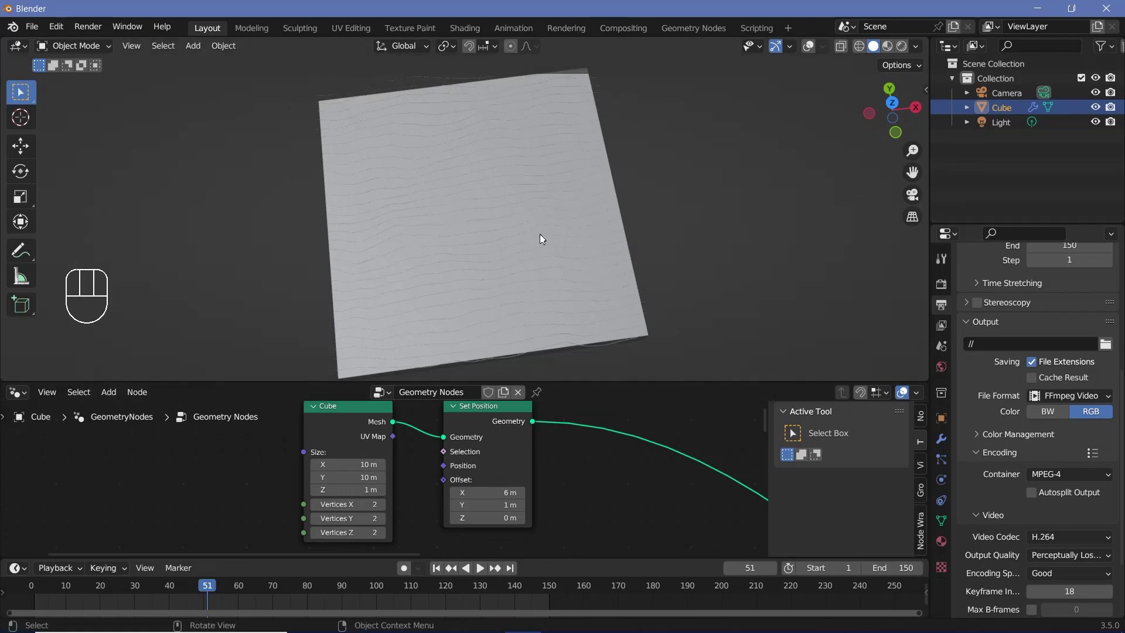
- Offset the slab's Set Position to X 6 m, Y 1 m, Z 1.5 m and orbit to check it
left_click_drag(505, 115, 528, 166)
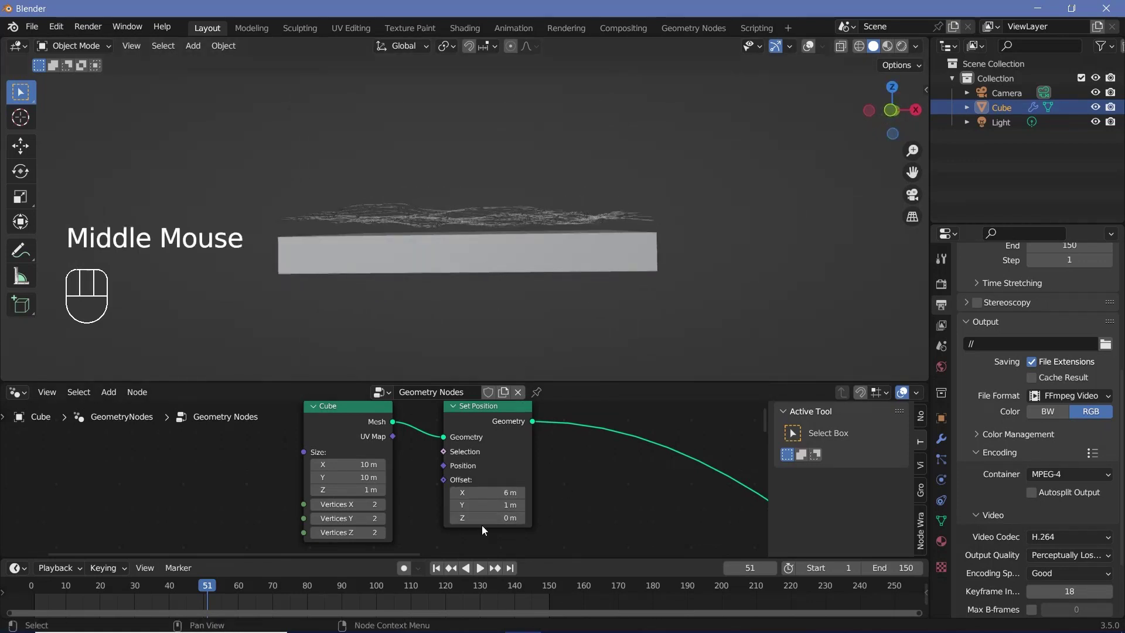
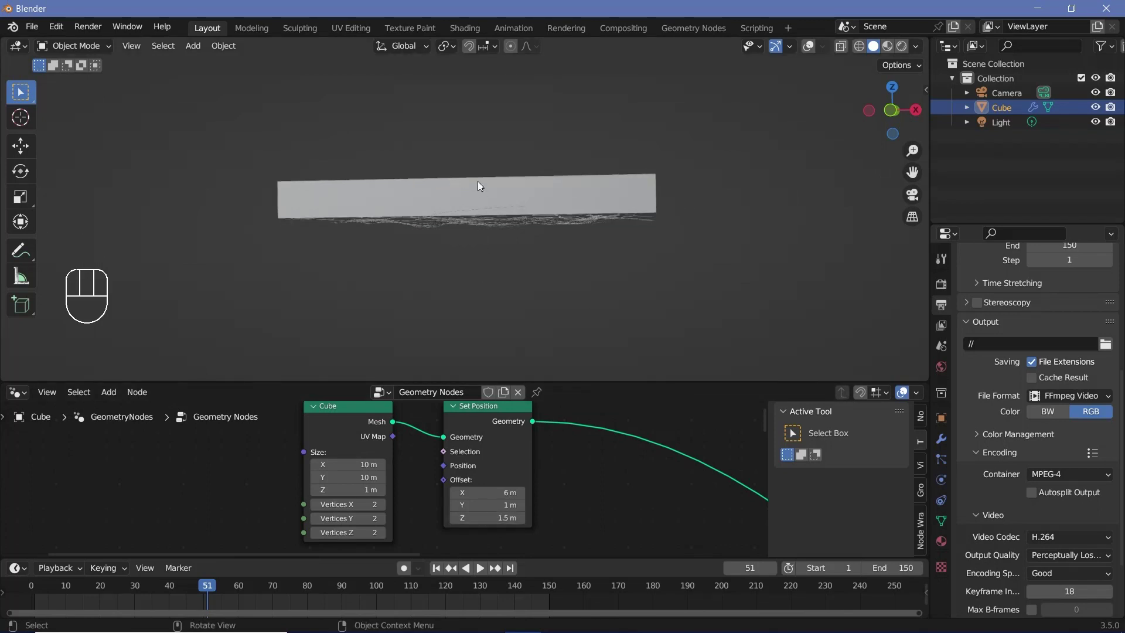
left_click_drag(493, 200, 523, 263)
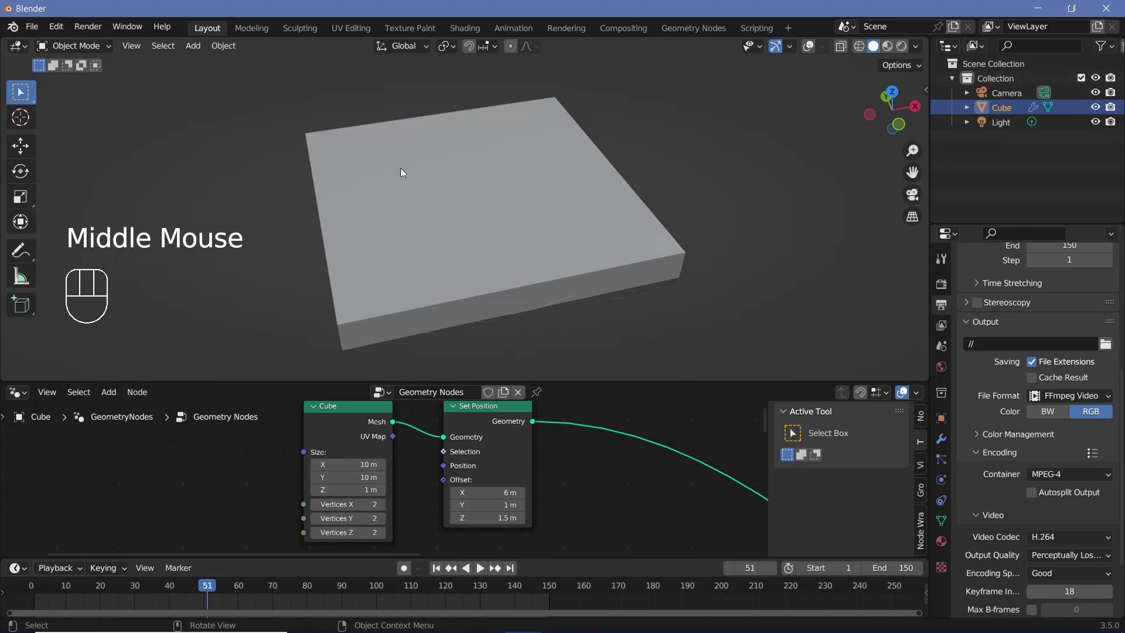
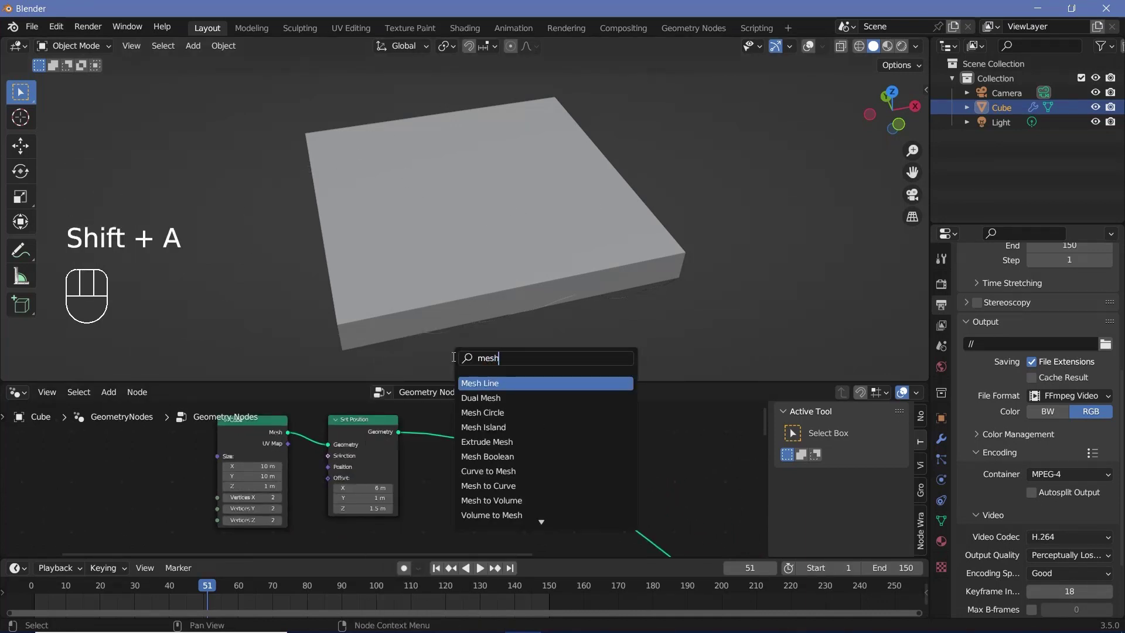
- Add Mesh to Volume with voxel amount 16 and Distribute Points in Volume after it
middle_click(514, 464)
key("shift+a")
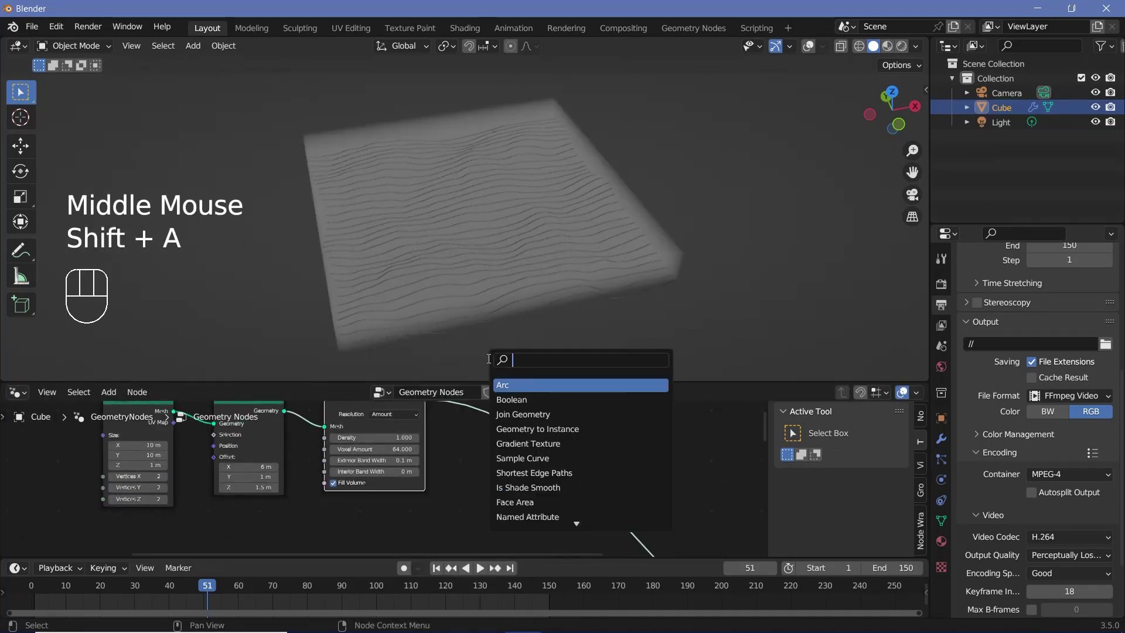
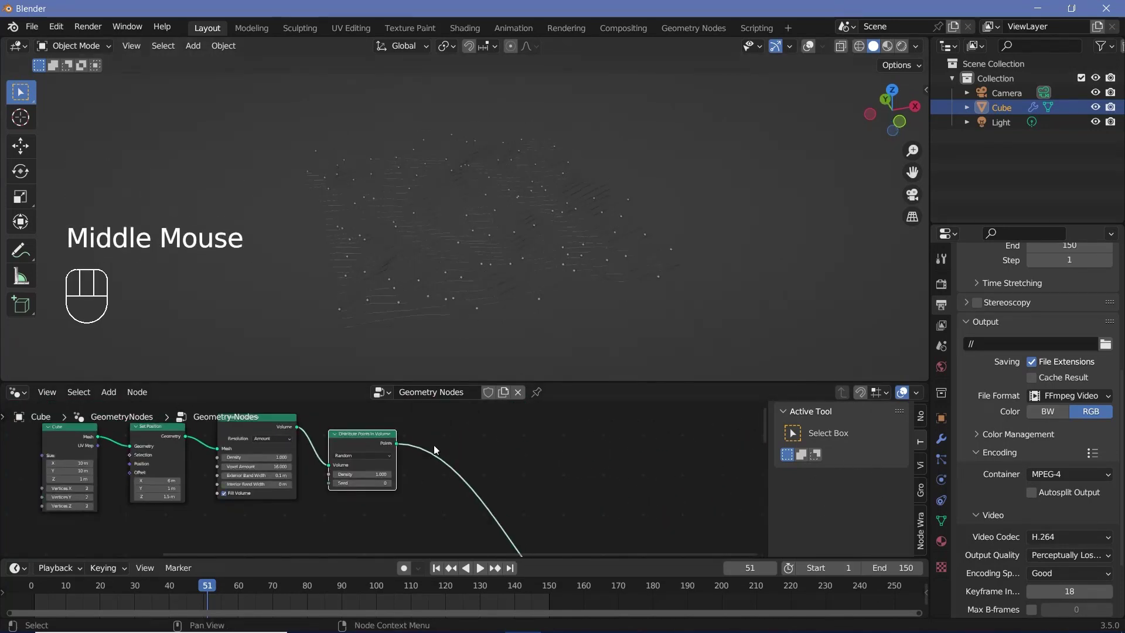
middle_click(500, 503)
- Instance a 0.1 m radius, subdivision 3 Ico Sphere with smooth shading on the scattered points
key("q")
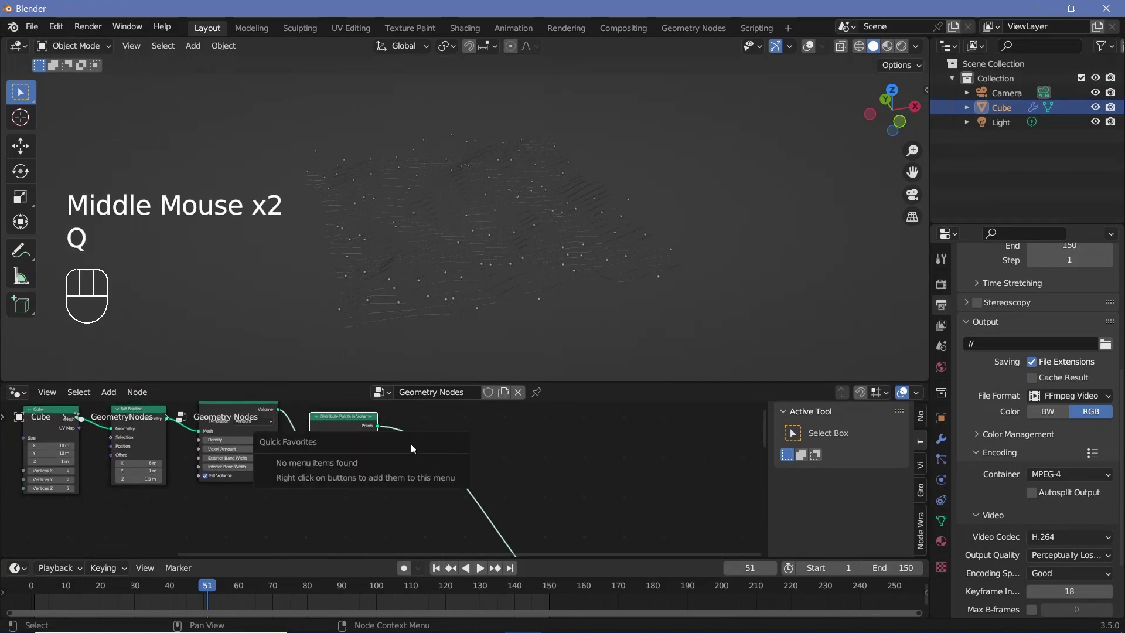
key("shift+a")
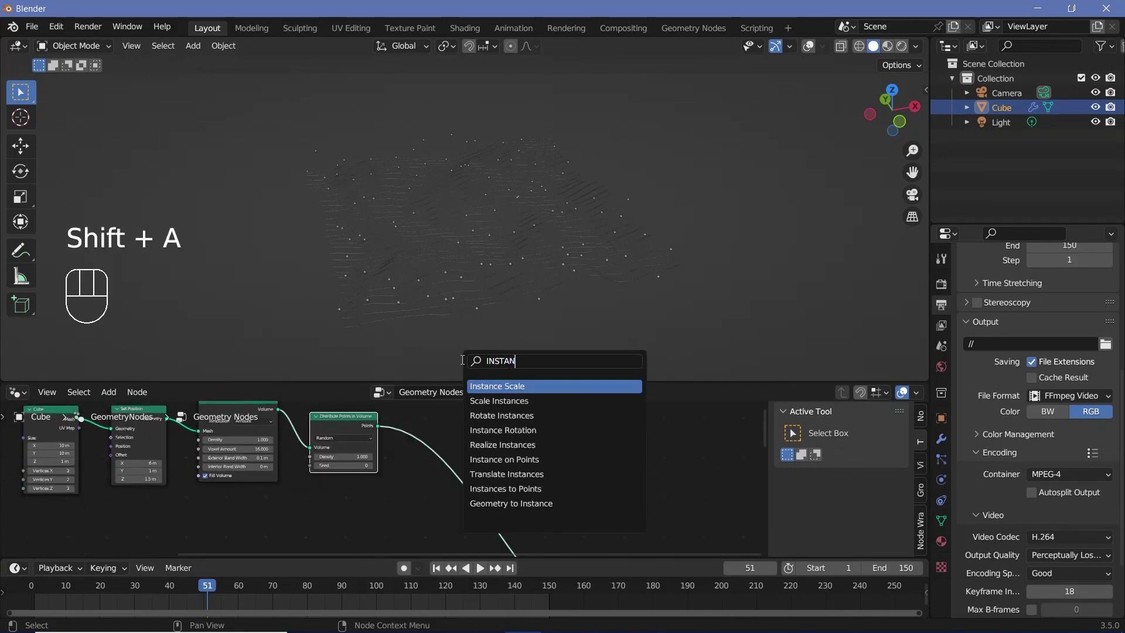
middle_click(462, 485)
scroll("up", 3)
key("shift+a")
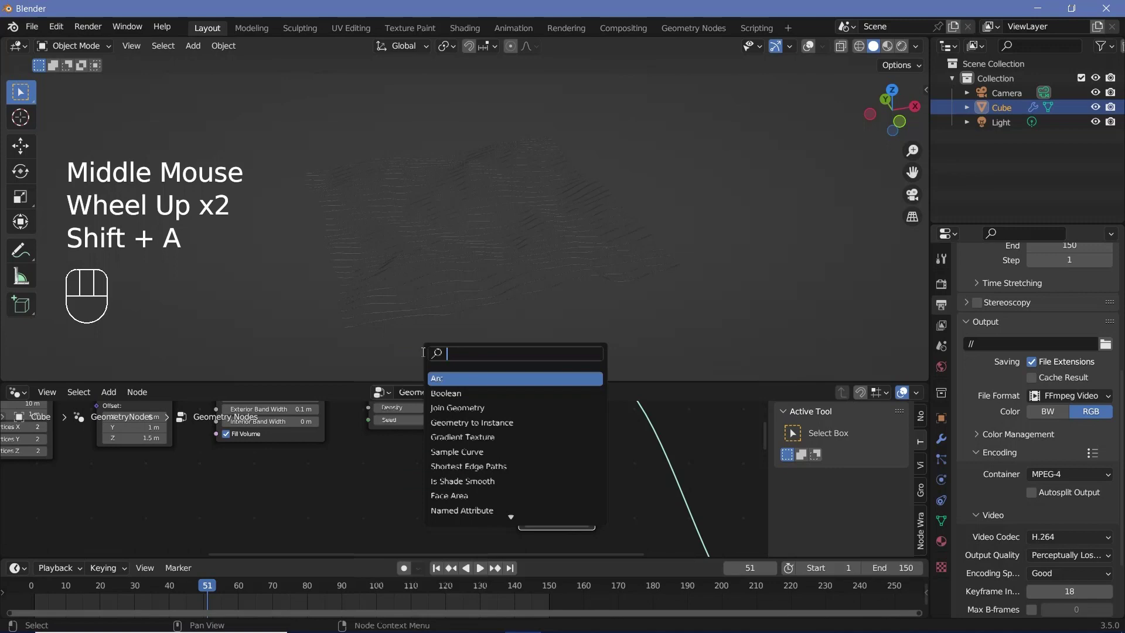
left_click_drag(457, 458, 517, 281)
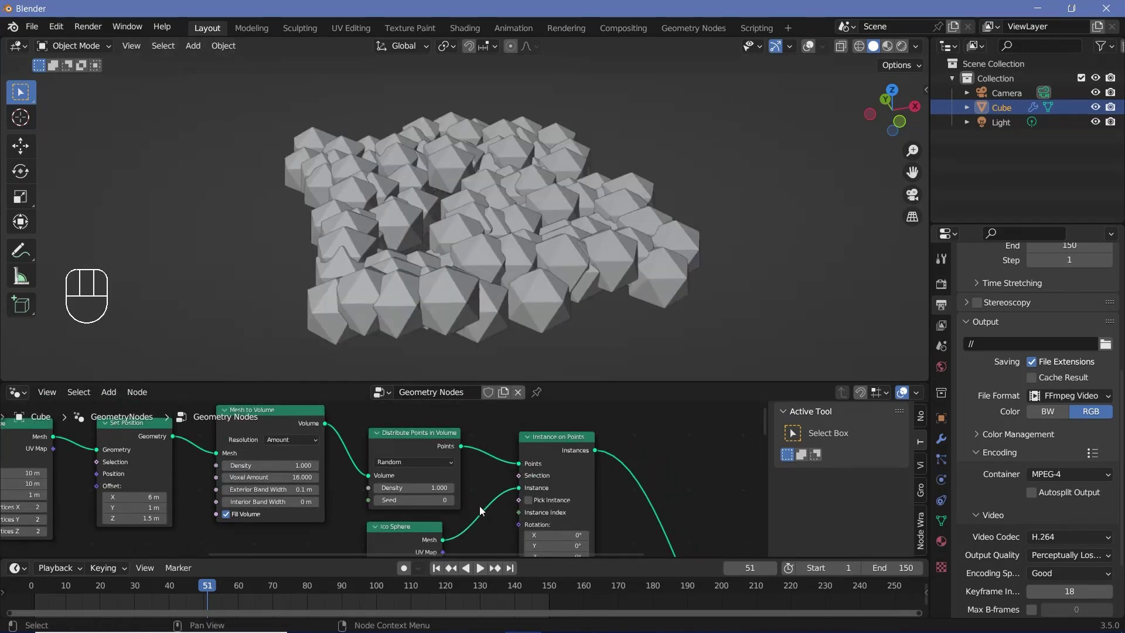
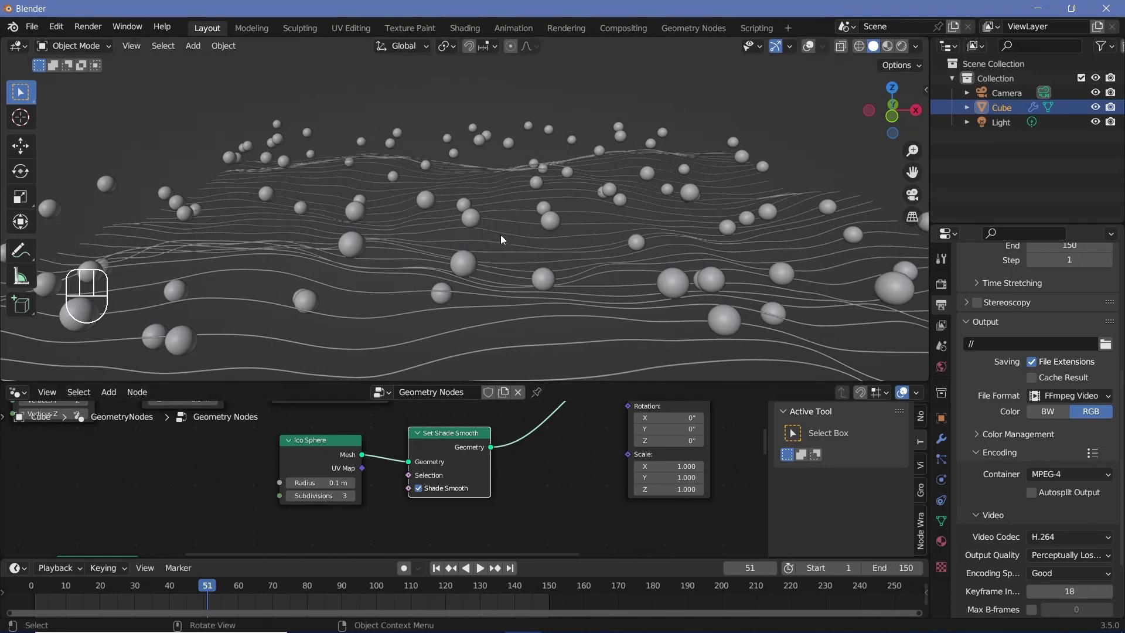
- Add the remaining noise and join nodes so the strands and spheres animate
key("shift+a")
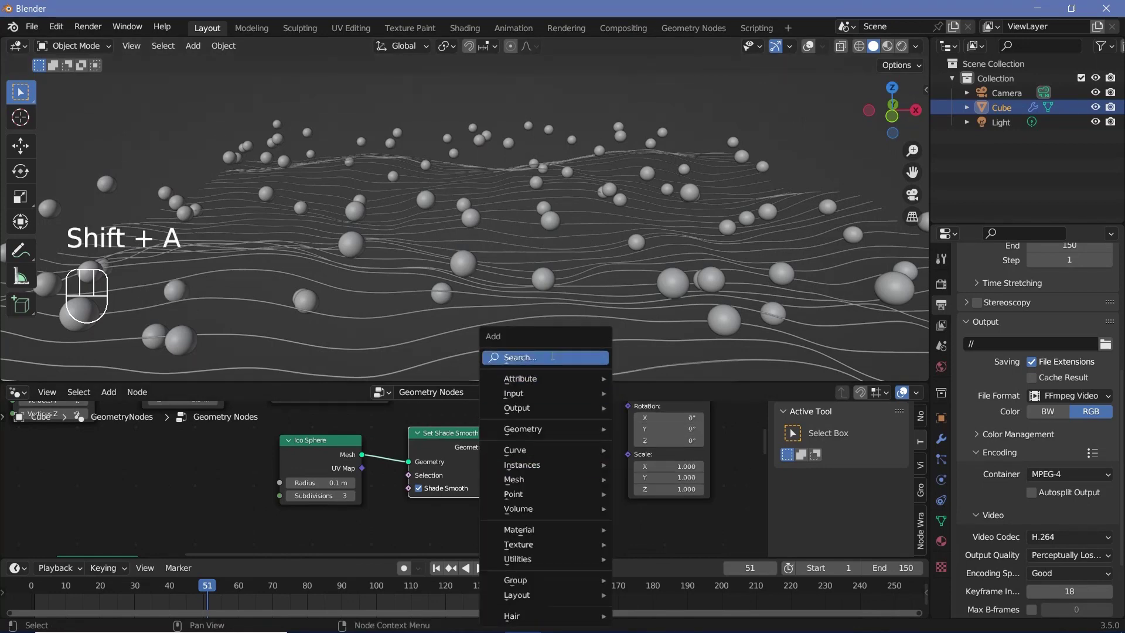
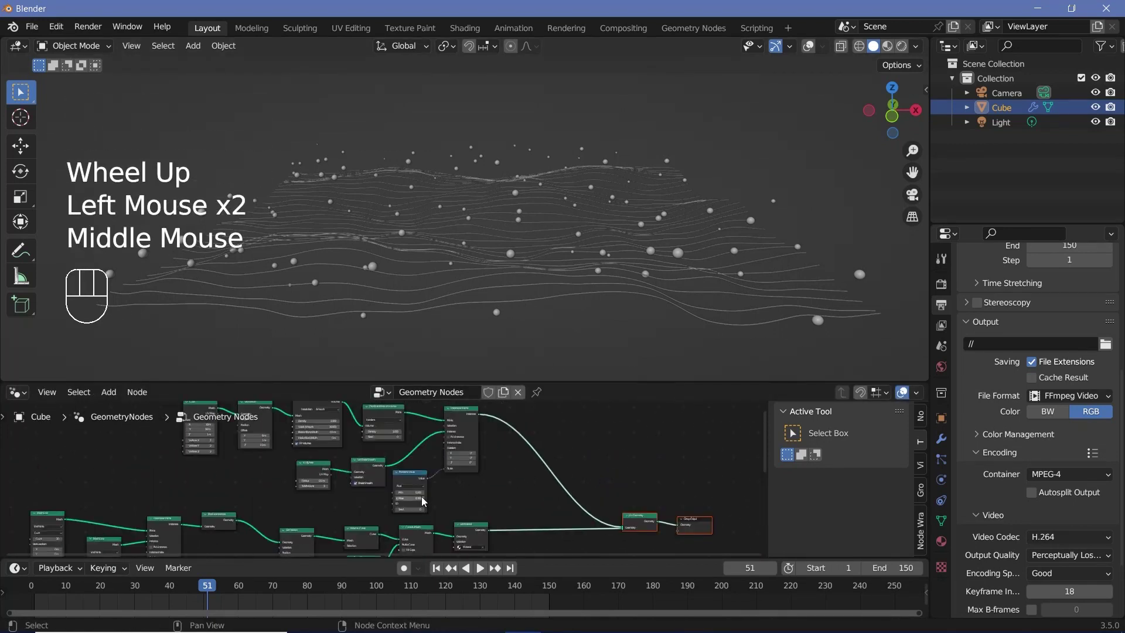
key("shift+a")
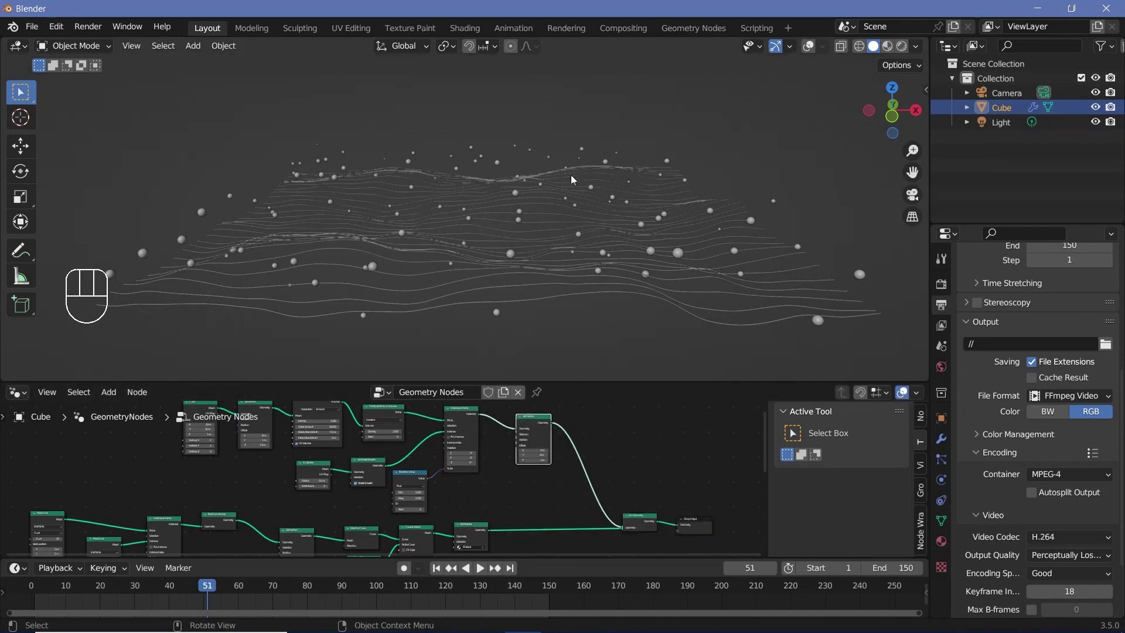
left_click(538, 427)
middle_click(433, 484)
scroll("down", 3)
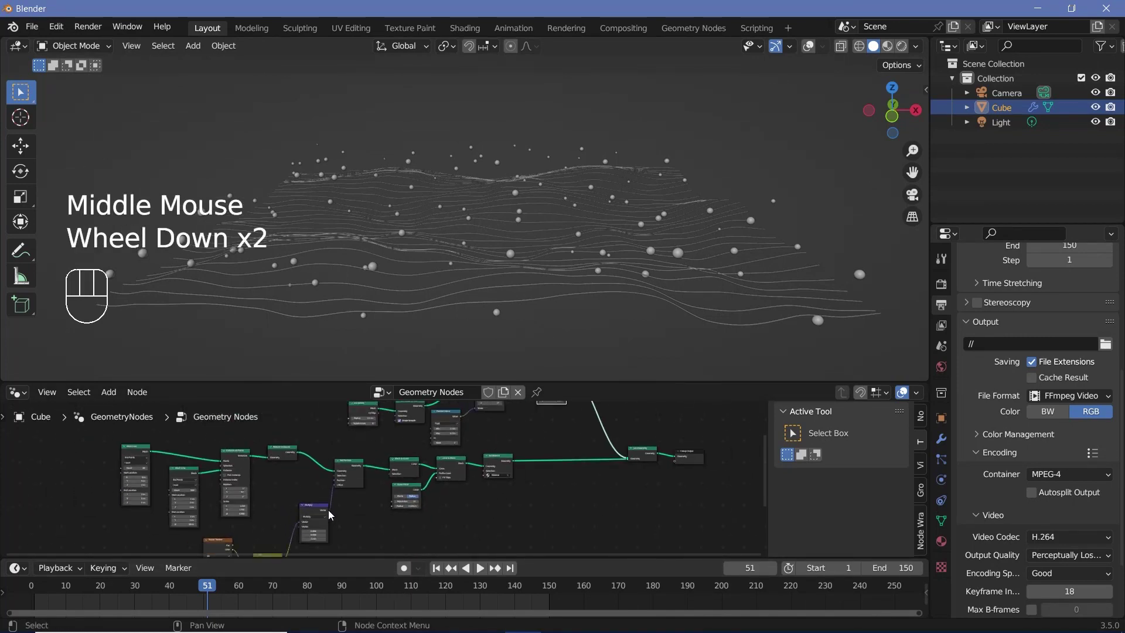
scroll("up", 3)
middle_click(336, 511)
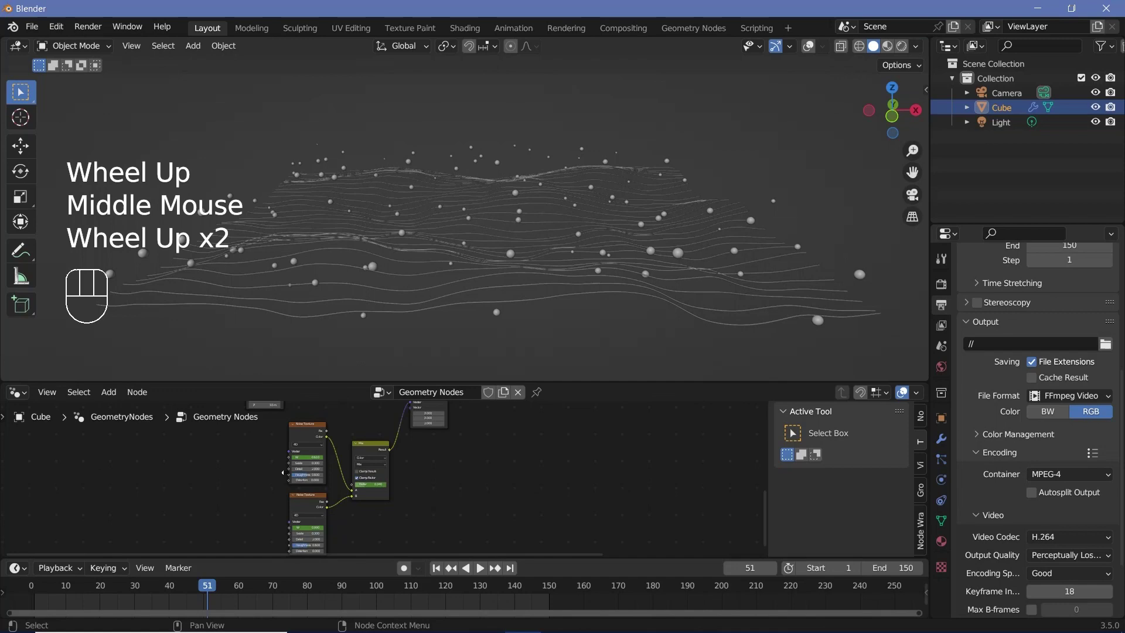
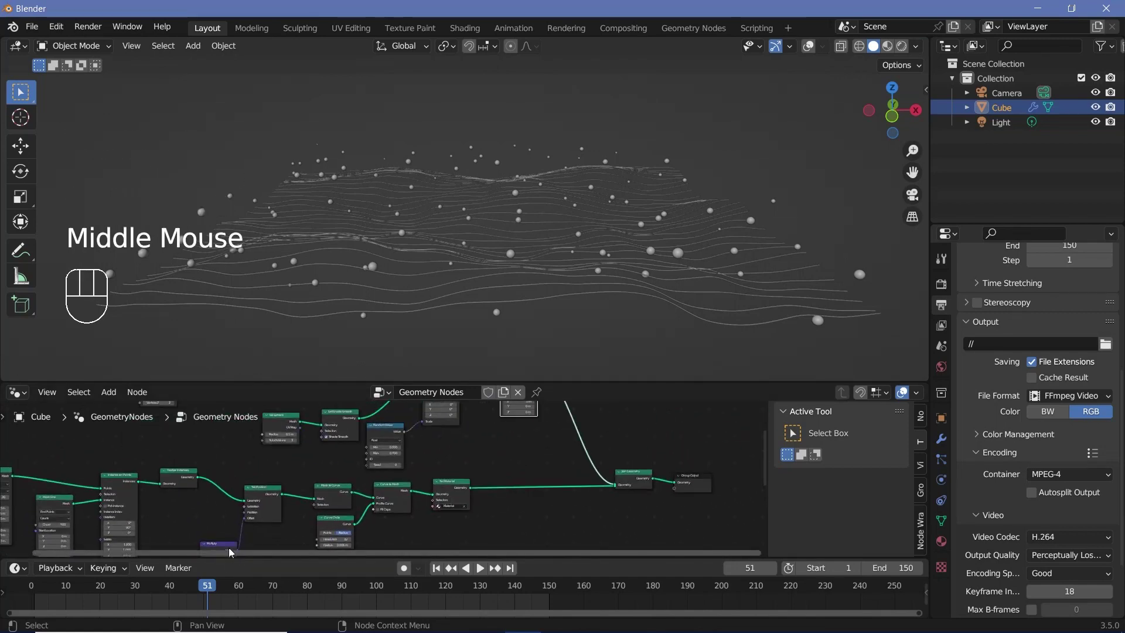
- Bring the upper node branch into view and play the animation
scroll("down", 3)
left_click_drag(260, 544, 491, 489)
scroll("up", 3)
key("space")
scroll("down", 3)
scroll("down", 3)
scroll("down", 3)
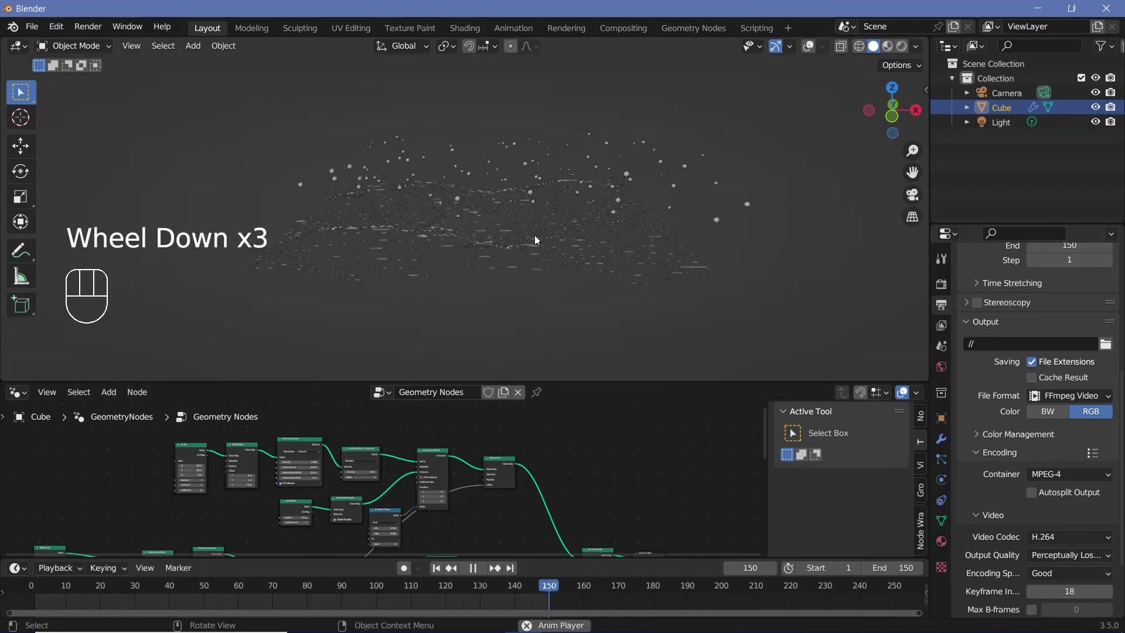
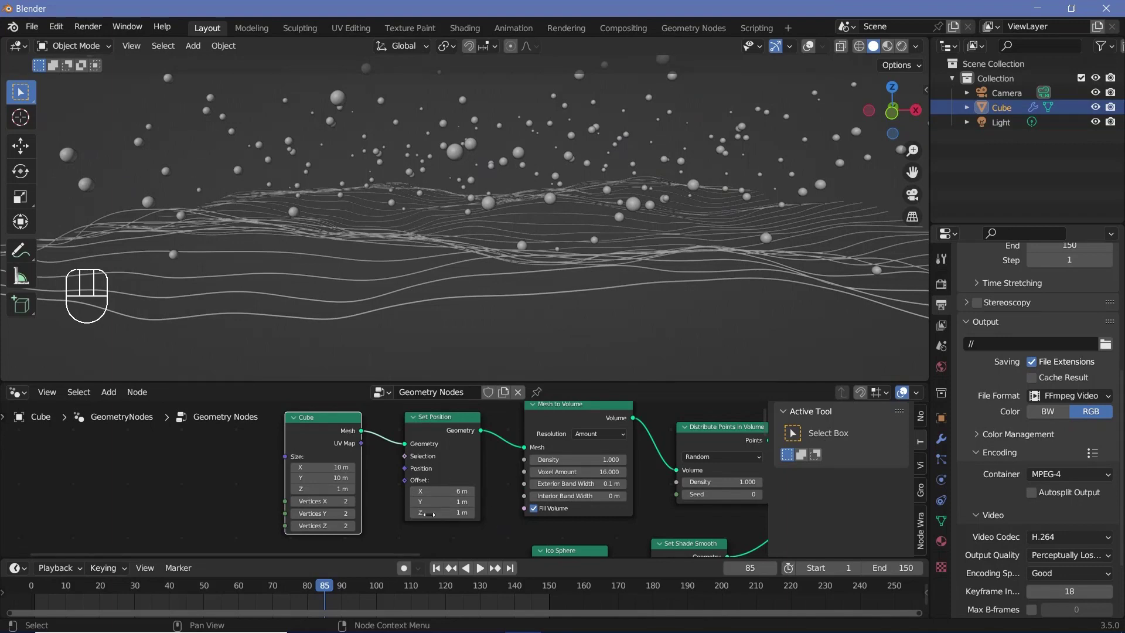
- Stop playback and lower the Set Position offset to X 5 m, Y 0 m
scroll("down", 3)
left_click_drag(524, 253, 452, 399)
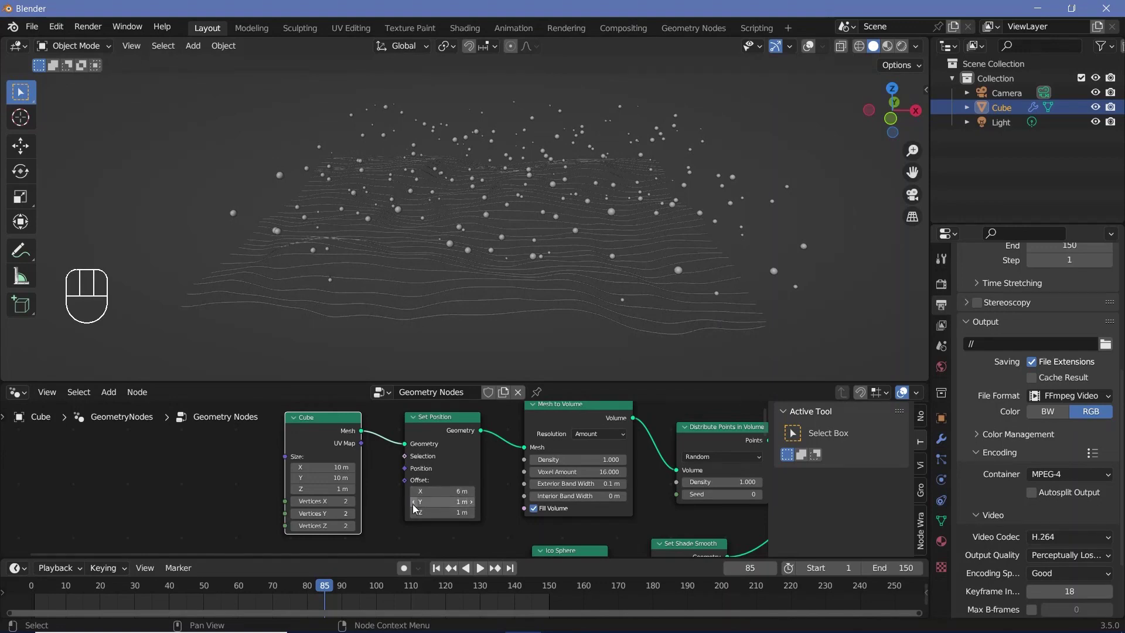
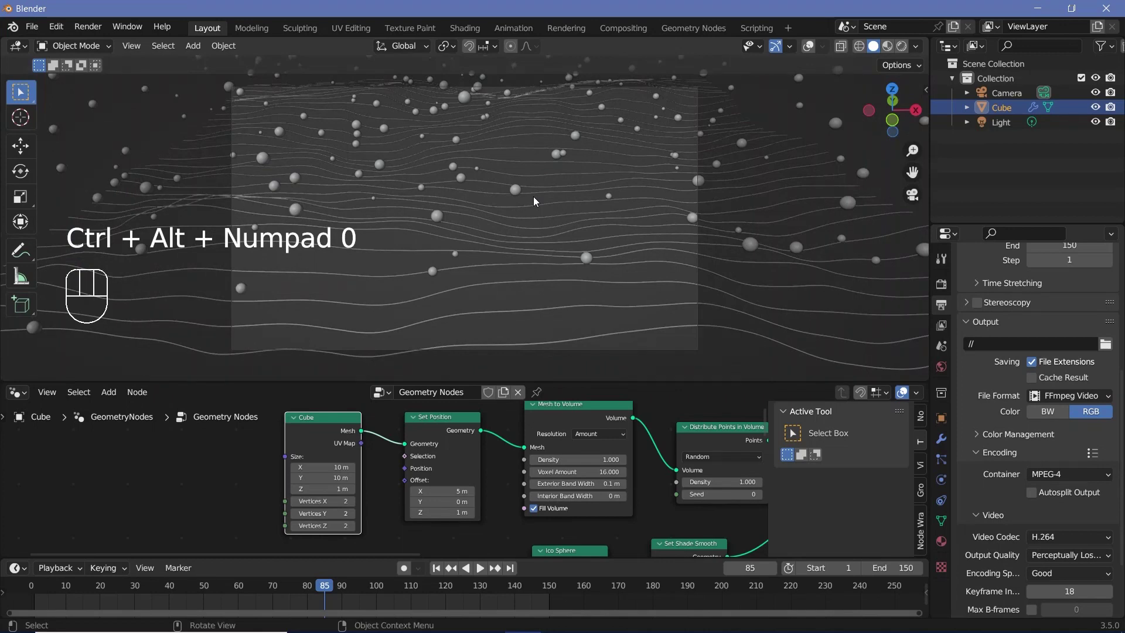
- Select the camera and fully darken the area outside its frame in the display settings
left_click(1019, 96)
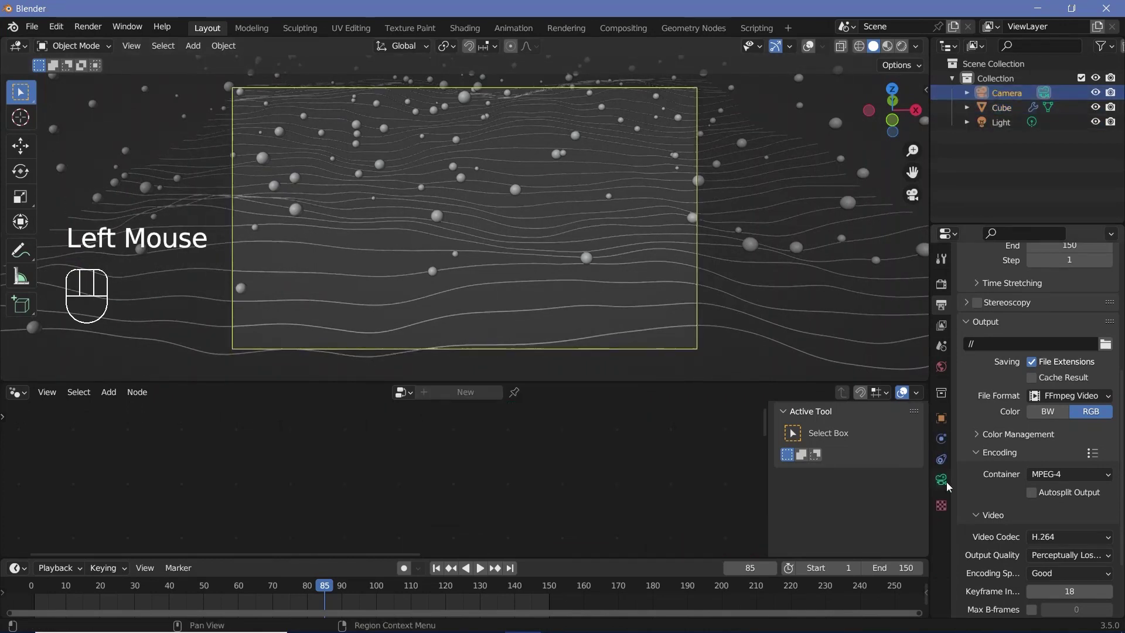
left_click(950, 487)
left_click(986, 545)
scroll("down", 3)
scroll("down", 3)
left_click(1058, 569)
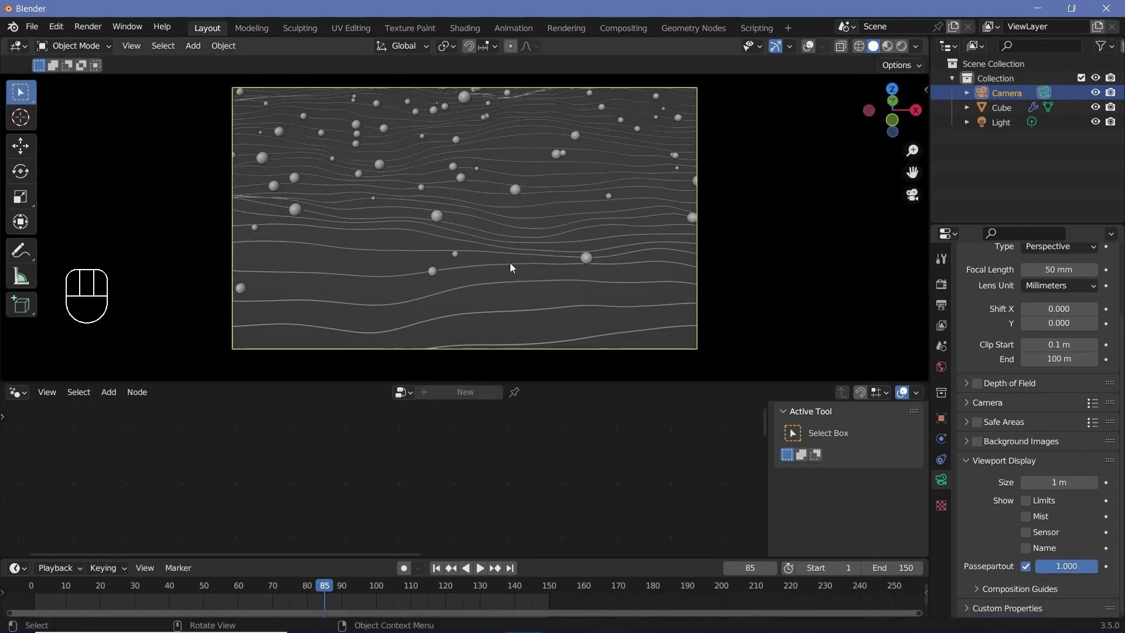
- Move the camera so its frame covers the wavy strands and scattered spheres
key("g")
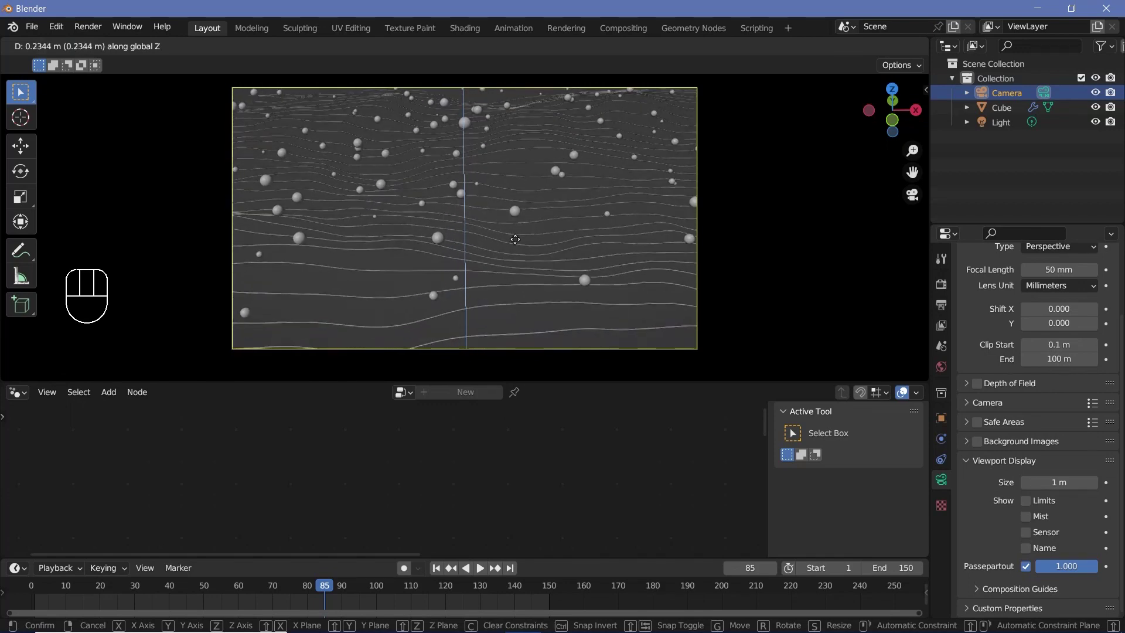
key("g")
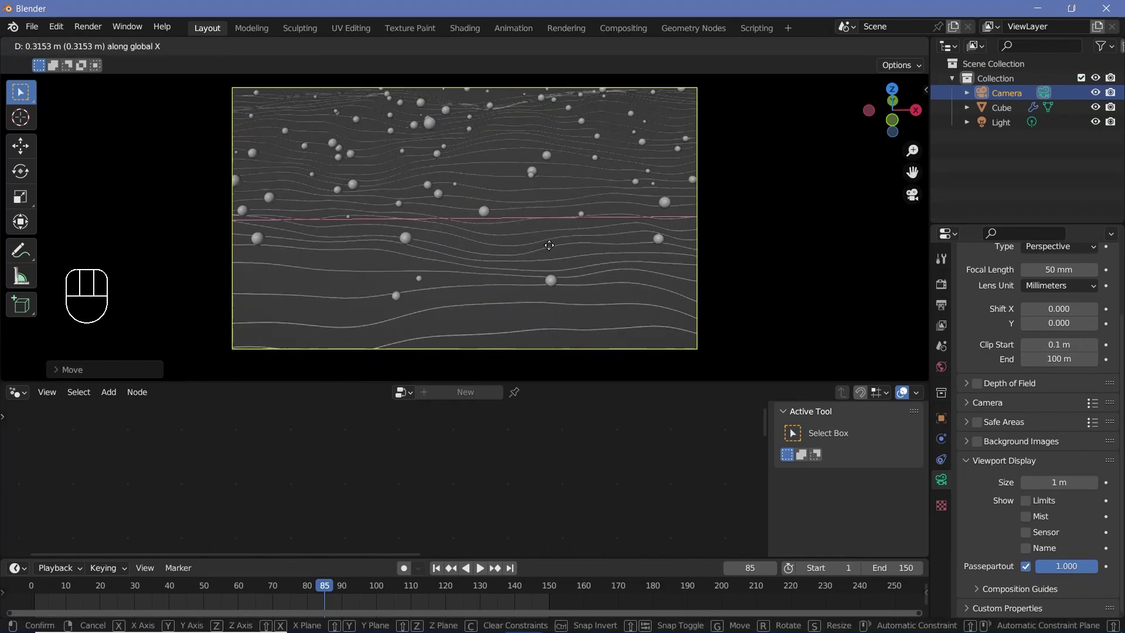
key("r")
key("g")
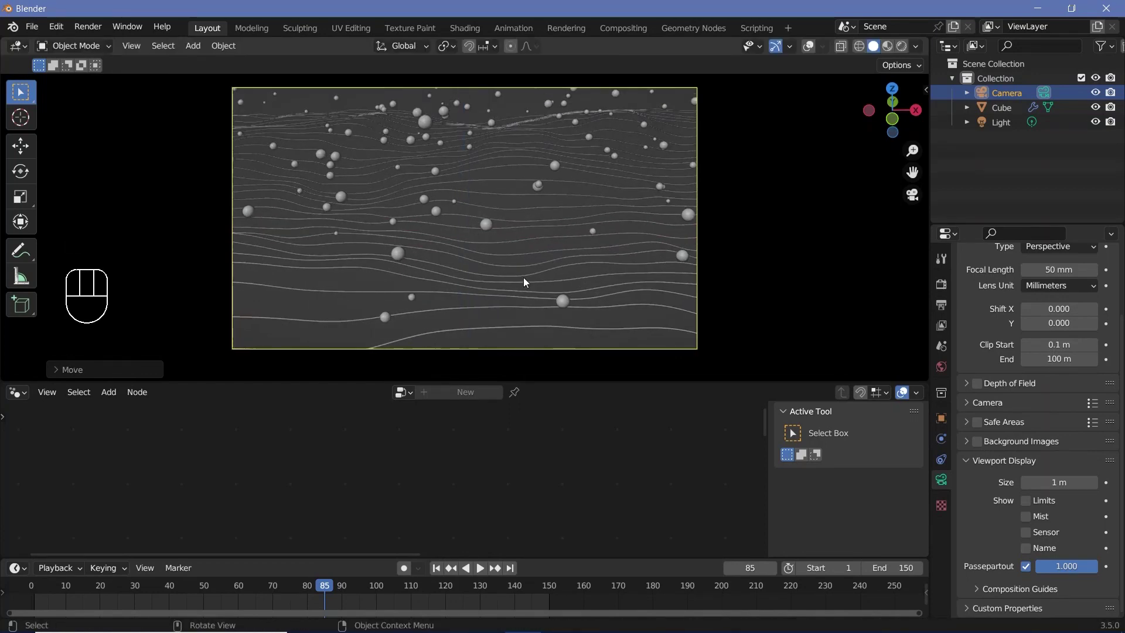
scroll("down", 3)
scroll("up", 3)
- Insert a Set Material node on the spheres branch, add Strands and Spheres materials, and show shader nodes
left_click(498, 234)
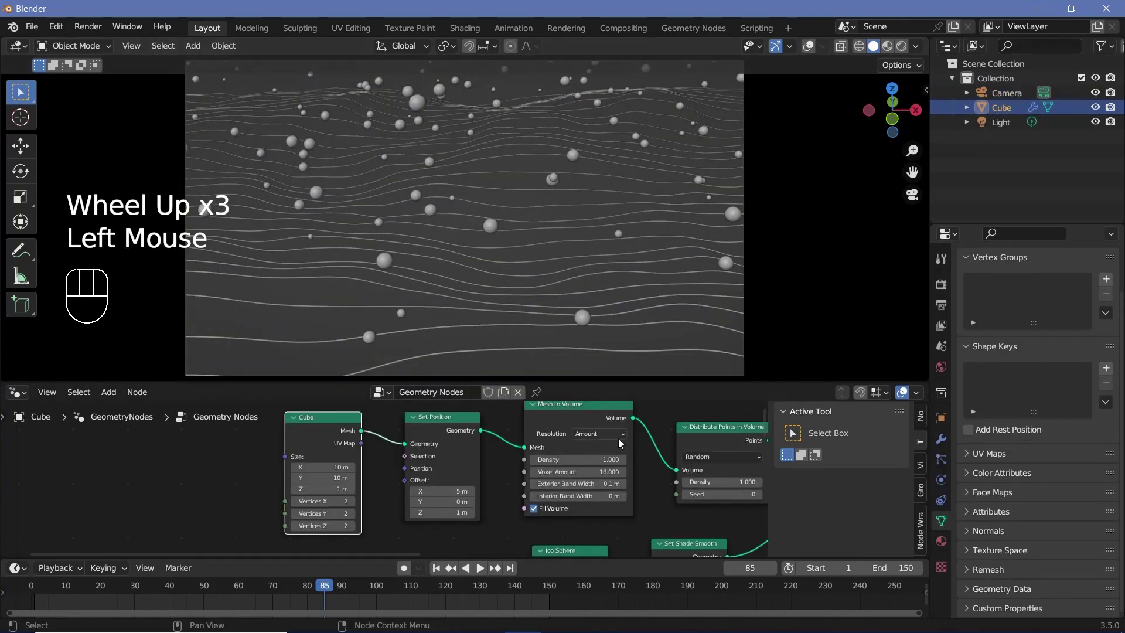
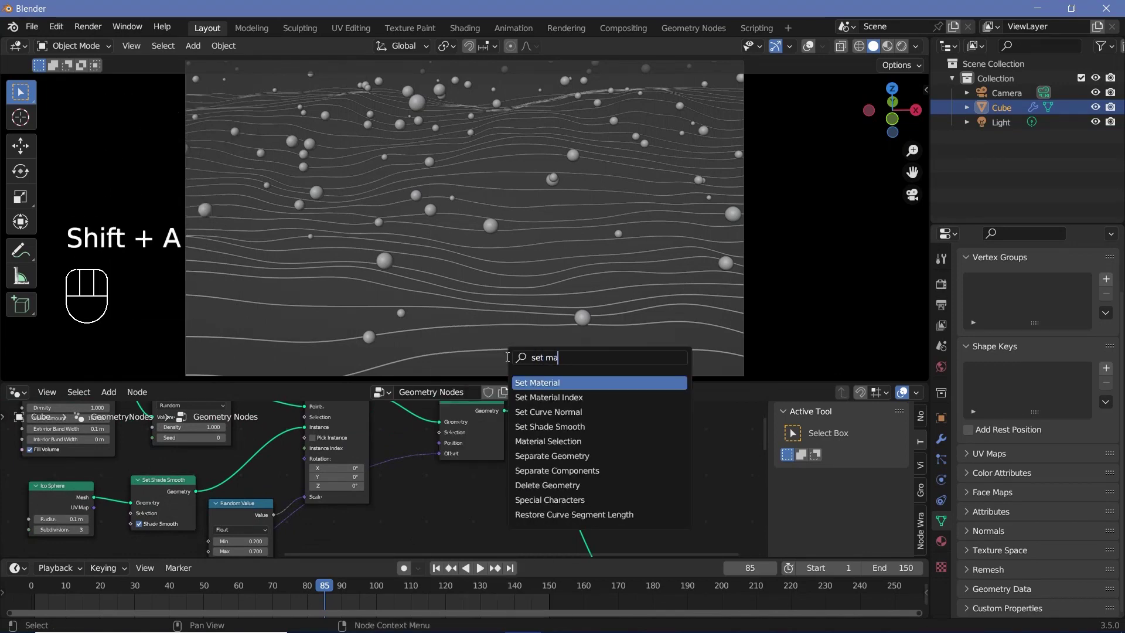
left_click(942, 543)
scroll("up", 3)
left_click_drag(1114, 286, 1012, 305)
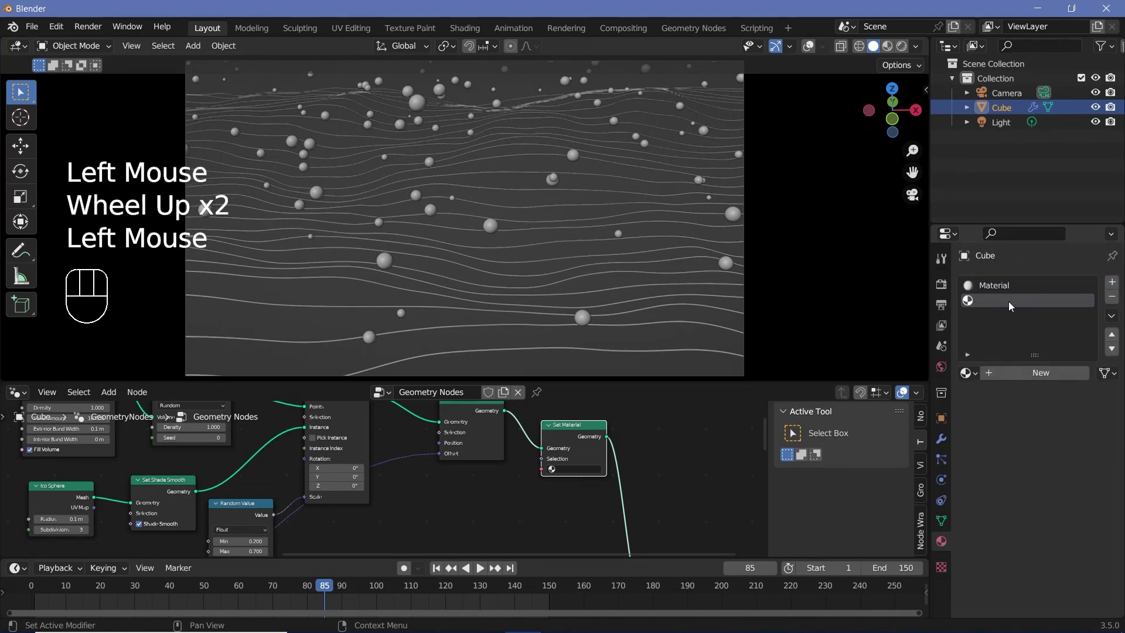
left_click_drag(1018, 380, 1020, 373)
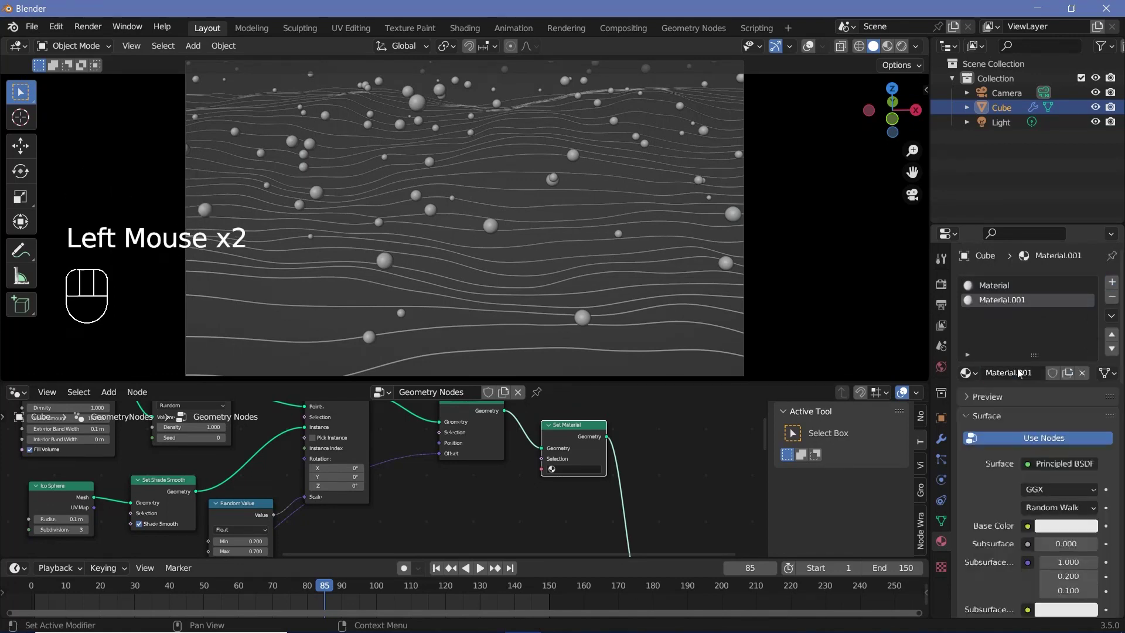
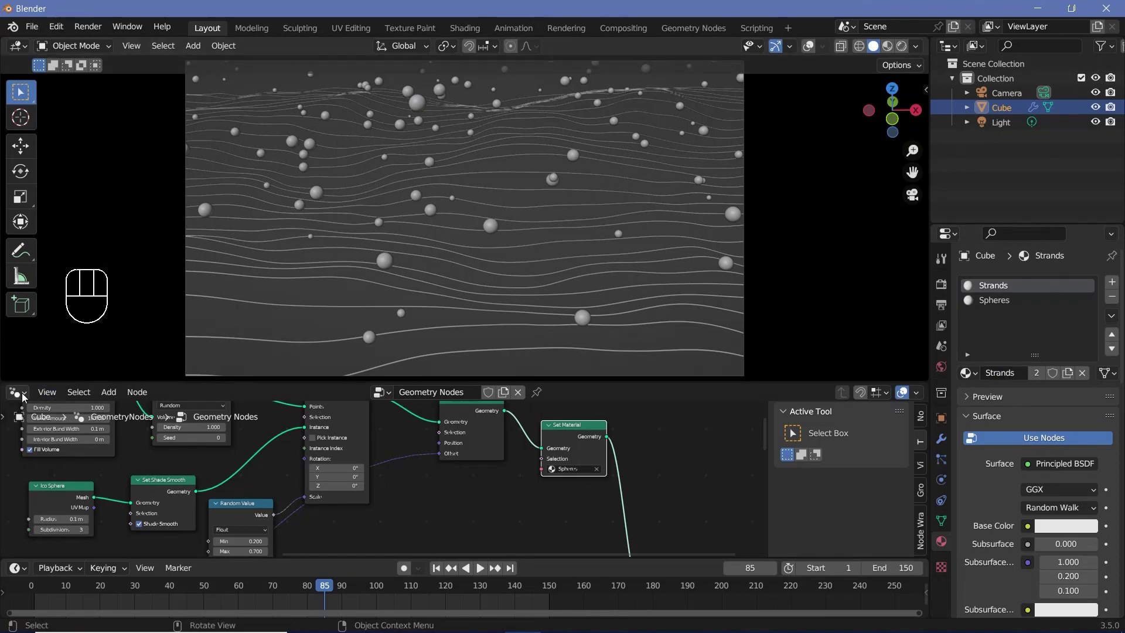
left_click_drag(24, 397, 52, 529)
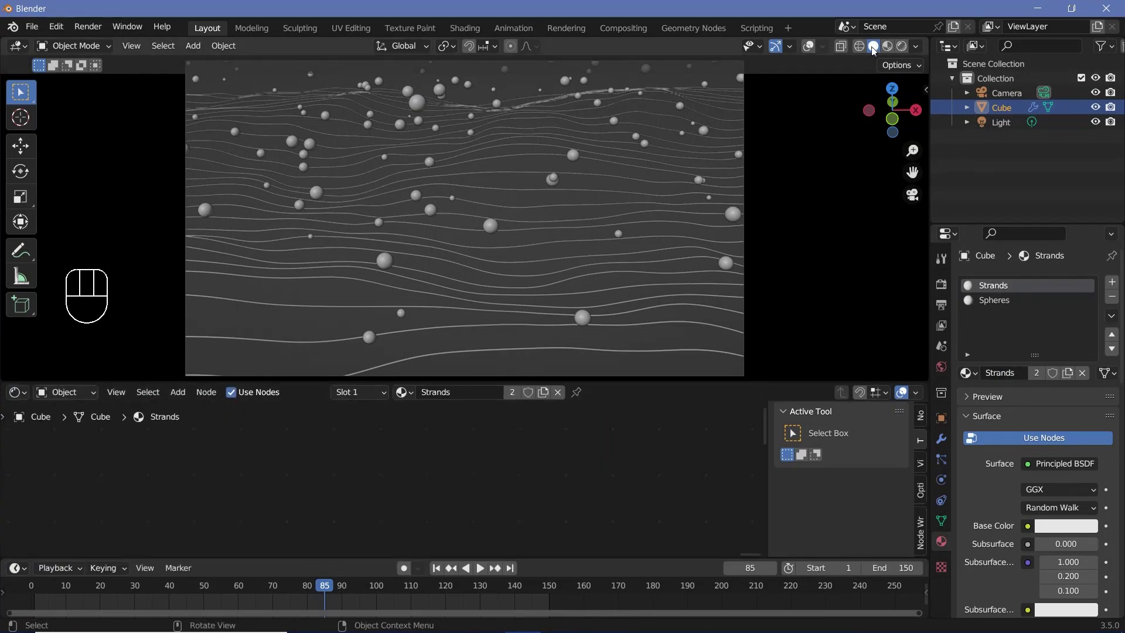
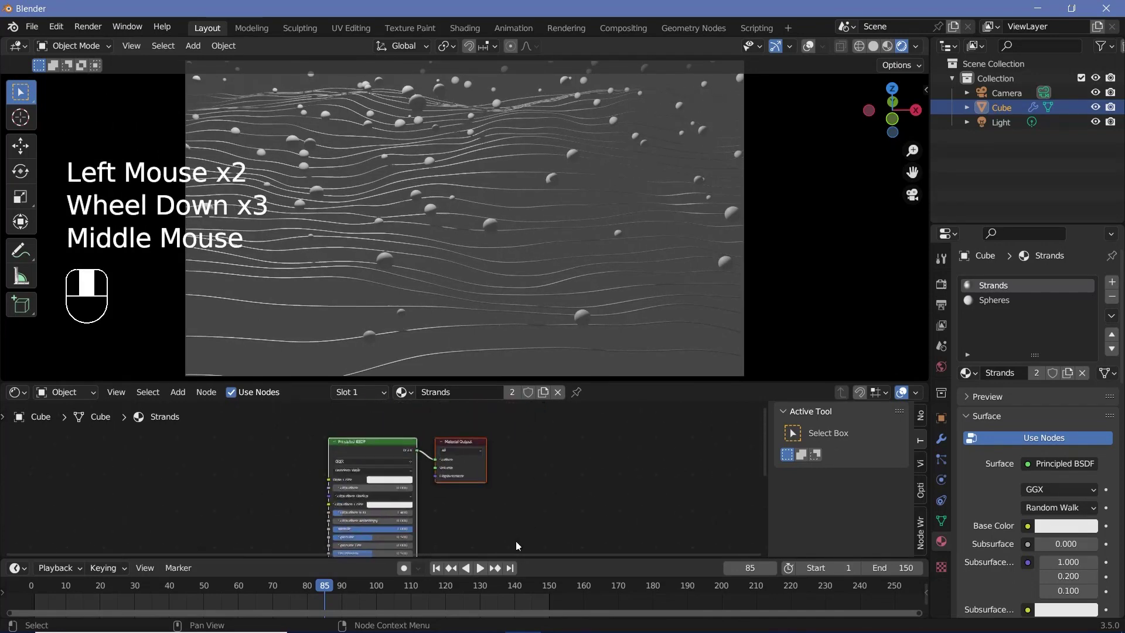
- Make the Spheres material Metallic 1 and enter Roughness 0.3 on its Principled BSDF
left_click(1003, 306)
middle_click(456, 539)
scroll("up", 3)
left_click_drag(450, 497, 451, 550)
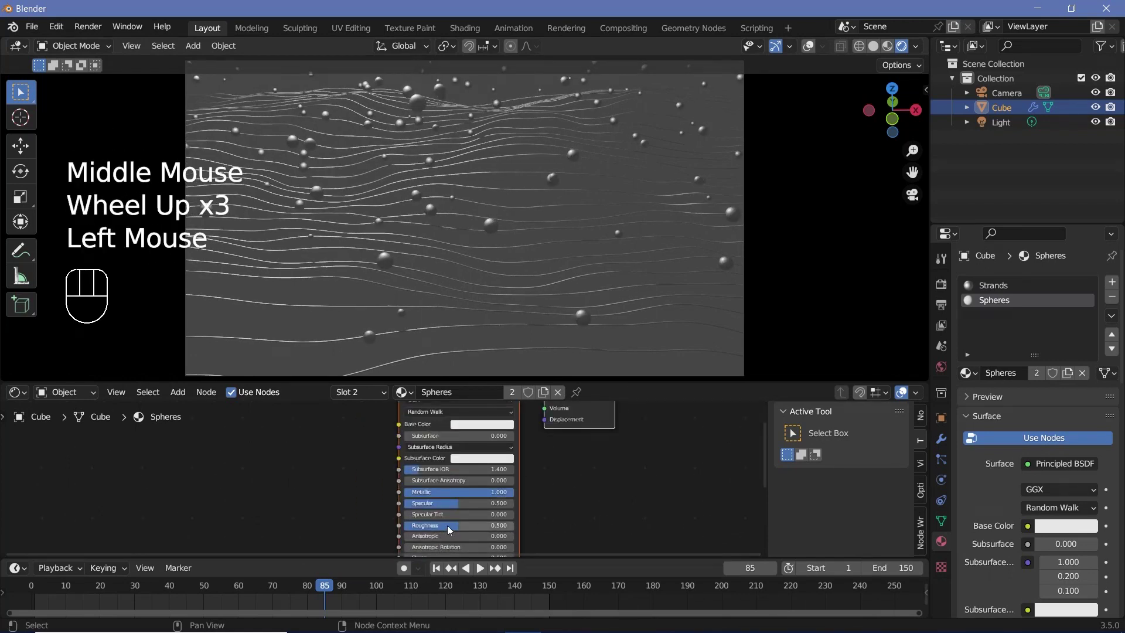
left_click_drag(450, 530, 785, 306)
- Set the World background colour to black and move the light to a new position
left_click(942, 368)
left_click(1065, 380)
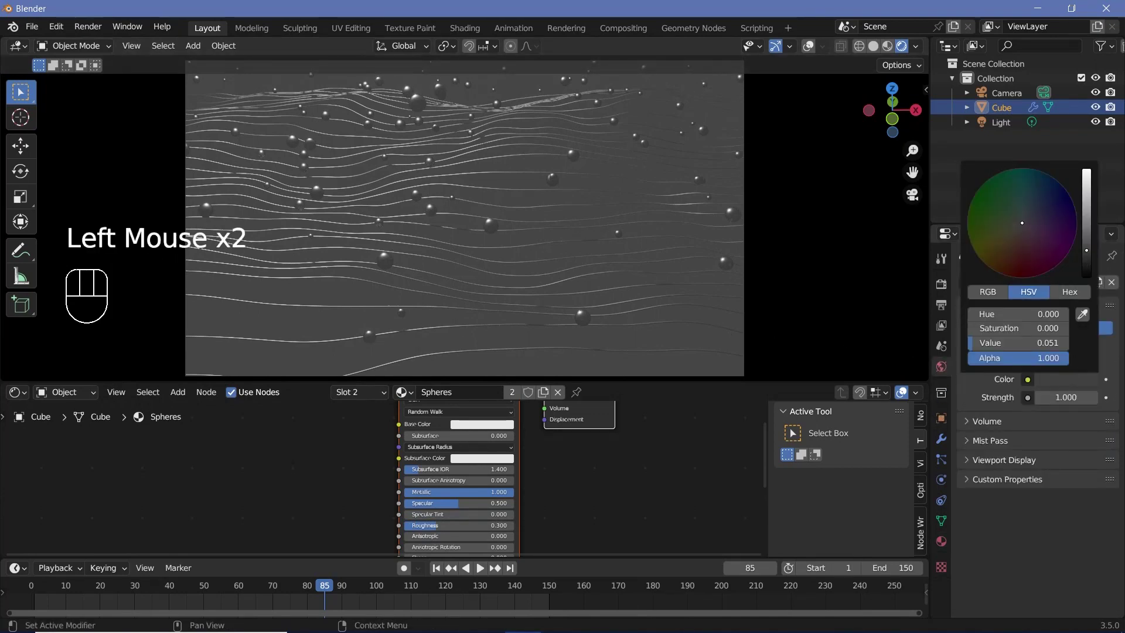
left_click(1006, 128)
key("alt+g")
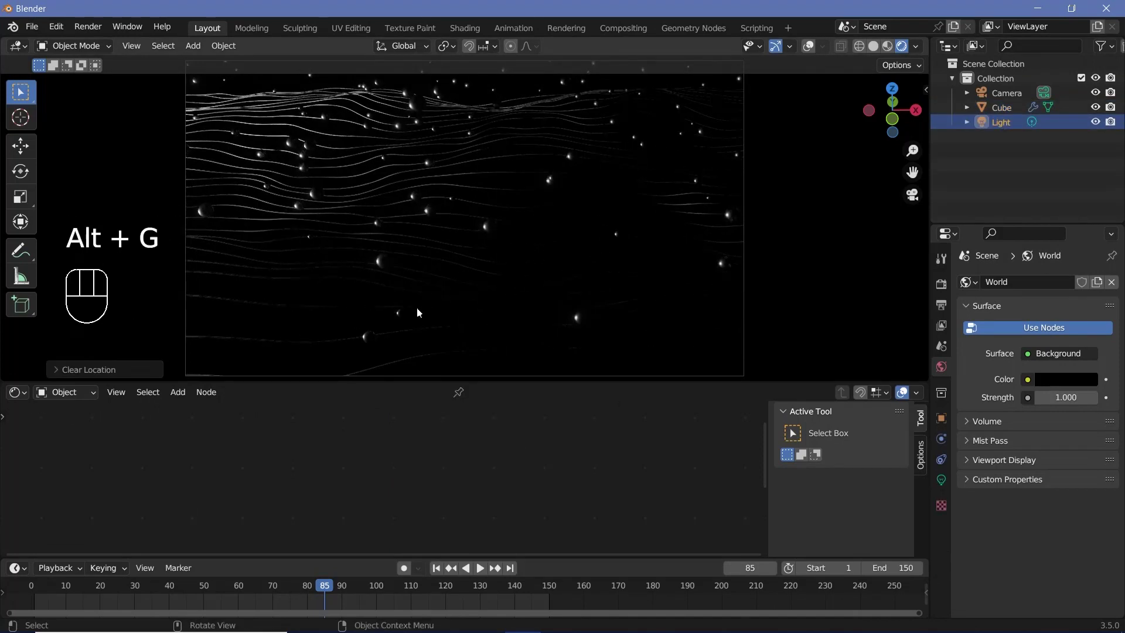
key("g")
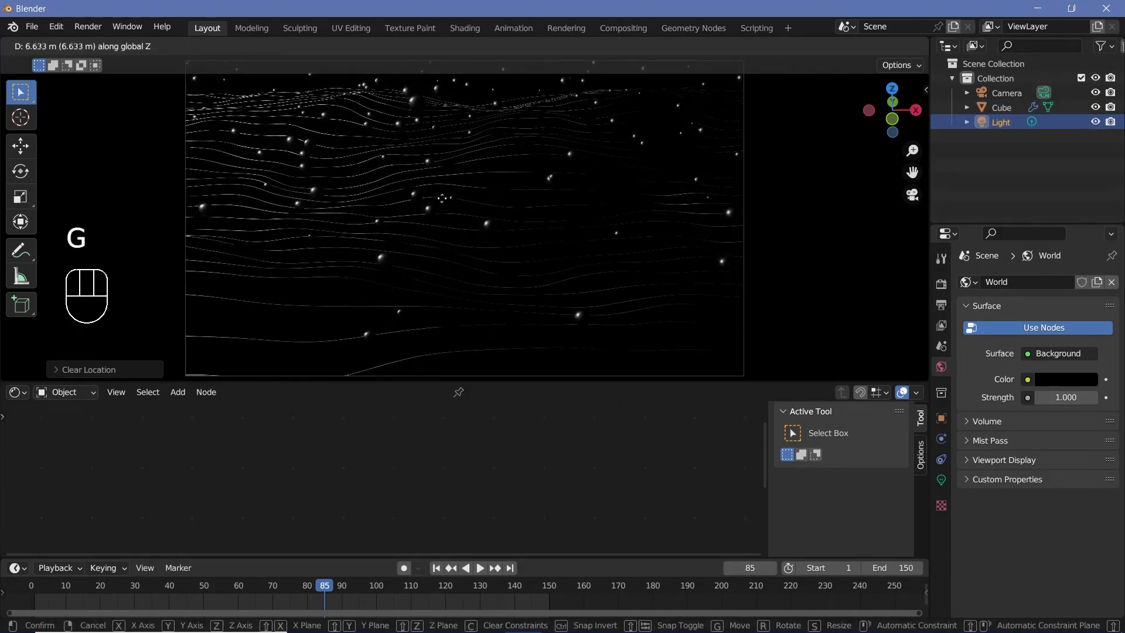
key("g")
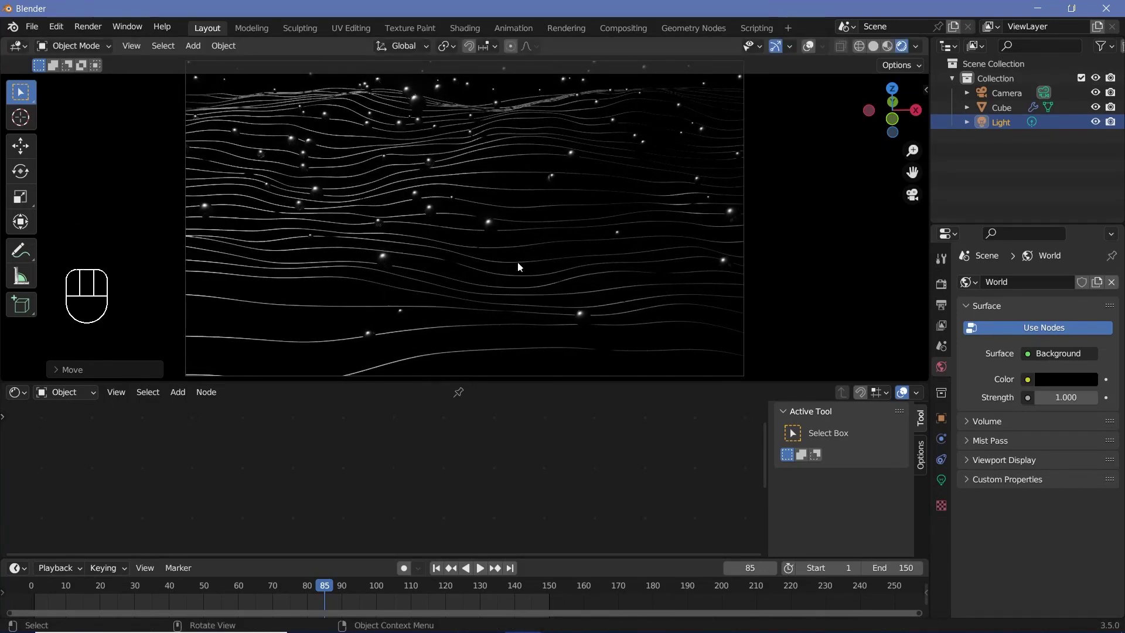
- Make the point light's colour magenta-pink and jump back to the first frame
left_click(942, 490)
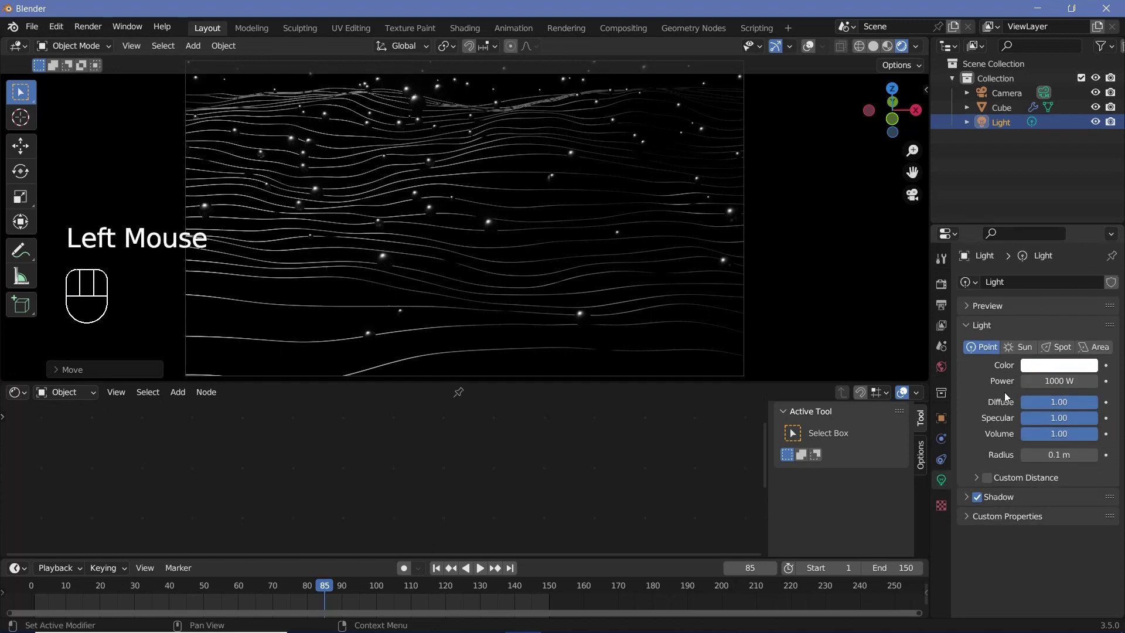
left_click(1047, 371)
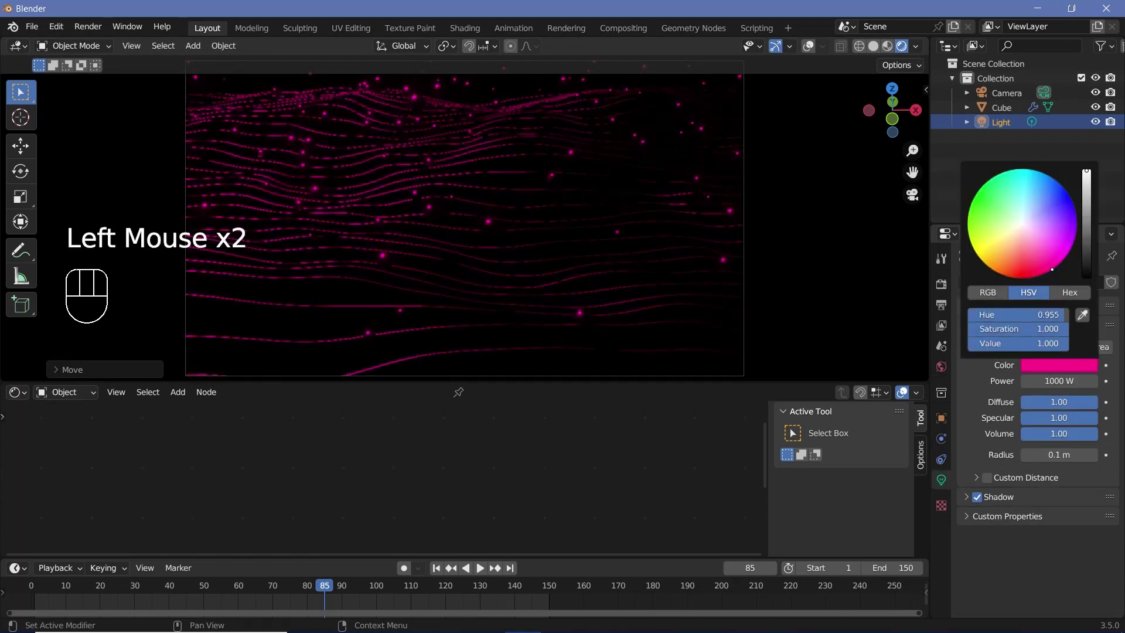
scroll("down", 3)
scroll("up", 3)
key("space")
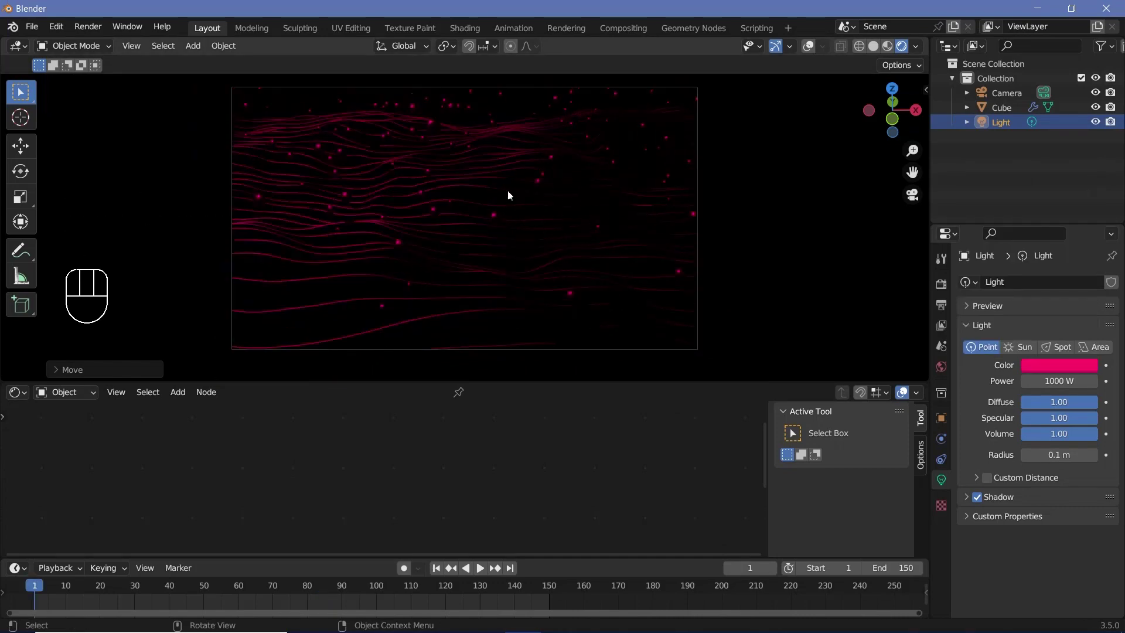
- Set the Spheres material's Shadow Mode to None on the Cube object
left_click(499, 181)
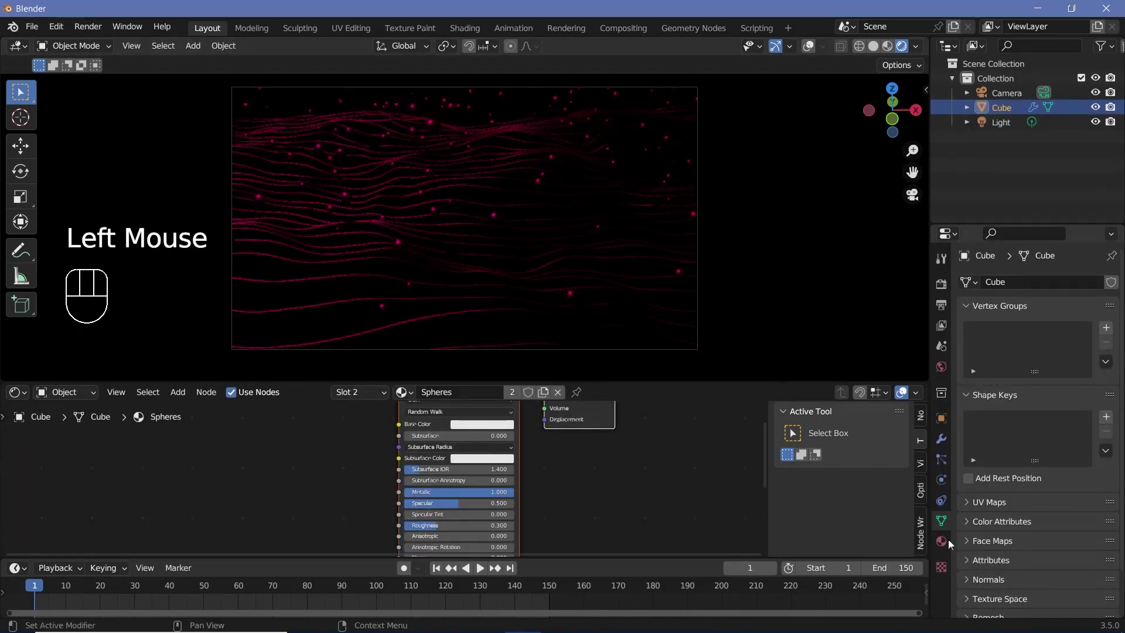
left_click(946, 543)
scroll("down", 3)
scroll("down", 3)
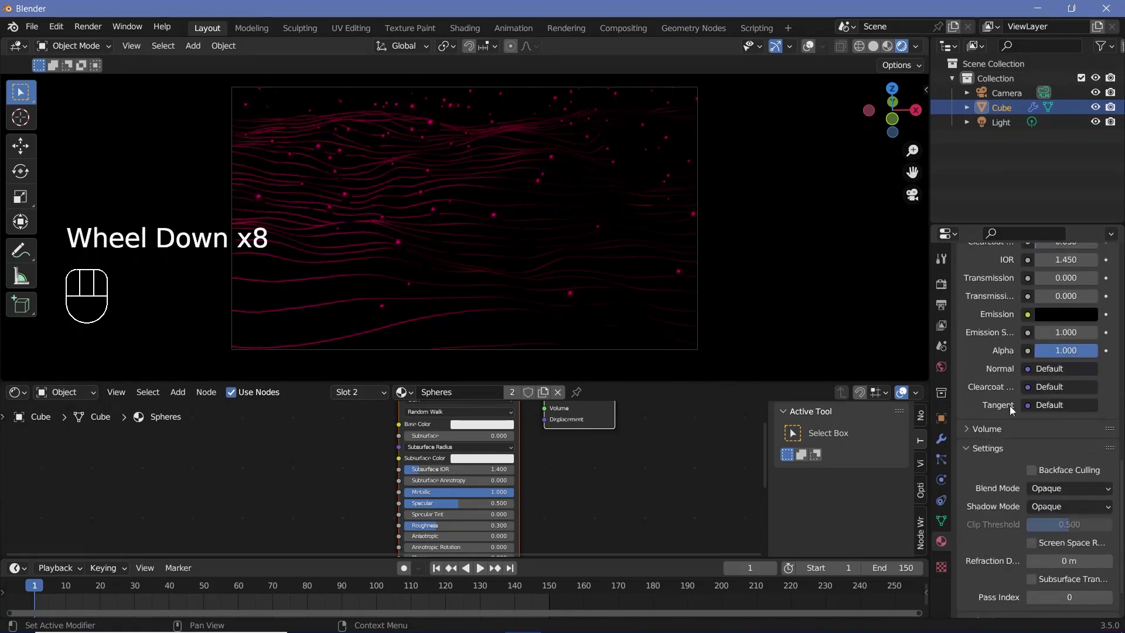
scroll("down", 3)
left_click_drag(1058, 514, 996, 530)
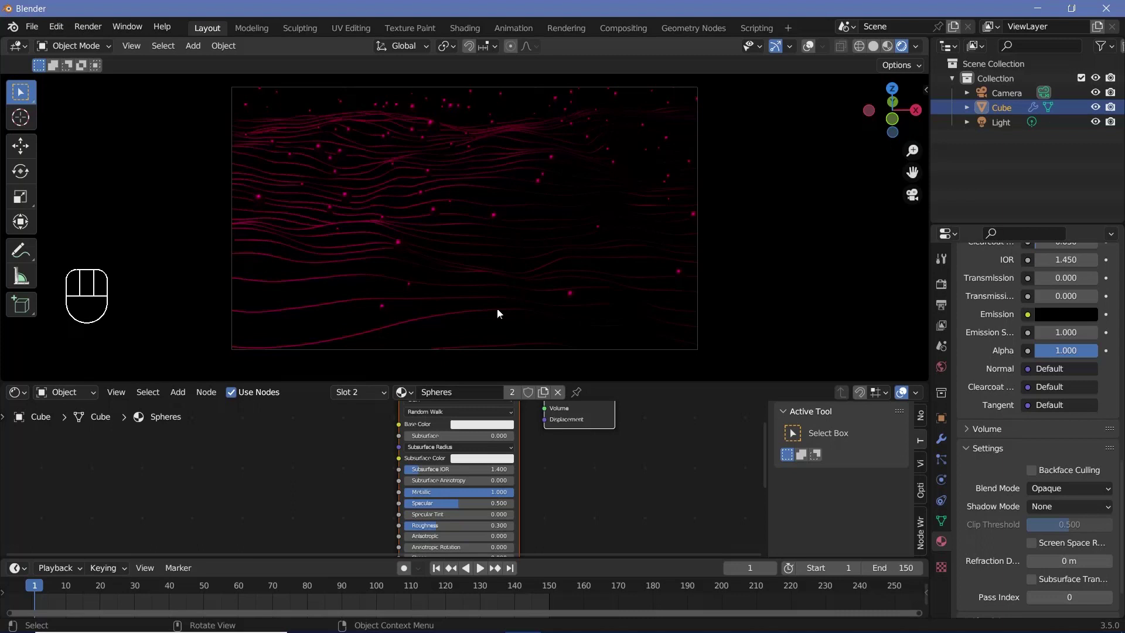
- Set the Strands material's Shadow Mode to None and play back the animation
scroll("up", 3)
left_click(997, 432)
scroll("down", 3)
scroll("down", 3)
scroll("down", 3)
left_click_drag(1043, 454, 1042, 472)
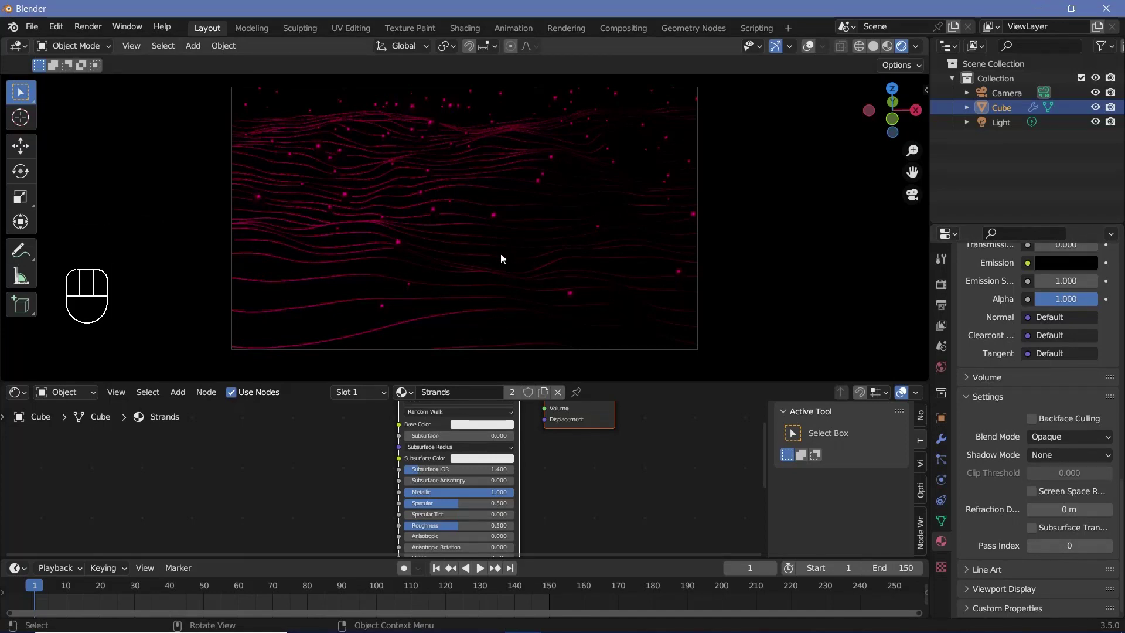
key("space")
scroll("down", 3)
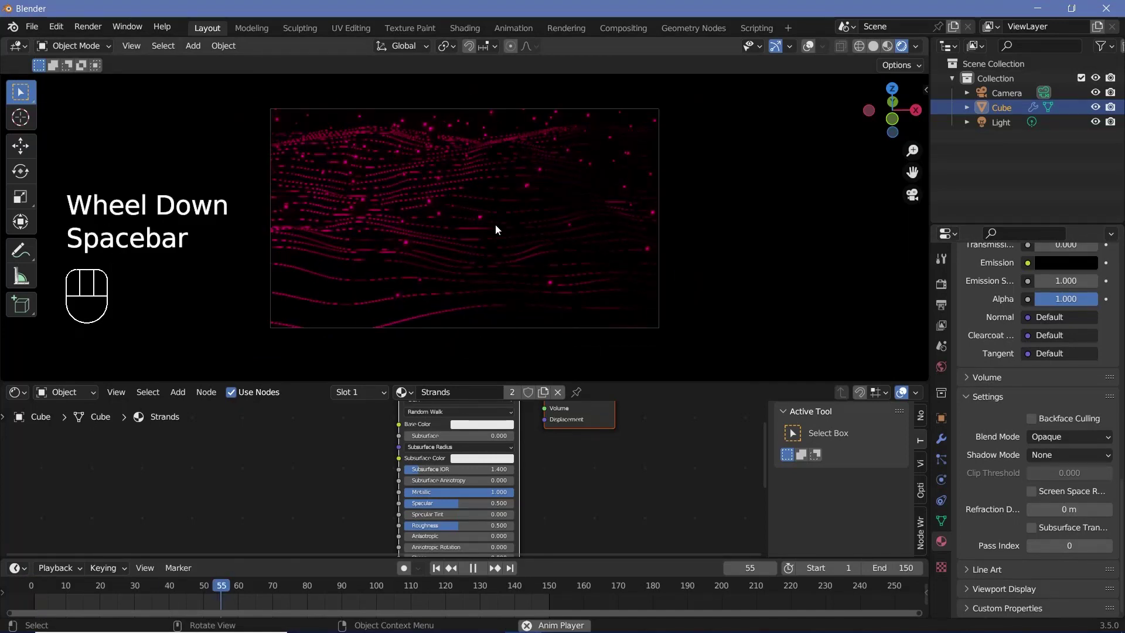